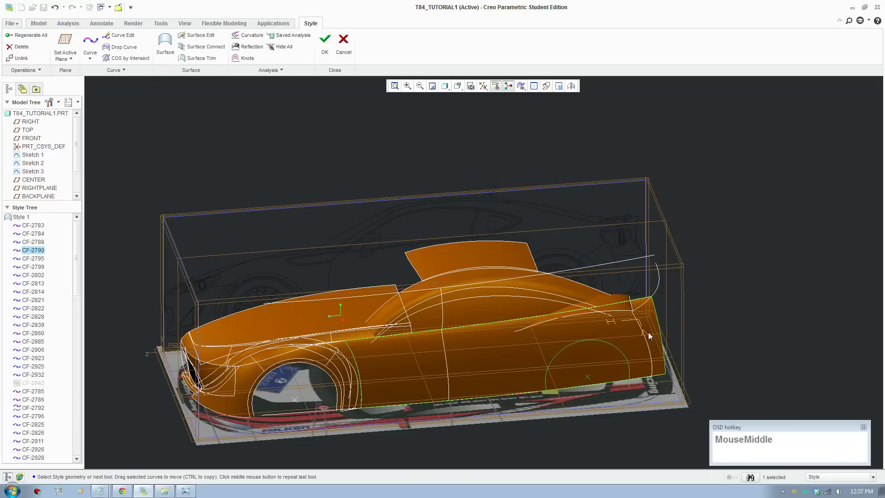
# - Zoom toward the body's rear and bring up the 2012-Toyota-GT-86-Side.jpg reference photo
pyautogui.scroll(-3)
pyautogui.middleClick(591, 369)
pyautogui.moveTo(591, 300); pyautogui.dragTo(598, 350)
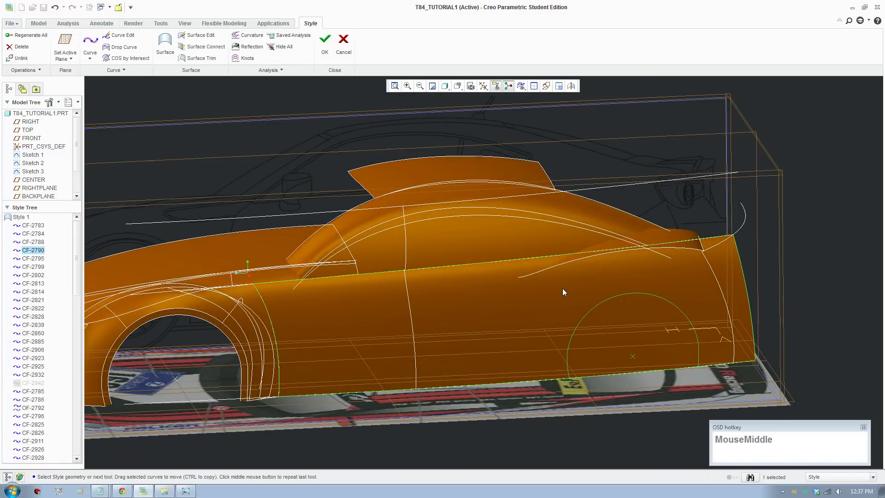
pyautogui.click(191, 490)
pyautogui.scroll(-3)
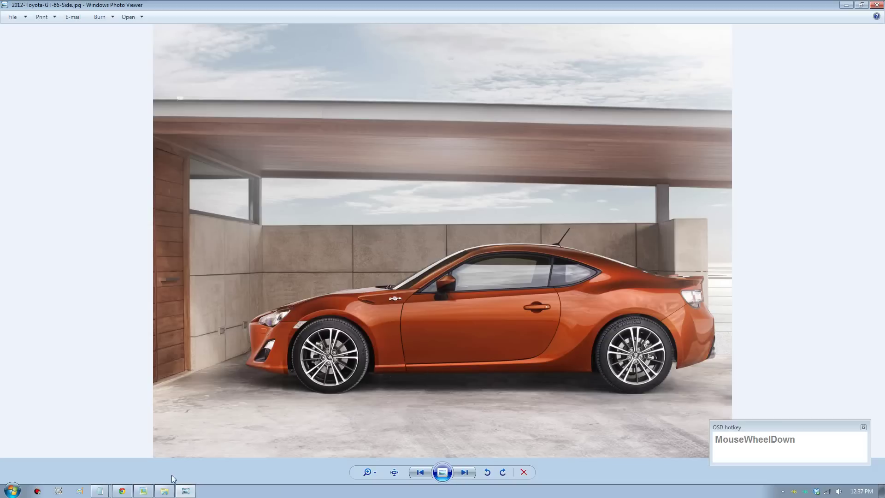
# - Return to T84_TUTORIAL1 in Creo and orbit to the car body's rear side
pyautogui.click(147, 493)
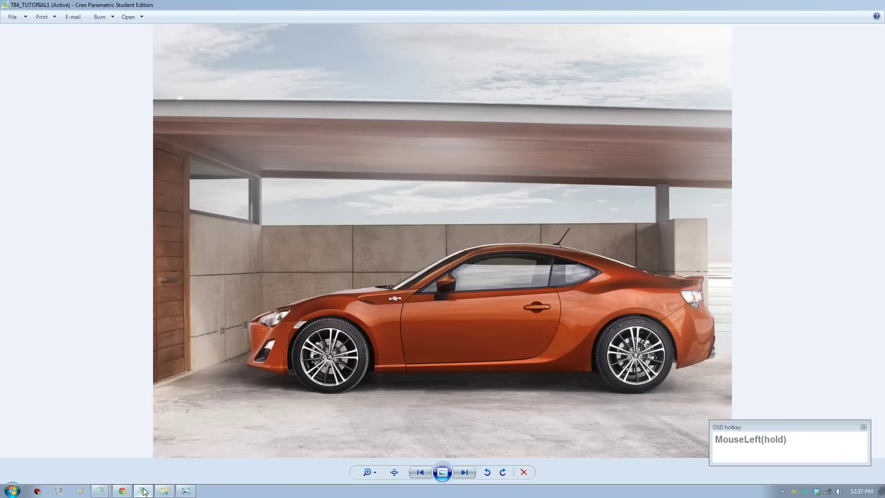
pyautogui.scroll(3)
pyautogui.moveTo(522, 353); pyautogui.dragTo(638, 313)
pyautogui.scroll(3)
pyautogui.middleClick(749, 475)
pyautogui.scroll(-3)
# - Orient to the right-side view and make RIGHTPLANE the active sketching plane
pyautogui.middleClick(636, 299)
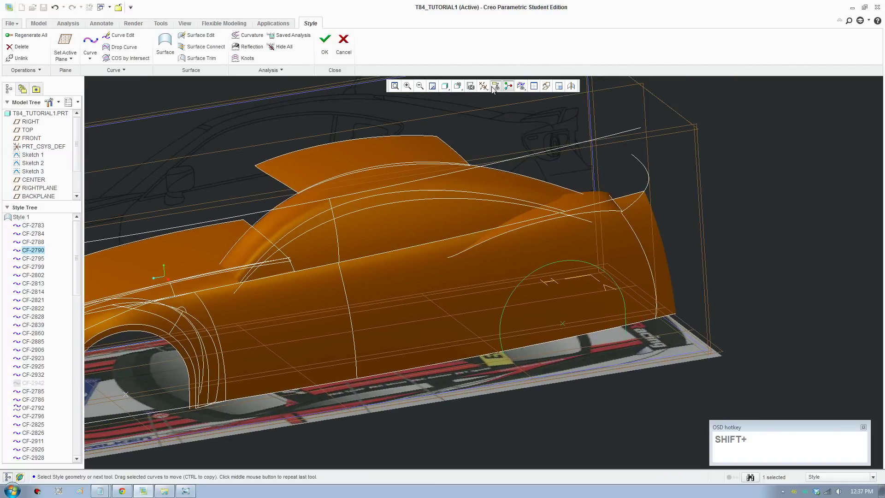
pyautogui.moveTo(457, 94); pyautogui.dragTo(686, 295)
pyautogui.scroll(-3)
pyautogui.moveTo(540, 248); pyautogui.dragTo(87, 42)
pyautogui.click(72, 47)
pyautogui.scroll(-3)
pyautogui.click(658, 229)
# - Start freeform curve CF-2966, placing points for a vertical curve down the rear end
pyautogui.scroll(3)
pyautogui.moveTo(545, 91); pyautogui.dragTo(118, 53)
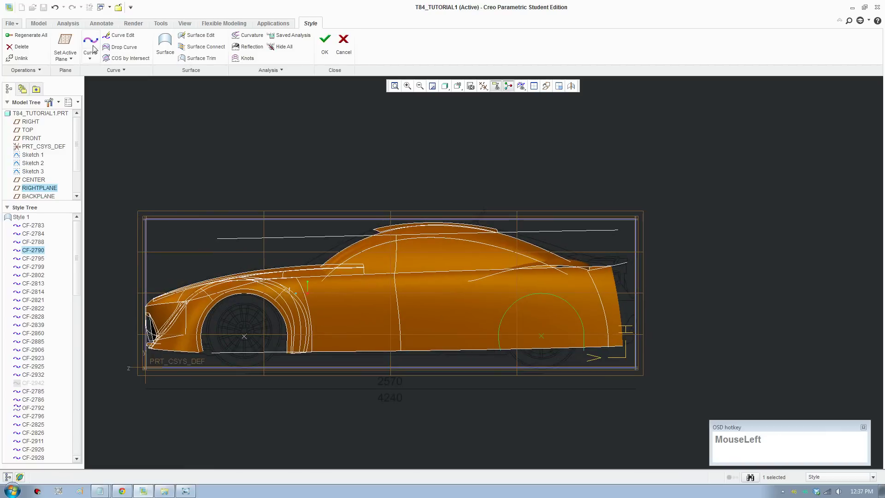
pyautogui.scroll(-3)
pyautogui.moveTo(557, 357); pyautogui.dragTo(559, 278)
pyautogui.scroll(3)
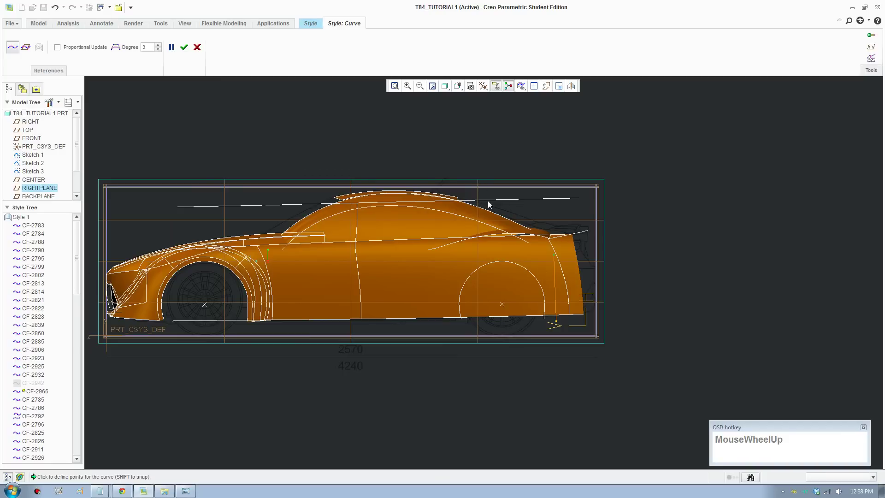
# - Complete curve CF-2966 and switch to the four-pane view layout
pyautogui.scroll(-3)
pyautogui.click(539, 90)
pyautogui.scroll(3)
pyautogui.middleClick(337, 385)
pyautogui.scroll(3)
pyautogui.middleClick(344, 435)
pyautogui.scroll(-3)
# - Curve Edit CF-2966, dragging its endpoints along the rear body edge
pyautogui.moveTo(187, 52); pyautogui.dragTo(108, 41)
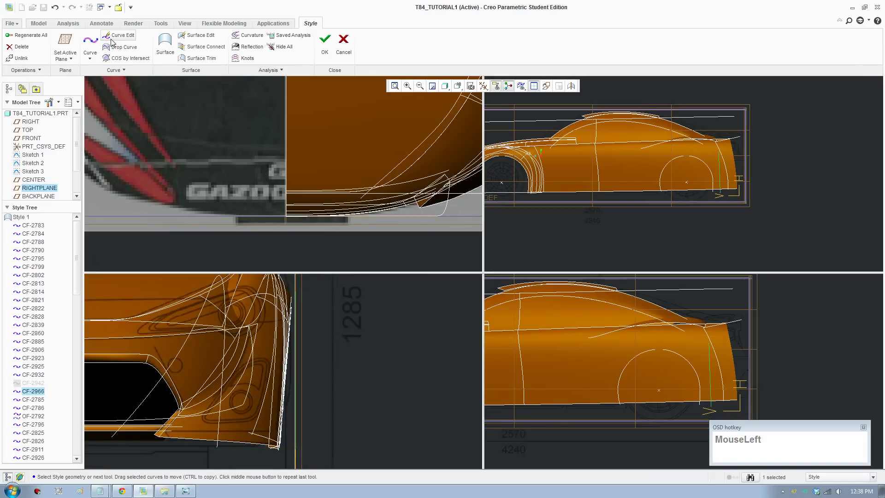
pyautogui.moveTo(285, 312); pyautogui.dragTo(282, 295)
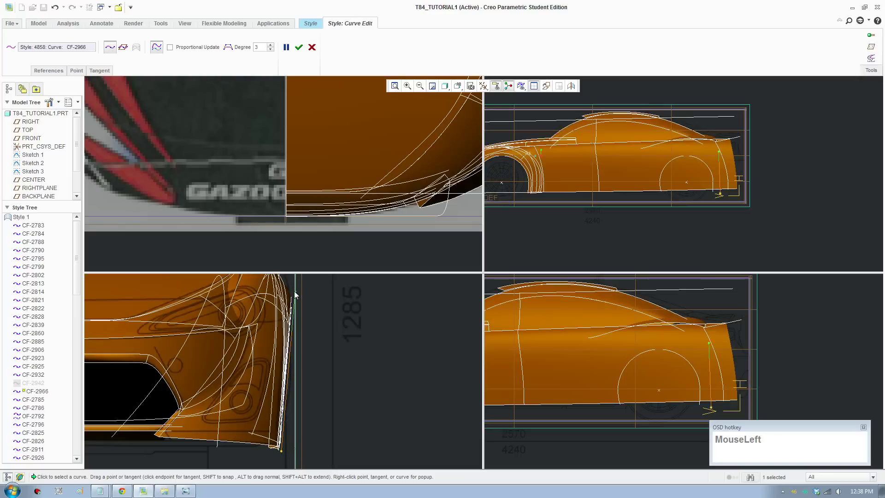
pyautogui.click(297, 295)
pyautogui.scroll(3)
pyautogui.middleClick(688, 206)
pyautogui.scroll(-3)
pyautogui.middleClick(616, 210)
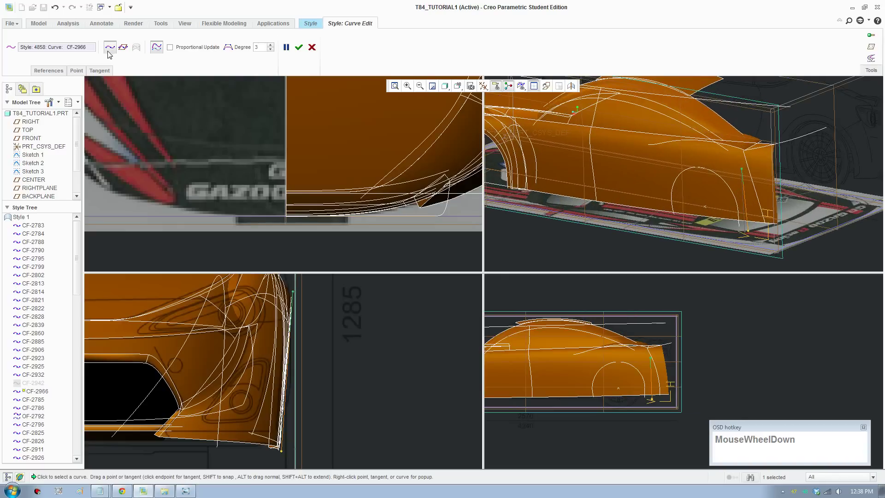
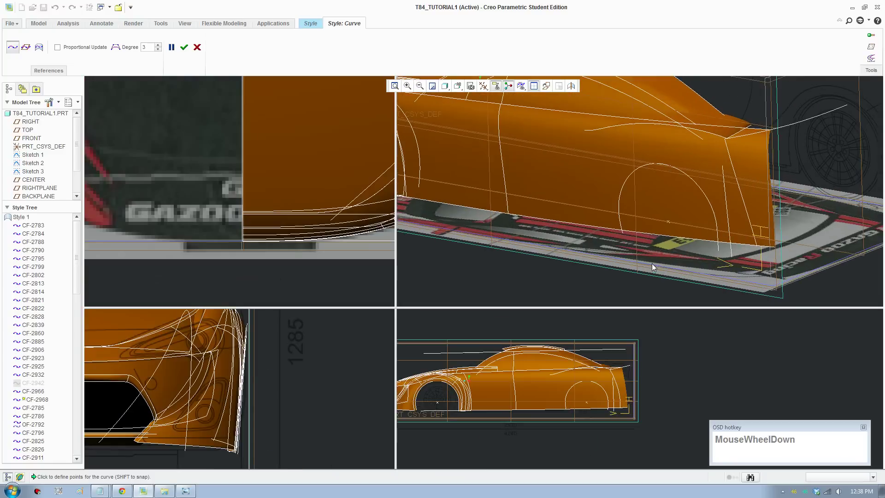
# - Place points for curve CF-2968 along the lower rear body edge and accept it
pyautogui.middleClick(697, 266)
pyautogui.scroll(-3)
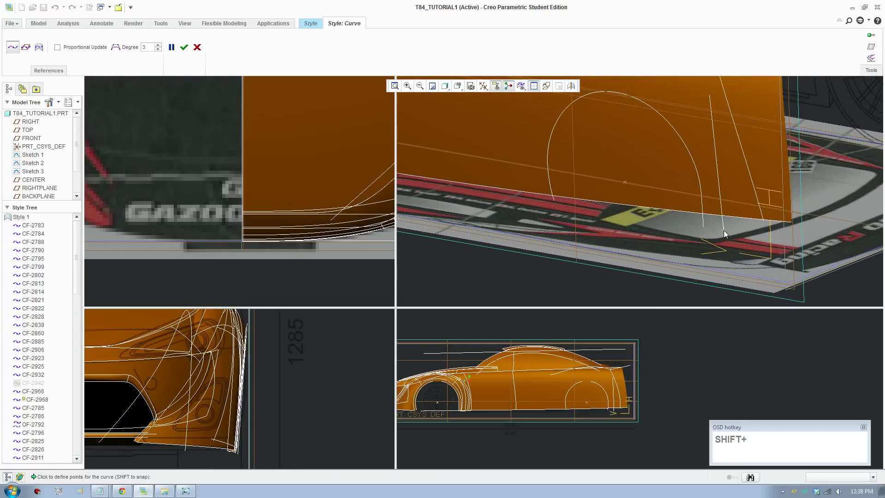
pyautogui.click(725, 234)
pyautogui.scroll(3)
pyautogui.middleClick(459, 219)
pyautogui.scroll(-3)
pyautogui.scroll(-3)
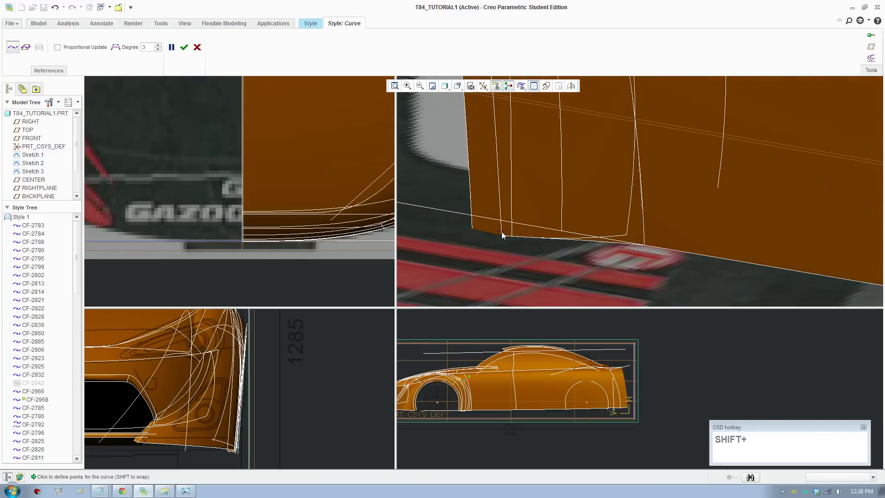
pyautogui.click(504, 231)
pyautogui.scroll(3)
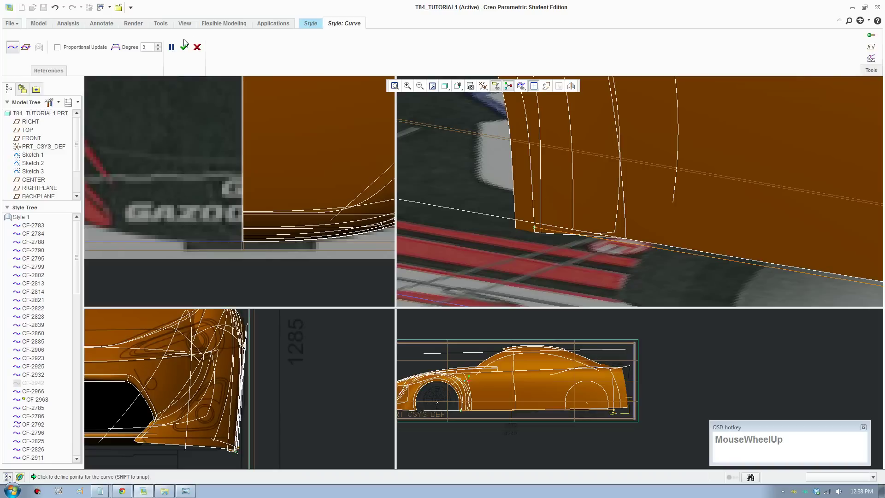
# - Curve Edit CF-2968 and drag its end onto the rear body edge
pyautogui.click(186, 53)
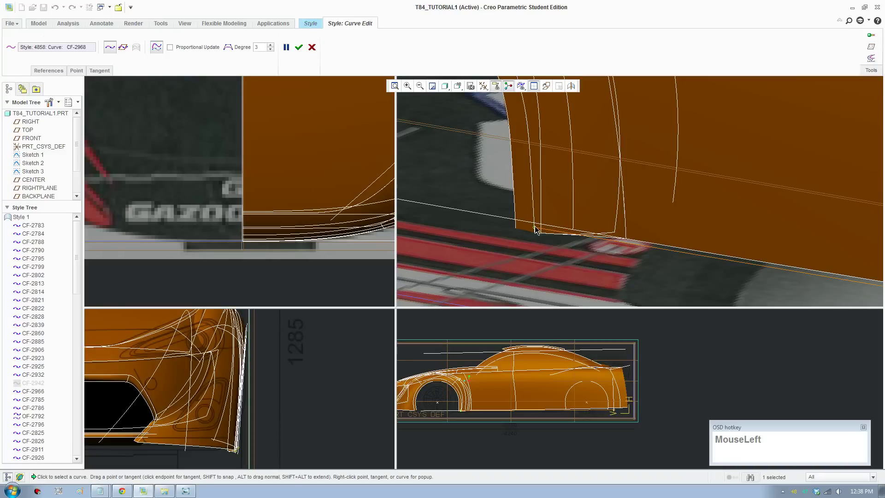
pyautogui.scroll(3)
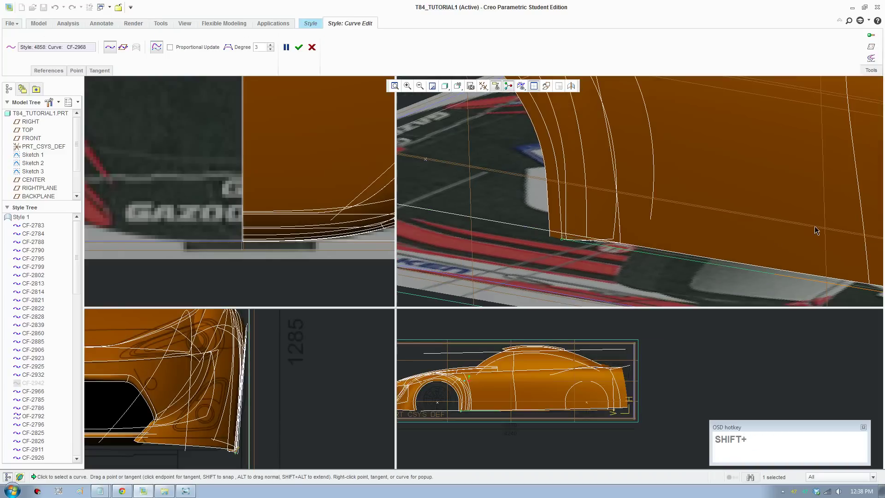
pyautogui.middleClick(817, 227)
pyautogui.scroll(3)
pyautogui.middleClick(755, 247)
pyautogui.scroll(-3)
pyautogui.middleClick(522, 414)
pyautogui.scroll(3)
pyautogui.scroll(-3)
pyautogui.scroll(3)
pyautogui.middleClick(661, 395)
pyautogui.scroll(-3)
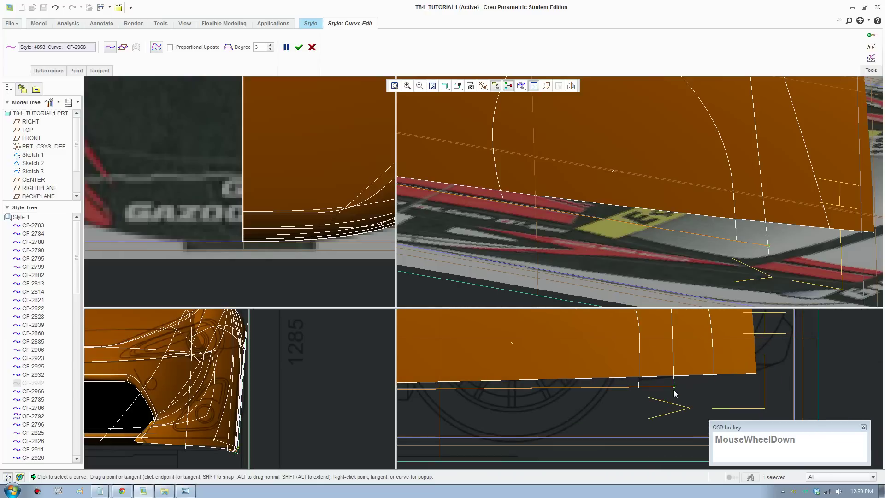
pyautogui.moveTo(677, 393); pyautogui.dragTo(616, 217)
pyautogui.scroll(3)
# - Refine CF-2968's points further across the side and top view panes
pyautogui.click(239, 320)
pyautogui.scroll(3)
pyautogui.middleClick(287, 274)
pyautogui.scroll(3)
pyautogui.middleClick(360, 223)
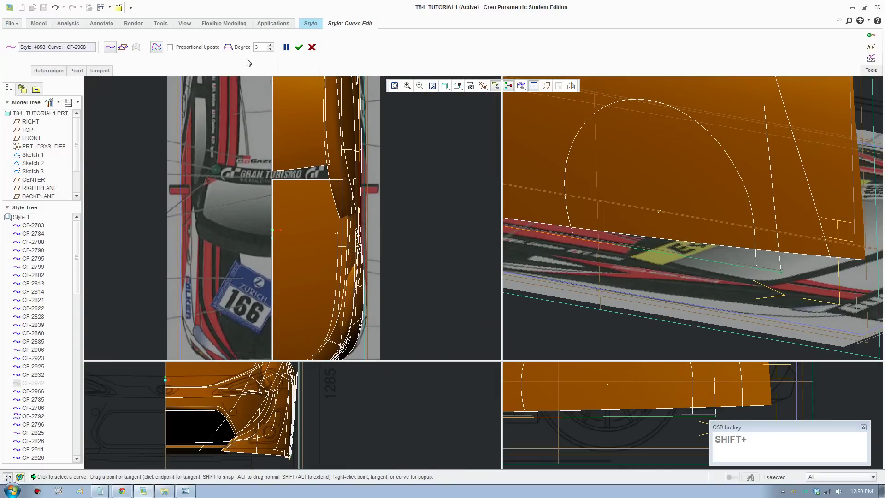
pyautogui.click(236, 52)
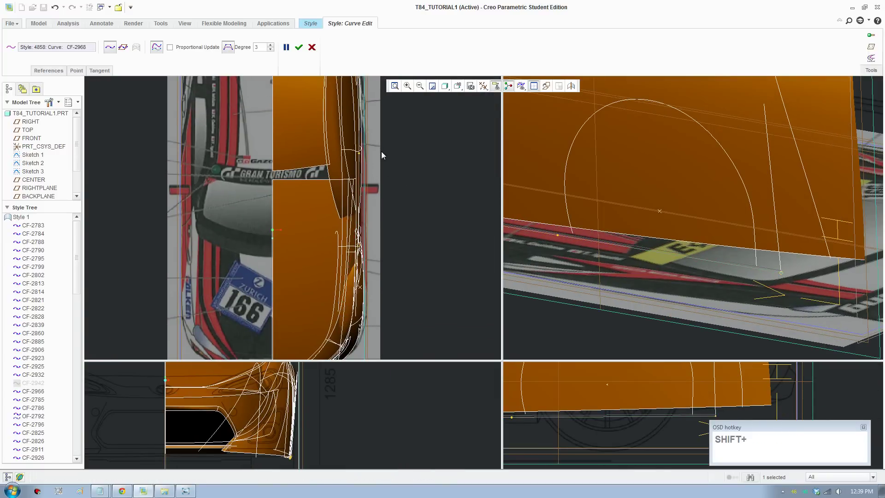
pyautogui.middleClick(392, 220)
pyautogui.click(372, 320)
pyautogui.scroll(-3)
pyautogui.middleClick(425, 202)
pyautogui.scroll(-3)
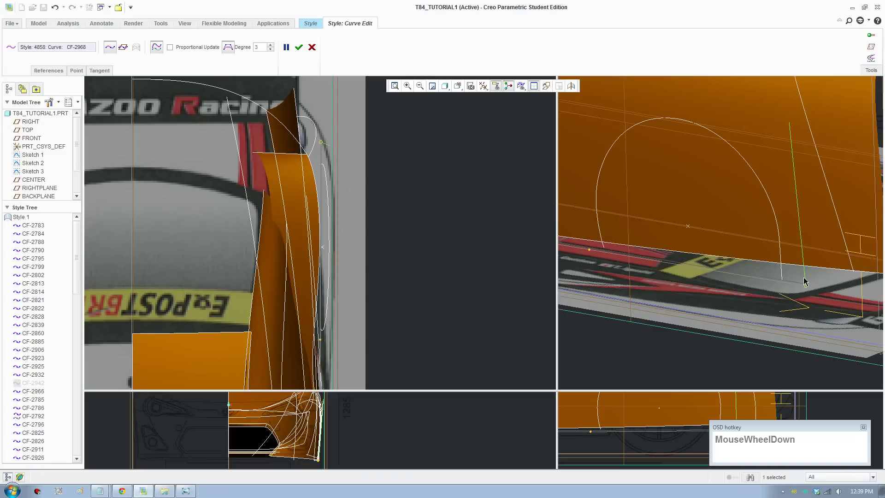
# - Switch the edit to rear vertical curve CF-2966 and move its endpoint onto the edge
pyautogui.click(807, 279)
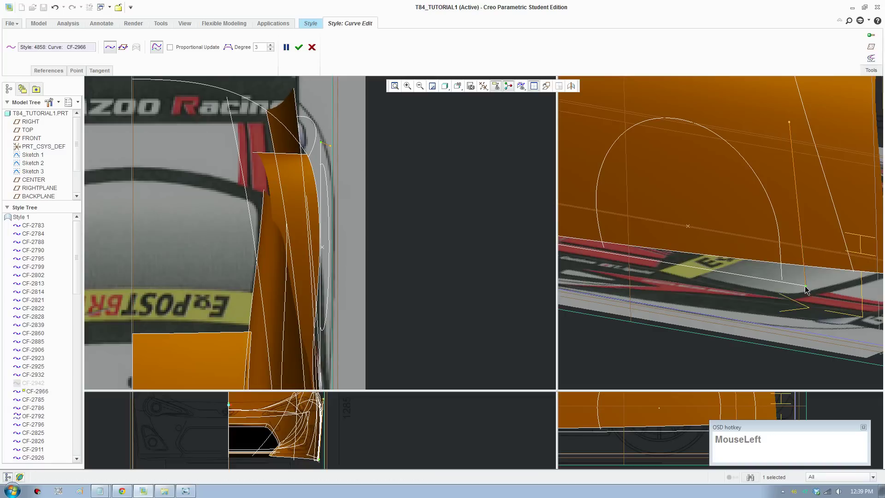
pyautogui.scroll(-3)
pyautogui.moveTo(311, 149); pyautogui.dragTo(328, 256)
pyautogui.scroll(3)
pyautogui.middleClick(385, 257)
# - Snap CF-2968's end in the top view and accept the curve edits
pyautogui.click(752, 274)
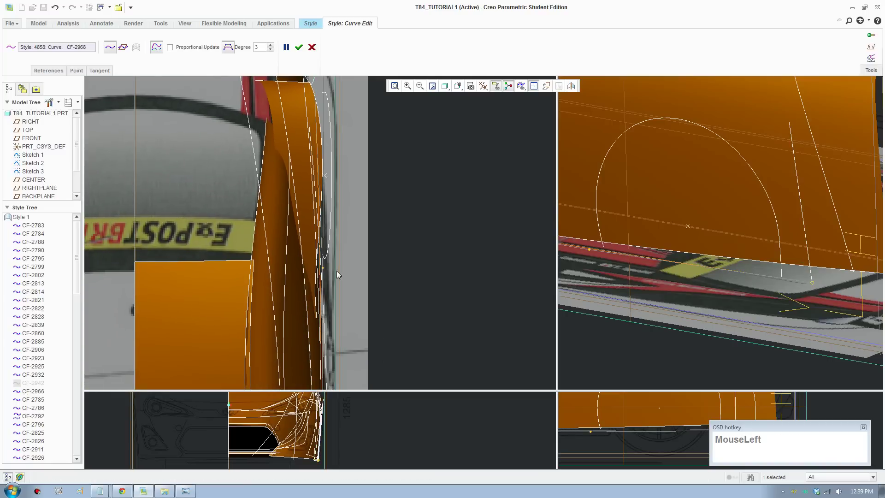
pyautogui.moveTo(333, 273); pyautogui.dragTo(355, 281)
pyautogui.scroll(3)
pyautogui.middleClick(370, 265)
pyautogui.scroll(-3)
pyautogui.moveTo(319, 265); pyautogui.dragTo(321, 267)
pyautogui.scroll(3)
pyautogui.click(302, 52)
pyautogui.scroll(3)
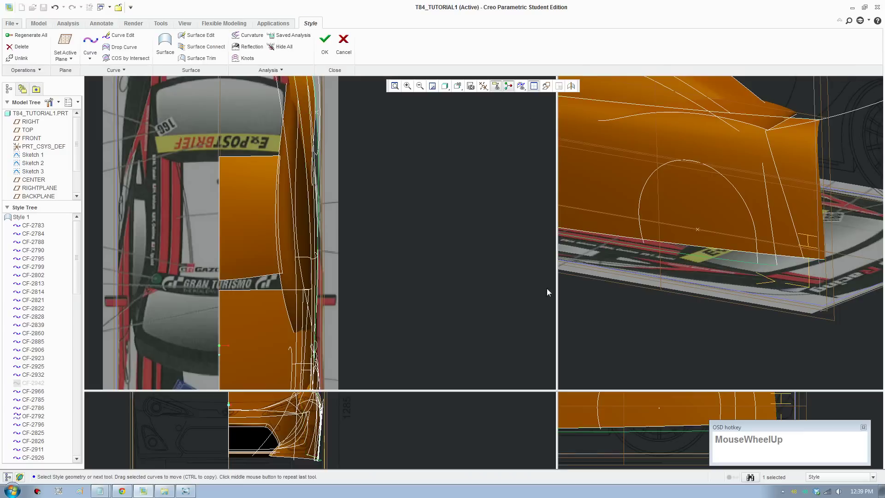
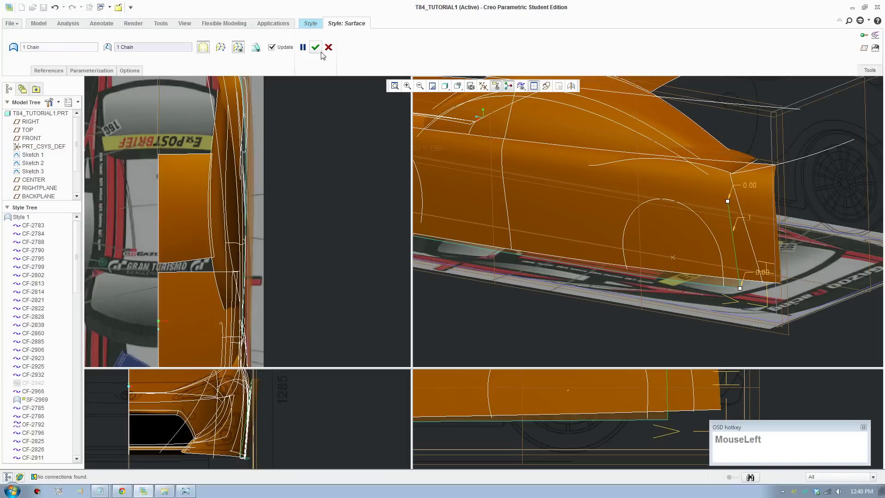
# - Create boundary surface SF-2969 from the new curve chains over the lower rear side
pyautogui.scroll(3)
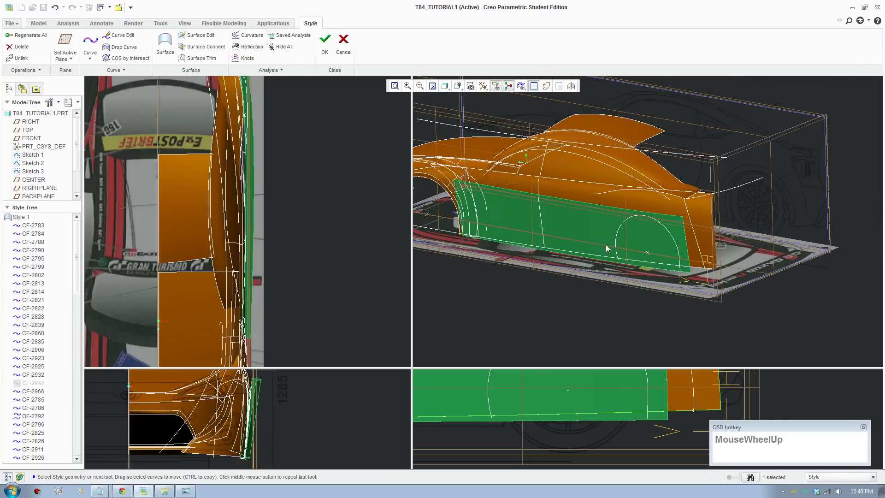
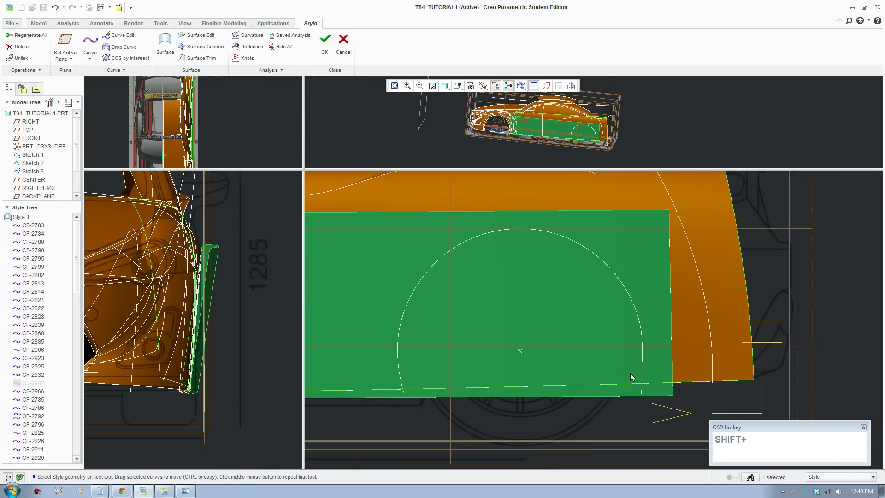
# - Show the body in wireframe and select rear wheel-arch curve CF-2790
pyautogui.click(450, 91)
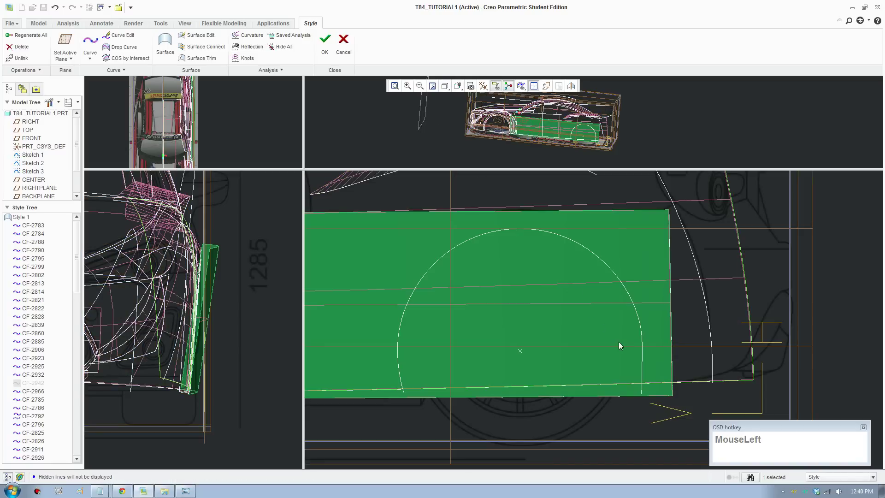
pyautogui.scroll(3)
pyautogui.click(676, 353)
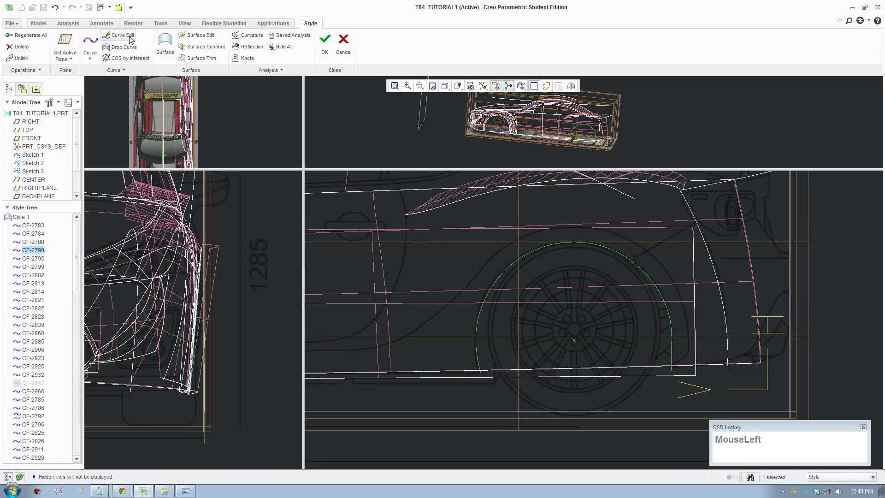
pyautogui.scroll(-3)
pyautogui.scroll(-3)
pyautogui.moveTo(635, 381); pyautogui.dragTo(636, 390)
pyautogui.scroll(3)
pyautogui.middleClick(383, 389)
pyautogui.scroll(-3)
# - Curve Edit CF-2790 around the rear wheel, pulling its lower front endpoint below the body's bottom edge
pyautogui.click(422, 385)
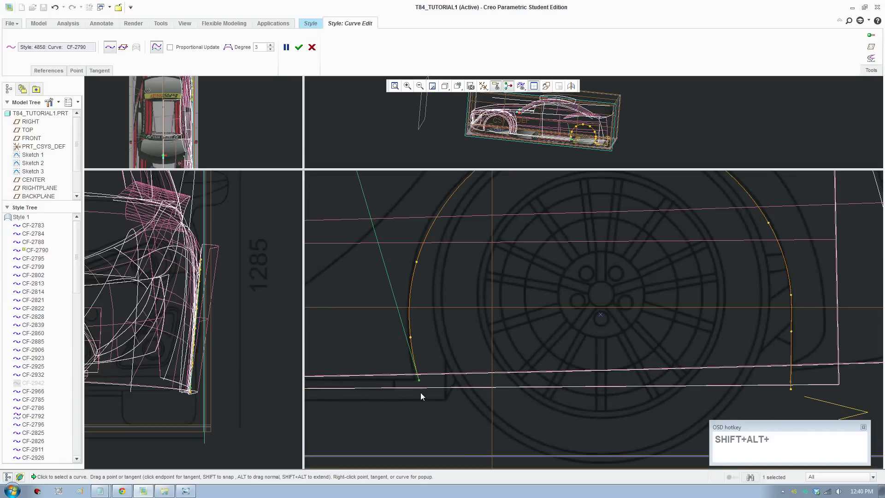
pyautogui.click(427, 402)
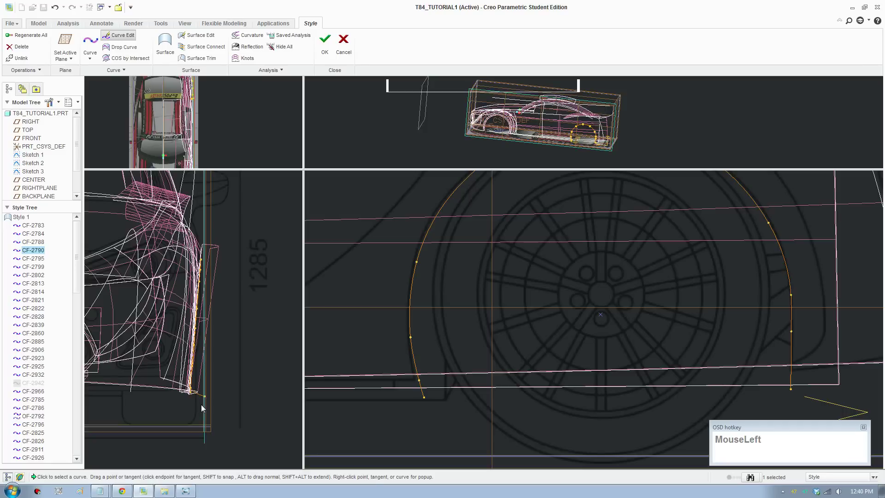
pyautogui.scroll(-3)
pyautogui.click(209, 398)
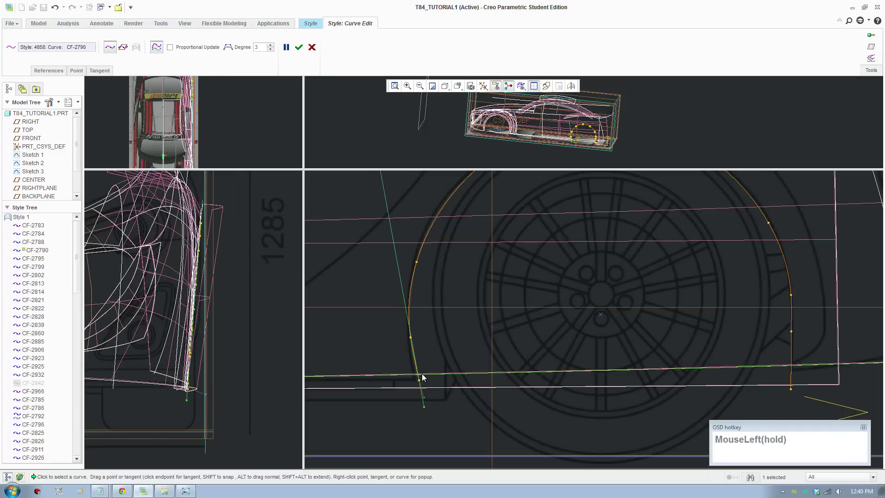
pyautogui.scroll(-3)
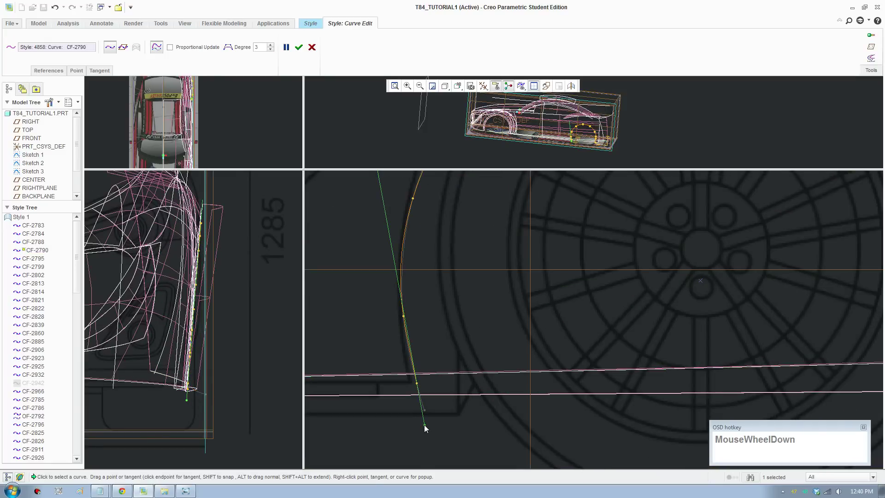
pyautogui.moveTo(428, 429); pyautogui.dragTo(495, 367)
pyautogui.scroll(3)
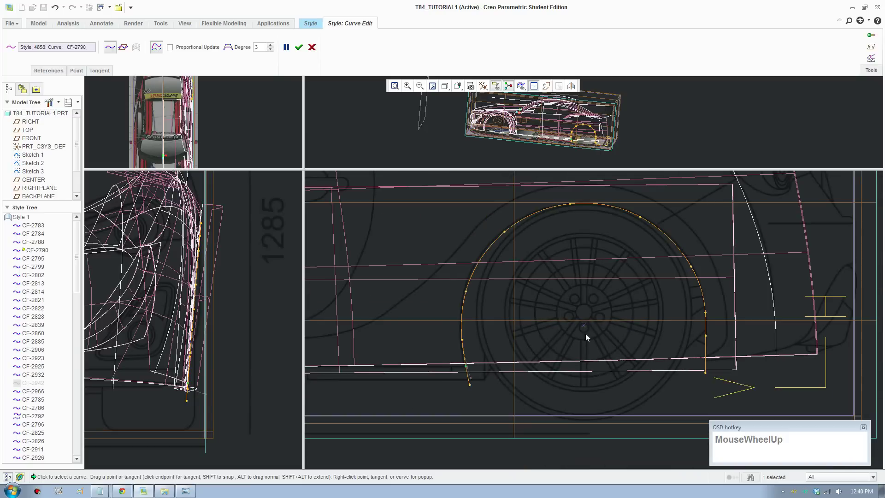
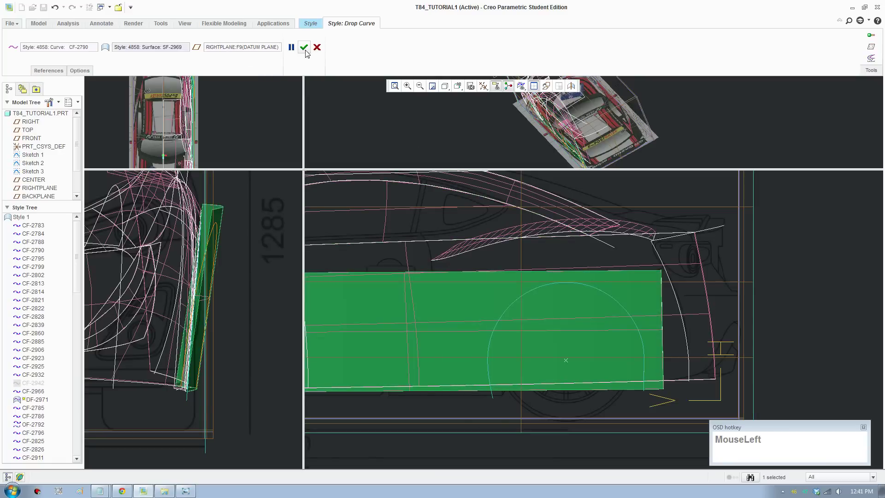
# - Drop curve CF-2790 onto surface SF-2969 along RIGHTPLANE
pyautogui.scroll(-3)
pyautogui.middleClick(748, 474)
pyautogui.scroll(-3)
pyautogui.moveTo(583, 122); pyautogui.dragTo(375, 148)
# - Surface Trim SF-2969 with the projected arch curve, removing the wheel-arch region
pyautogui.click(373, 144)
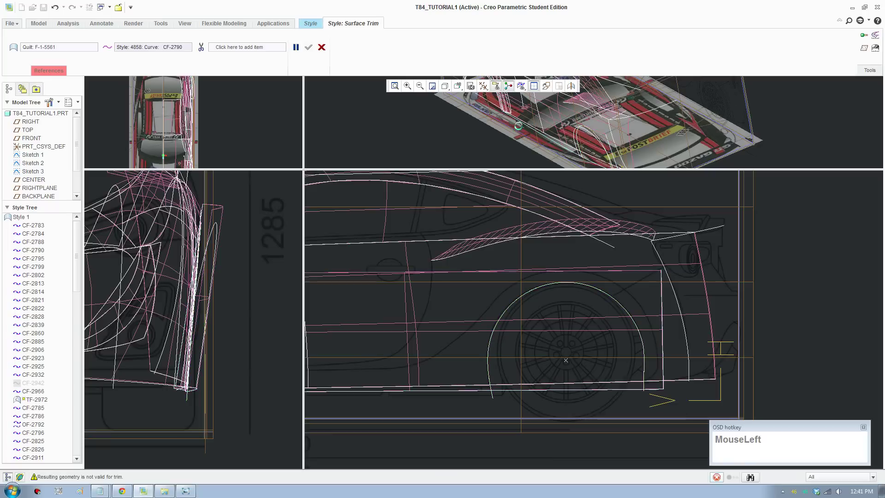
pyautogui.scroll(-3)
pyautogui.click(586, 139)
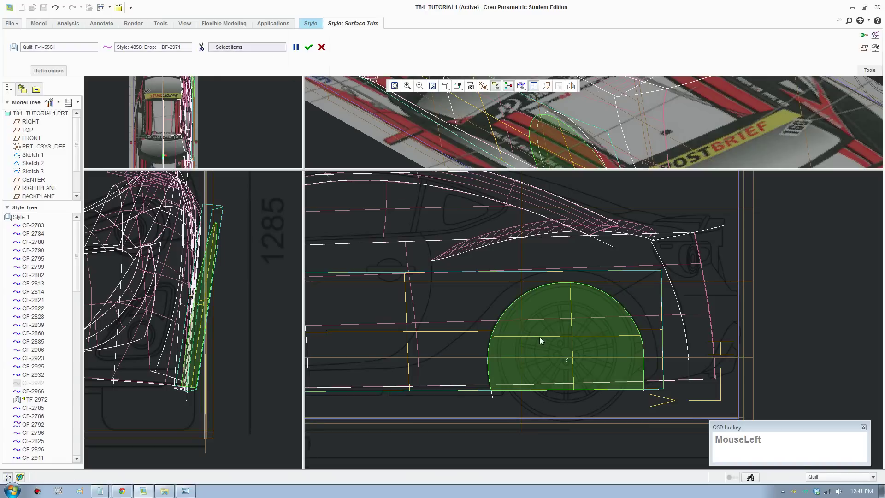
pyautogui.scroll(3)
pyautogui.click(386, 257)
pyautogui.scroll(3)
# - Enlarge the side view and draw curve CF-2975 from the sill up over the rear arch
pyautogui.middleClick(505, 423)
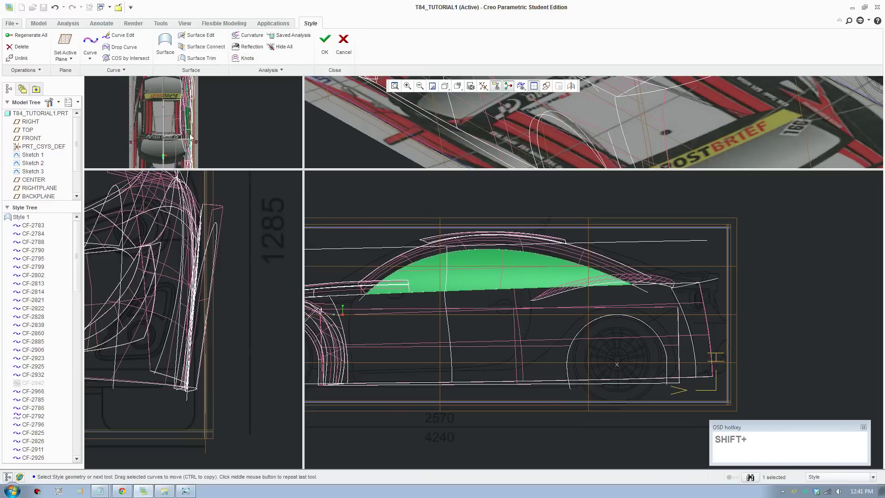
pyautogui.moveTo(109, 41); pyautogui.dragTo(574, 346)
pyautogui.scroll(-3)
pyautogui.middleClick(639, 360)
pyautogui.scroll(-3)
pyautogui.moveTo(613, 409); pyautogui.dragTo(517, 243)
pyautogui.click(370, 306)
pyautogui.scroll(3)
pyautogui.middleClick(394, 389)
pyautogui.click(546, 317)
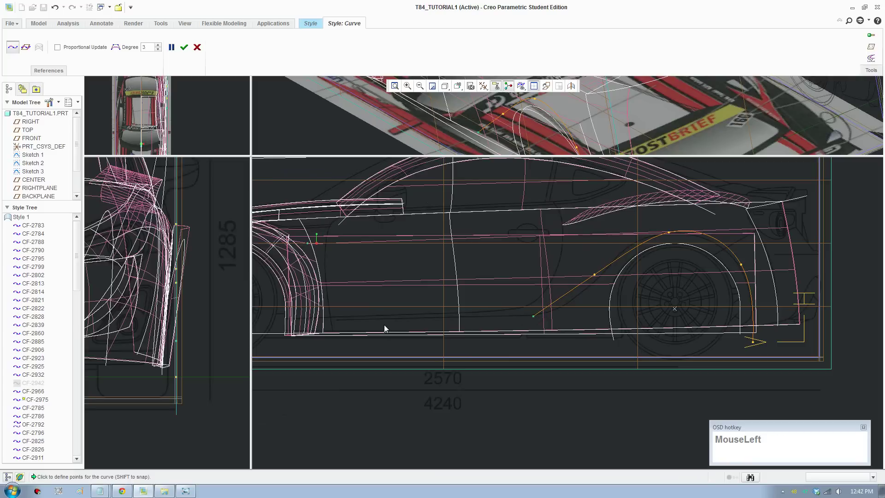
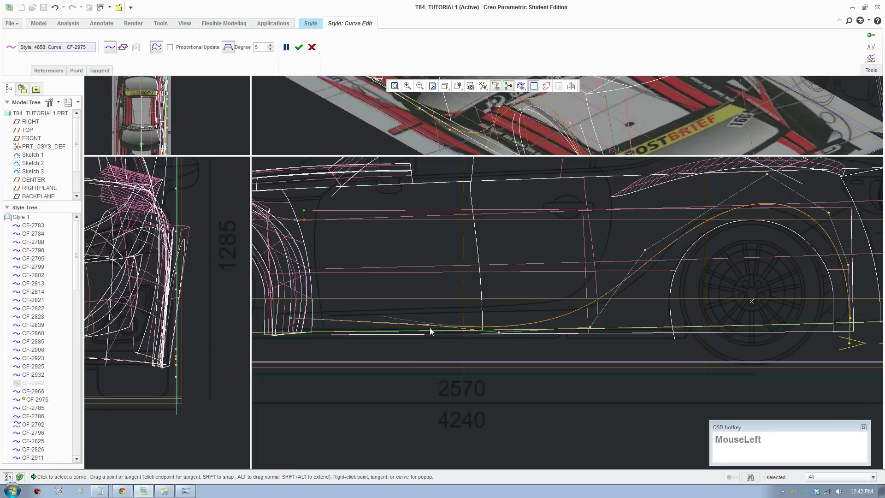
# - Curve Edit CF-2975 at degree 5, smoothing it over the arch and flattening it along the sill
pyautogui.moveTo(430, 327); pyautogui.dragTo(656, 273)
pyautogui.press('F8')
pyautogui.moveTo(351, 349); pyautogui.dragTo(384, 350)
pyautogui.scroll(3)
pyautogui.scroll(-3)
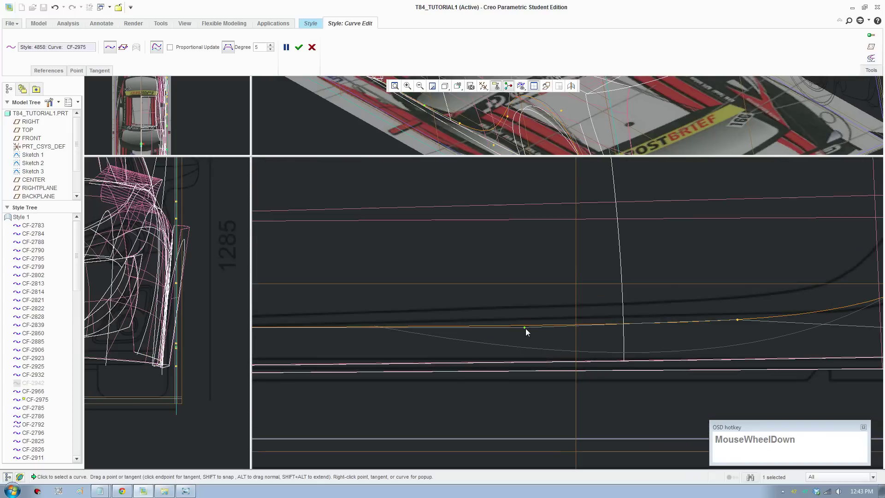
pyautogui.moveTo(527, 332); pyautogui.dragTo(666, 339)
pyautogui.scroll(3)
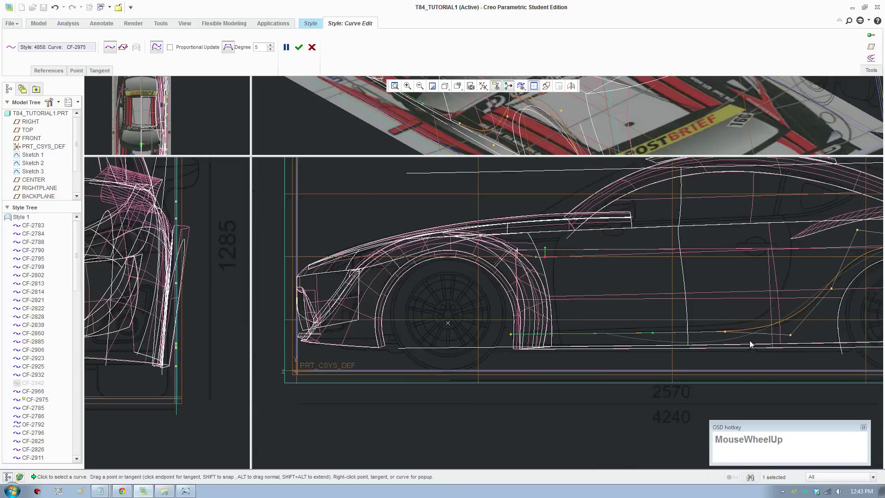
# - Orbit the model to review curve CF-2975 in 3D
pyautogui.middleClick(694, 345)
pyautogui.scroll(3)
pyautogui.middleClick(629, 375)
pyautogui.scroll(-3)
pyautogui.scroll(3)
pyautogui.scroll(-3)
pyautogui.scroll(3)
pyautogui.middleClick(724, 375)
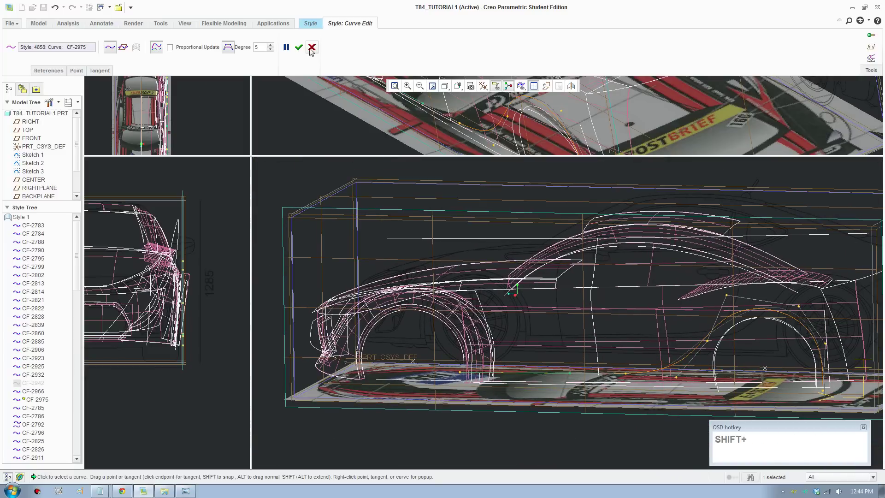
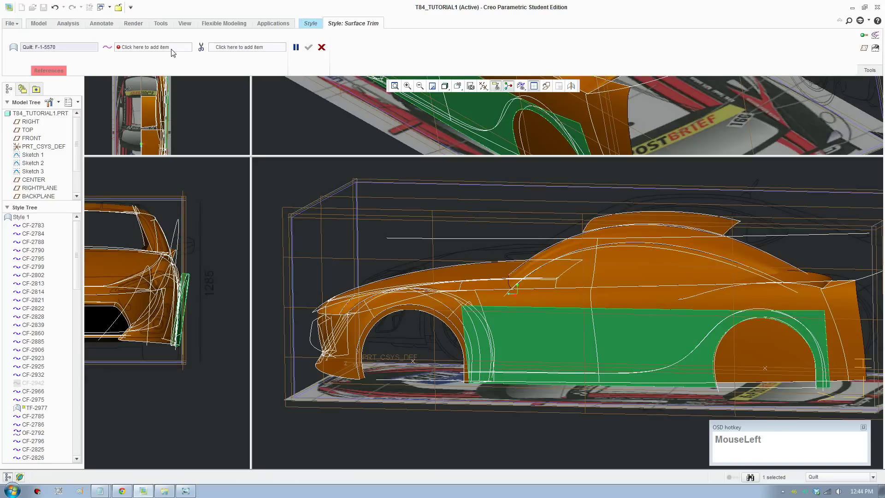
# - Trim side quilt F-1-5570 along projected sill-and-arch curve DF-2976 and accept the trim
pyautogui.middleClick(661, 367)
pyautogui.scroll(-3)
pyautogui.click(732, 346)
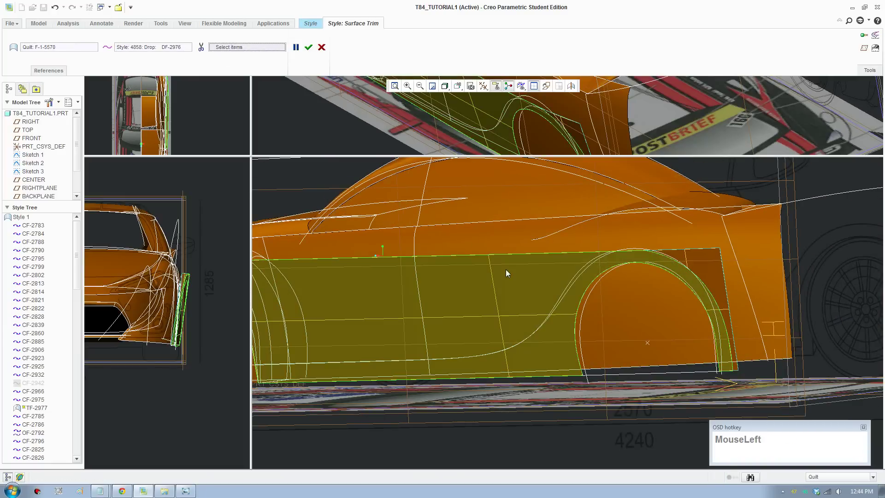
pyautogui.middleClick(531, 299)
pyautogui.scroll(3)
pyautogui.middleClick(670, 291)
pyautogui.click(325, 55)
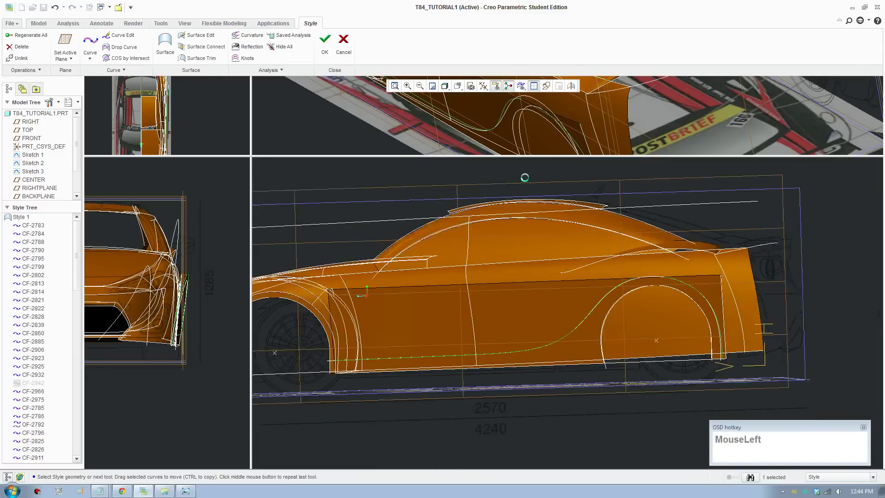
pyautogui.scroll(-3)
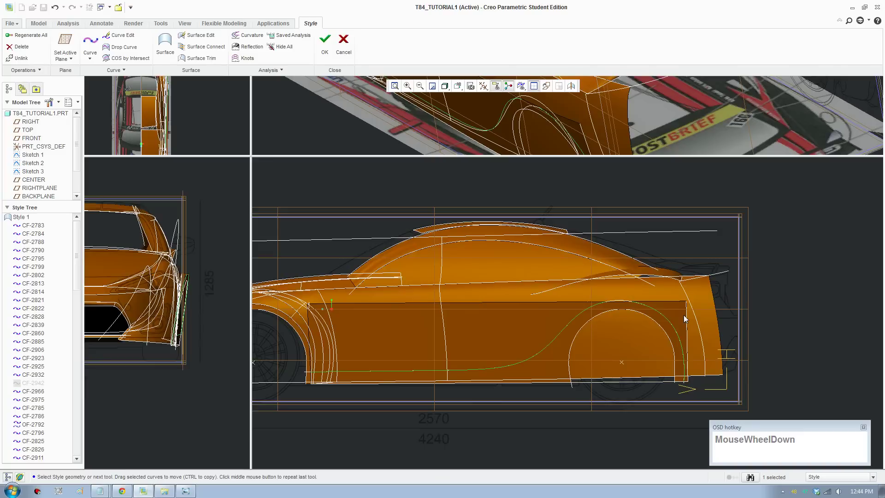
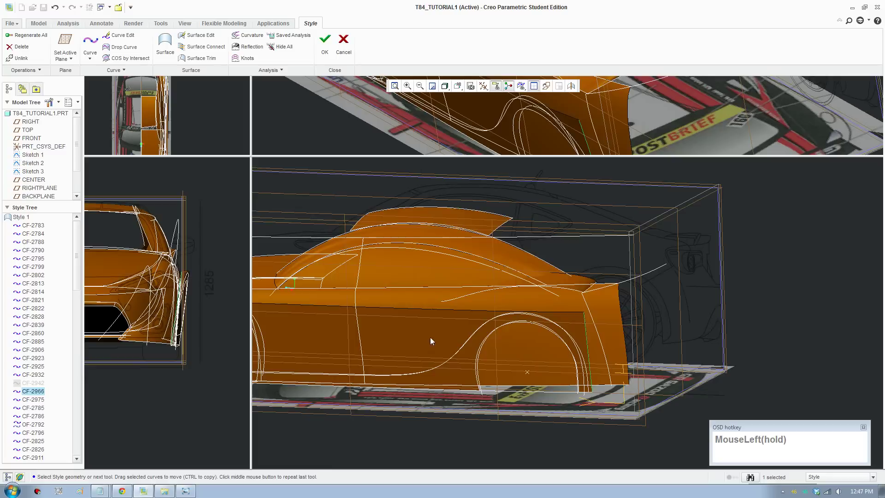
pyautogui.scroll(-3)
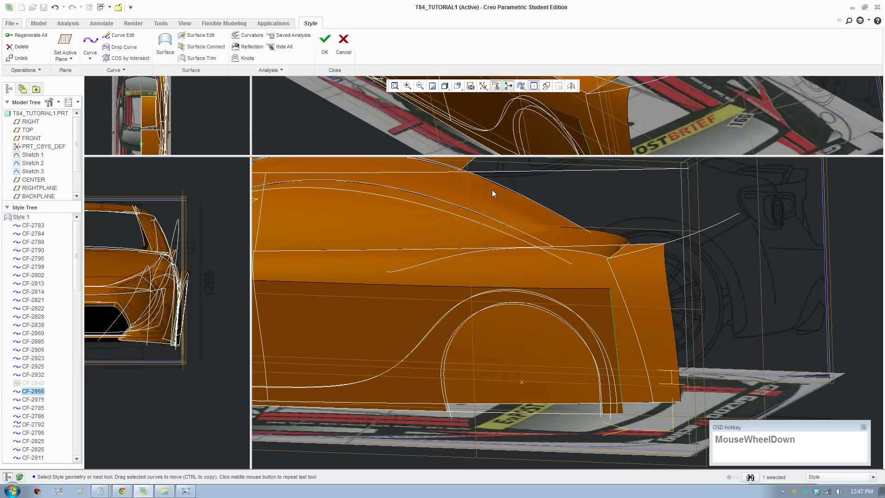
# - Re-trim quilt F-1-5570 with DF-2976 and F-1-5623 to a narrow sill-and-arch strip, then reorient via Saved Orientations
pyautogui.click(631, 196)
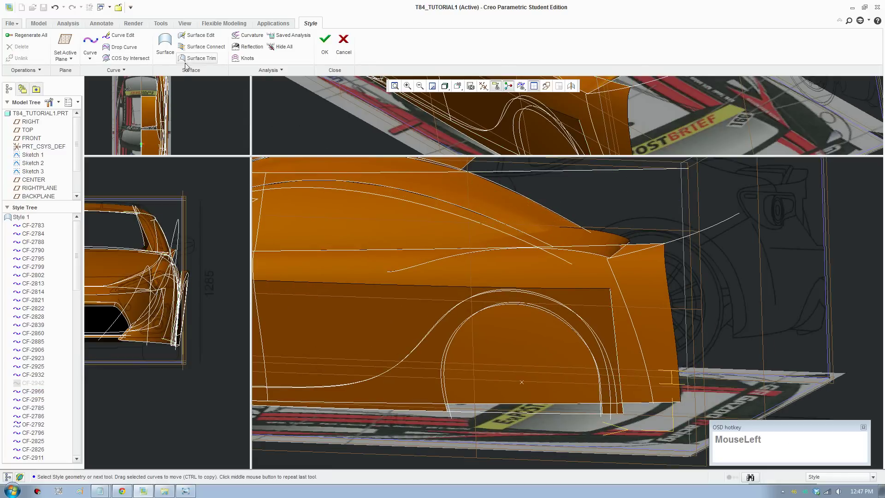
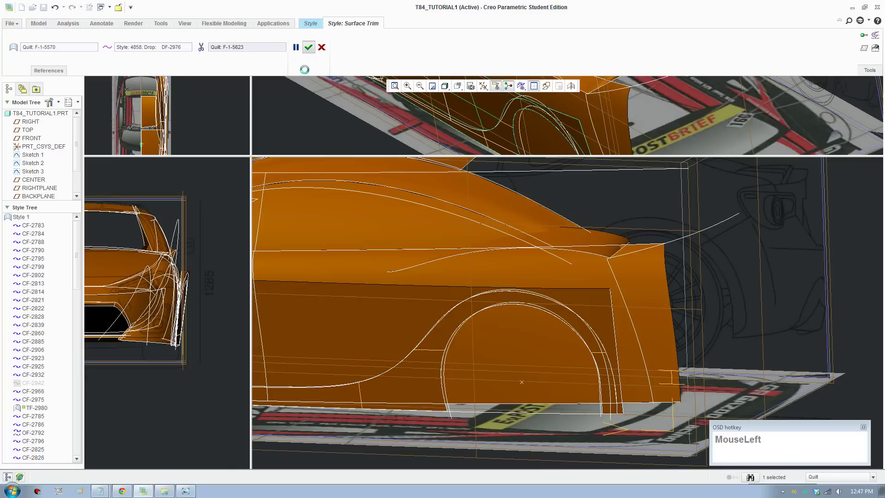
pyautogui.scroll(3)
pyautogui.middleClick(451, 382)
pyautogui.middleClick(327, 420)
pyautogui.middleClick(378, 411)
pyautogui.middleClick(366, 379)
pyautogui.scroll(-3)
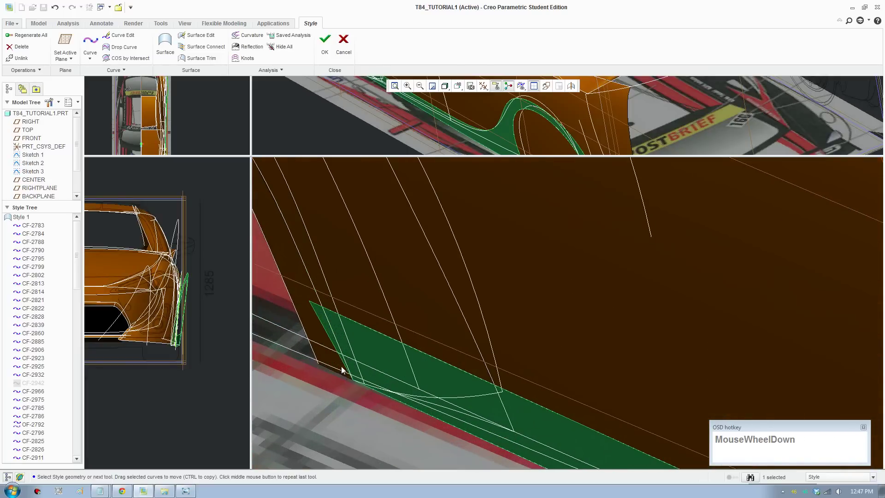
pyautogui.scroll(3)
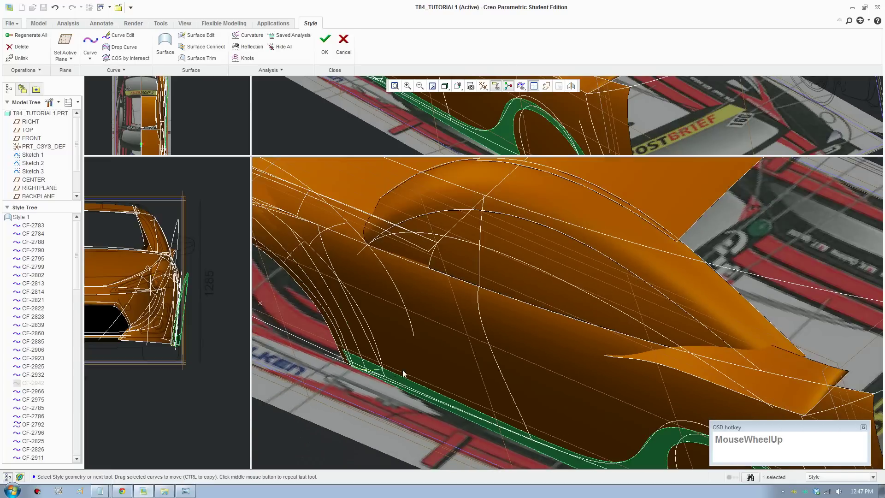
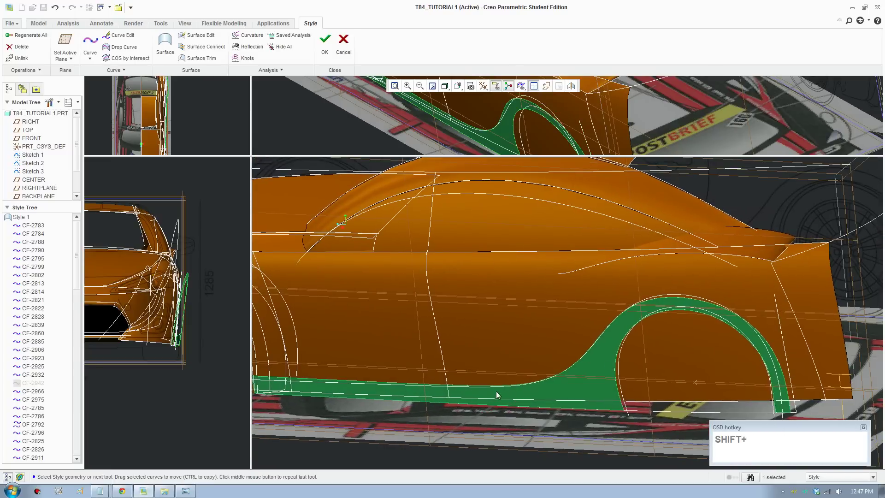
pyautogui.middleClick(526, 389)
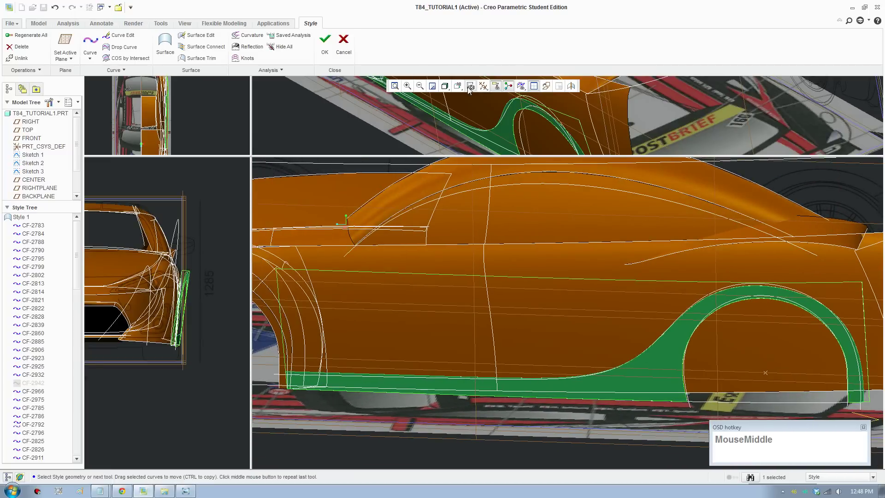
pyautogui.click(462, 90)
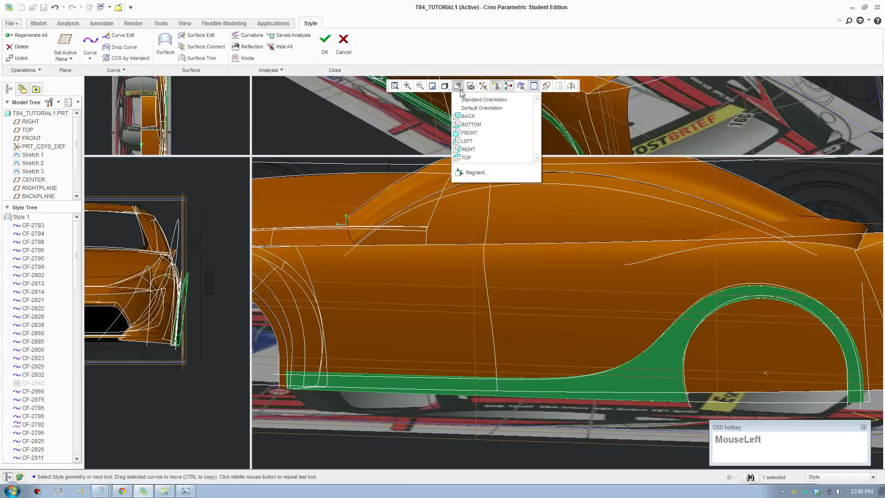
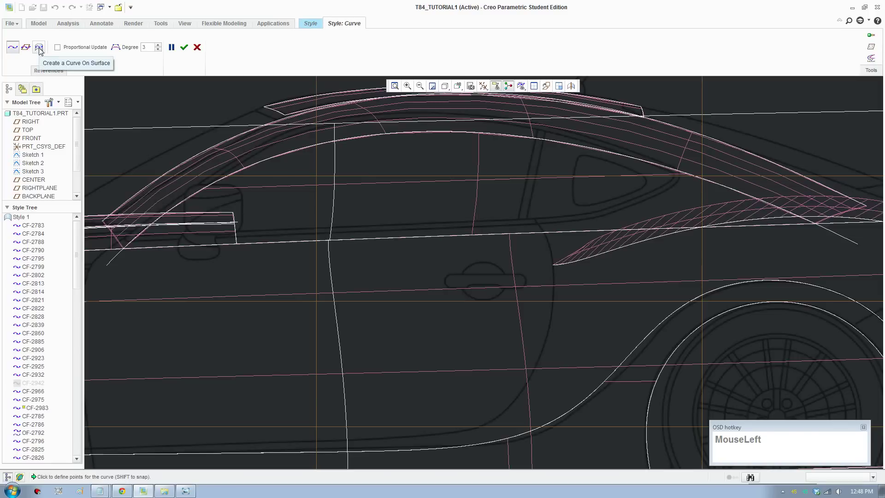
# - Lay a Curve On Surface from behind the front wheel along the sill up to the rear surface tip
pyautogui.scroll(3)
pyautogui.middleClick(561, 402)
pyautogui.scroll(-3)
pyautogui.moveTo(575, 316); pyautogui.dragTo(574, 318)
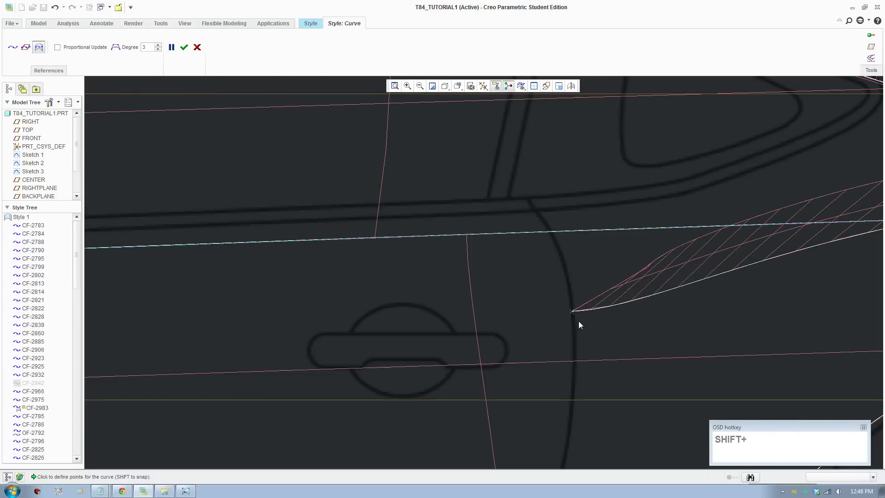
pyautogui.scroll(3)
pyautogui.middleClick(585, 392)
pyautogui.moveTo(625, 349); pyautogui.dragTo(176, 57)
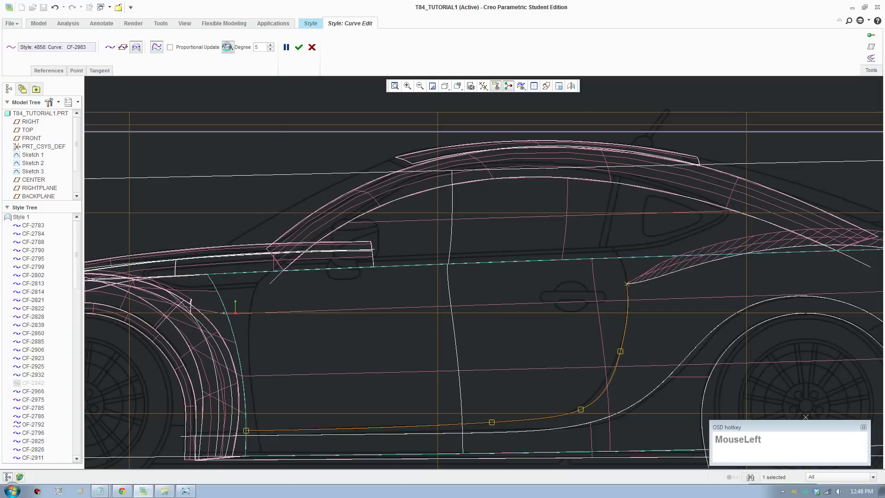
# - Adjust the new curve CF-2983's points, removing an unwanted point, leaving it at degree 5
pyautogui.scroll(-3)
pyautogui.click(635, 279)
pyautogui.rightClick(635, 278)
pyautogui.click(643, 288)
pyautogui.rightClick(240, 446)
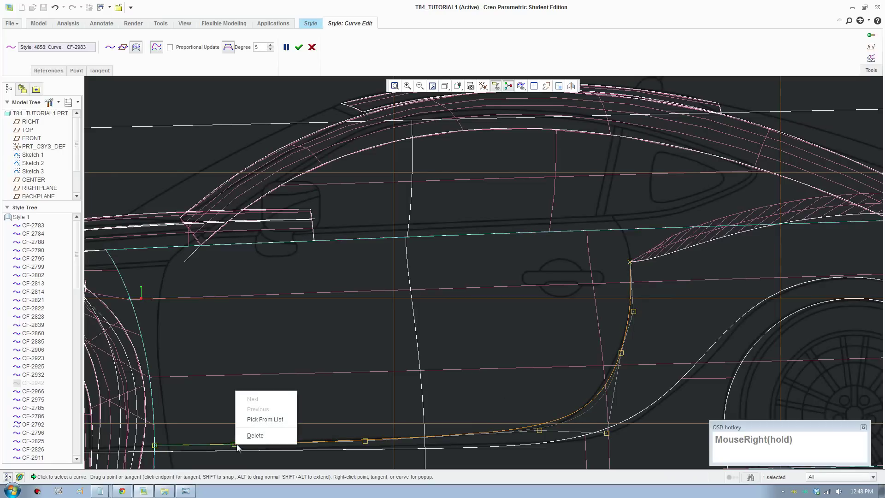
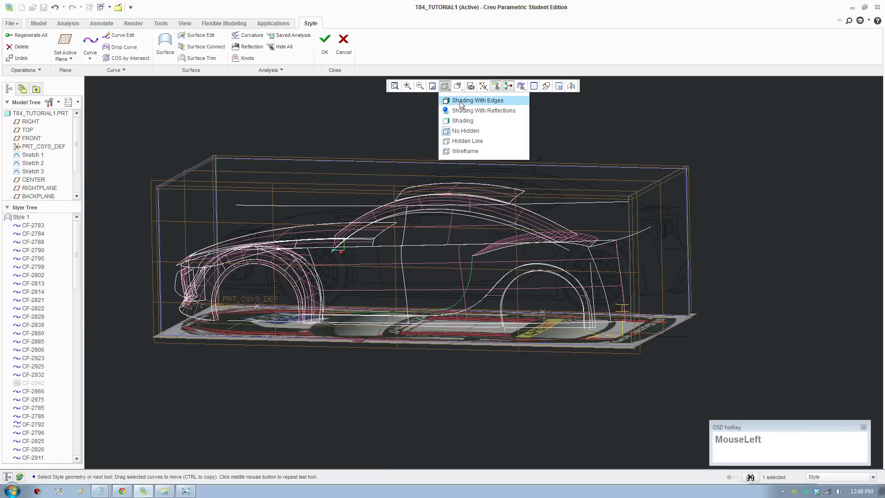
# - Draw a free curve from the rocker line with points along the lower door edge and finish it
pyautogui.scroll(-3)
pyautogui.middleClick(330, 346)
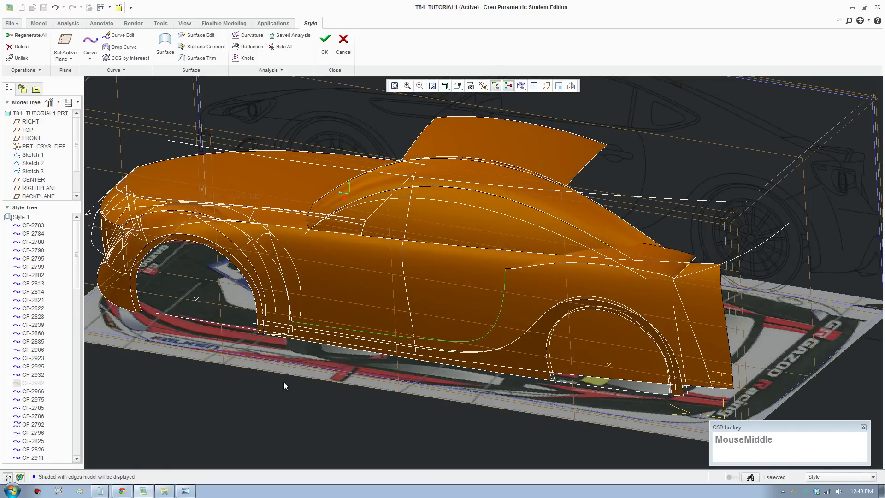
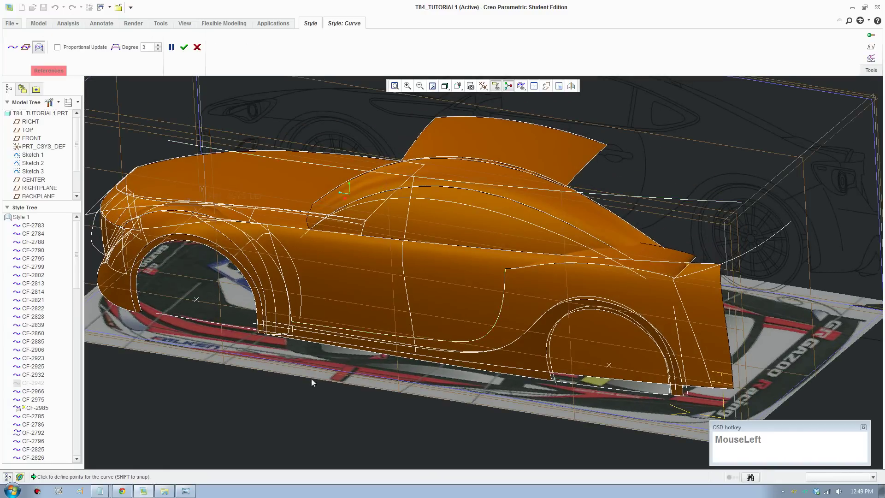
pyautogui.scroll(-3)
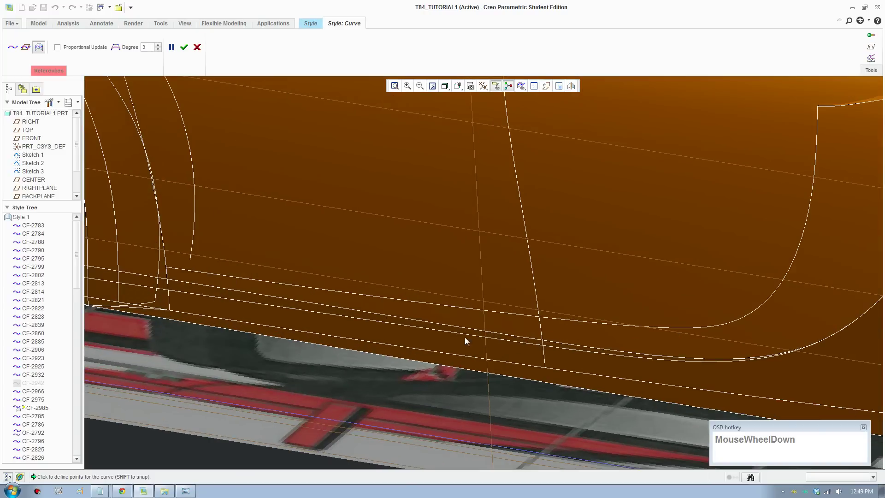
pyautogui.scroll(3)
pyautogui.middleClick(213, 298)
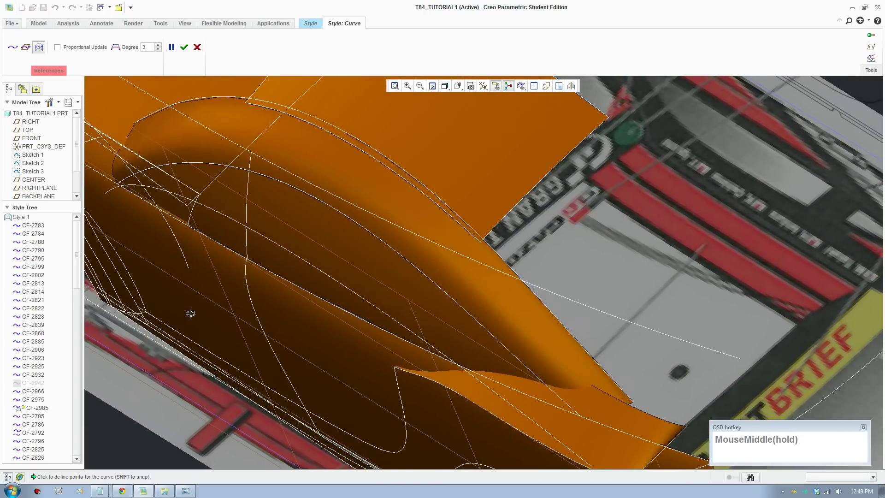
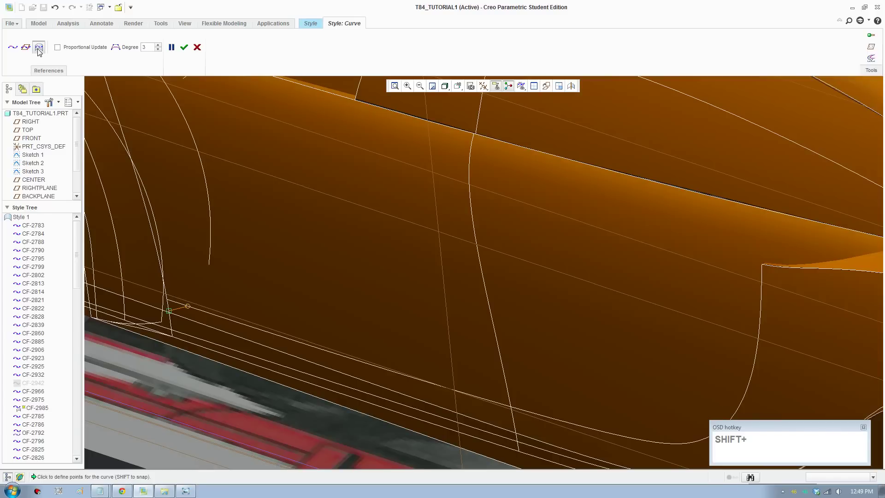
pyautogui.click(199, 52)
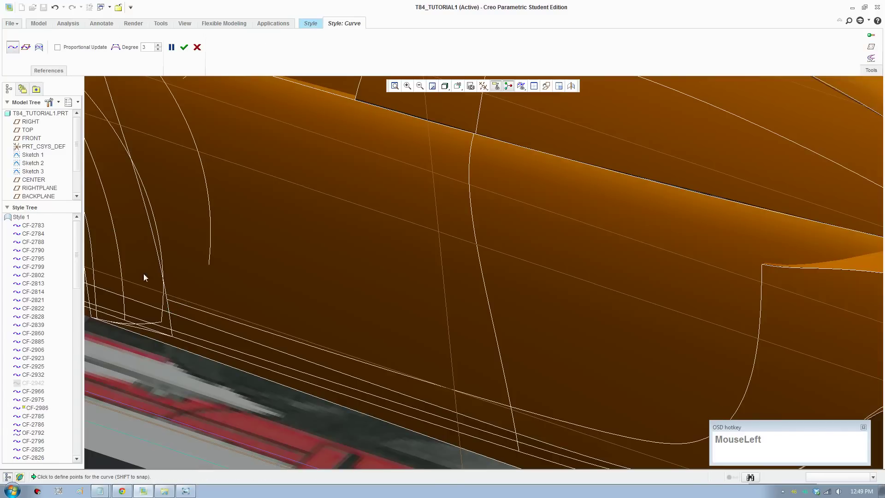
pyautogui.scroll(3)
pyautogui.scroll(-3)
pyautogui.click(189, 311)
pyautogui.click(182, 319)
pyautogui.middleClick(228, 338)
# - Draw the next connecting curve, CF-2990, ending on the rear wheel arch
pyautogui.scroll(3)
pyautogui.middleClick(570, 411)
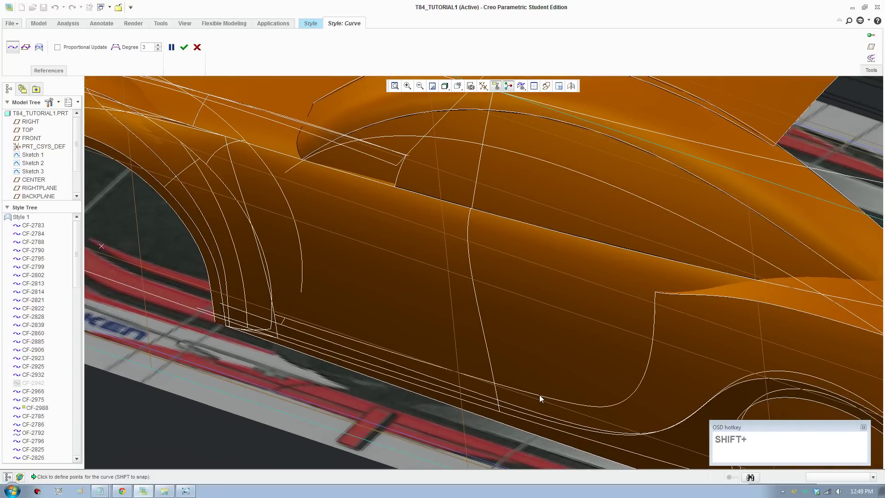
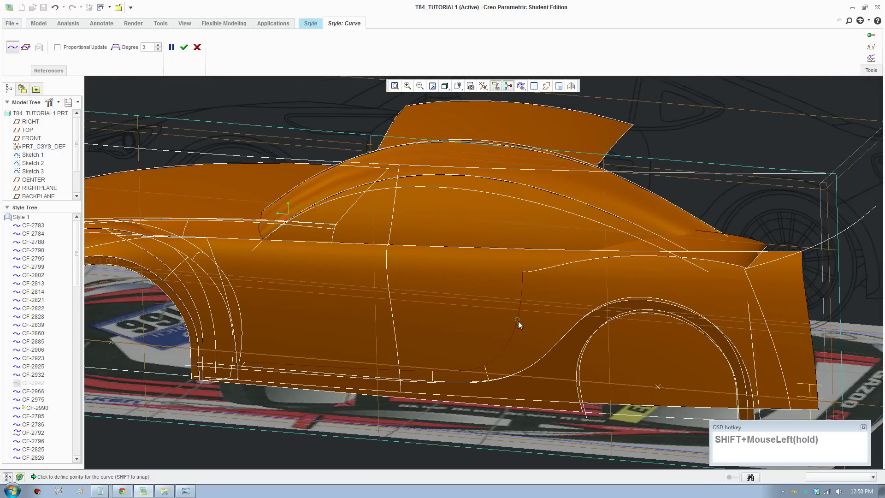
pyautogui.middleClick(588, 357)
pyautogui.scroll(-3)
pyautogui.click(626, 396)
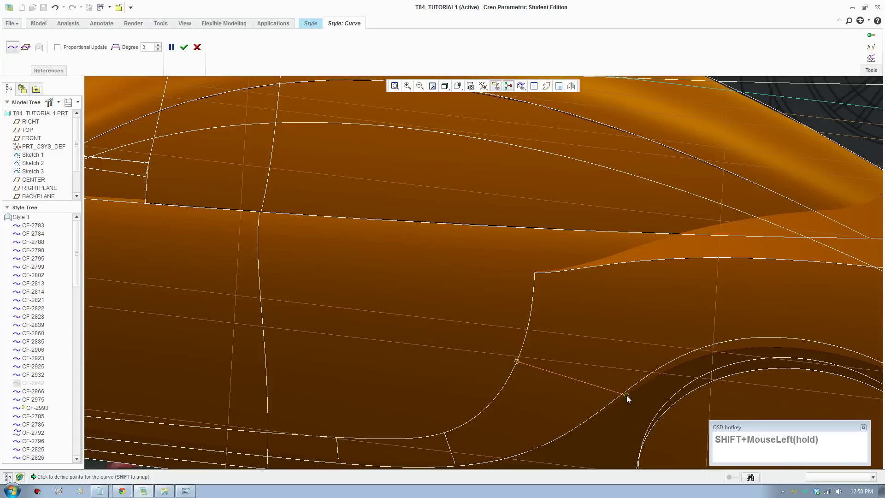
pyautogui.scroll(3)
pyautogui.middleClick(626, 395)
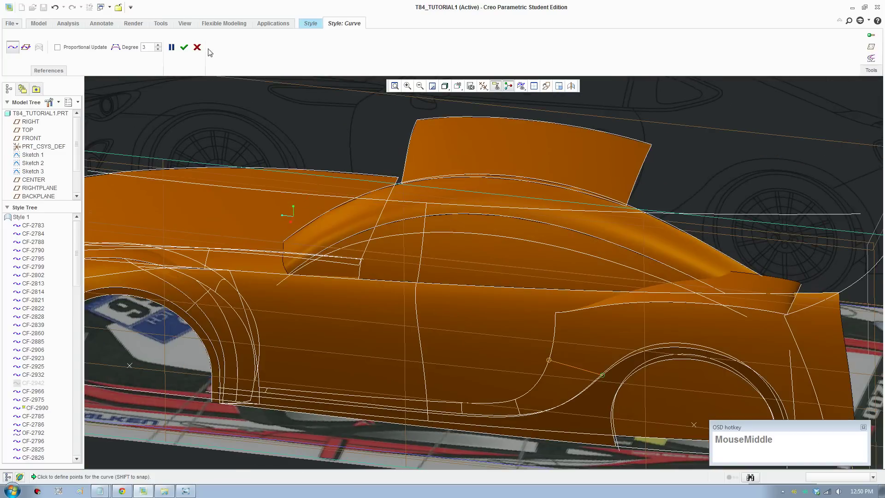
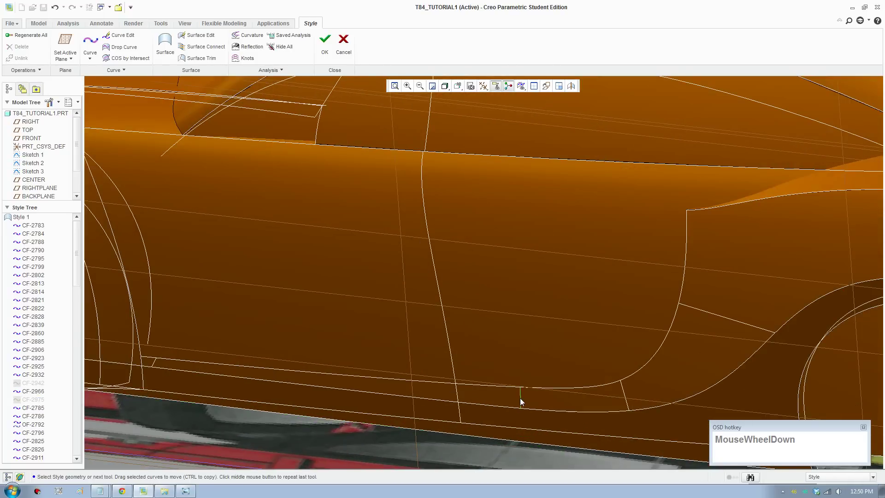
# - Select lower body curve CF-2986 and begin surface SF-2991 with the sill curve as first boundary
pyautogui.click(523, 402)
pyautogui.scroll(-3)
pyautogui.scroll(3)
pyautogui.middleClick(521, 407)
pyautogui.click(357, 445)
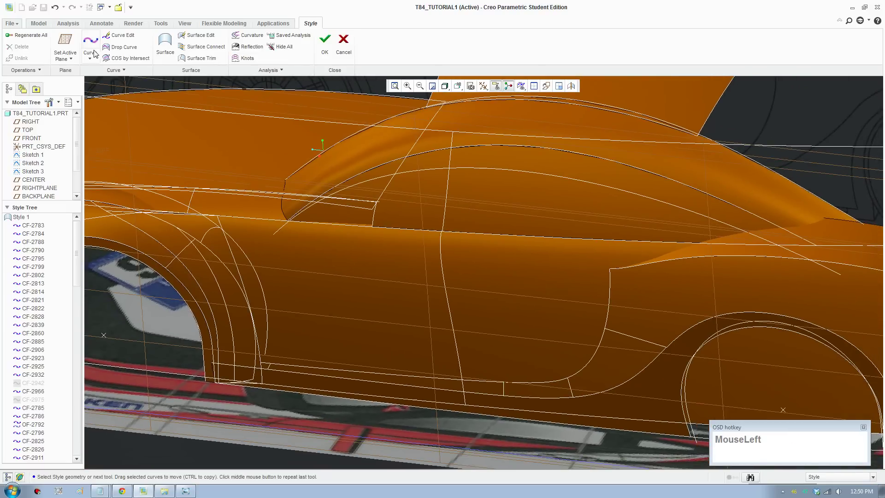
pyautogui.scroll(-3)
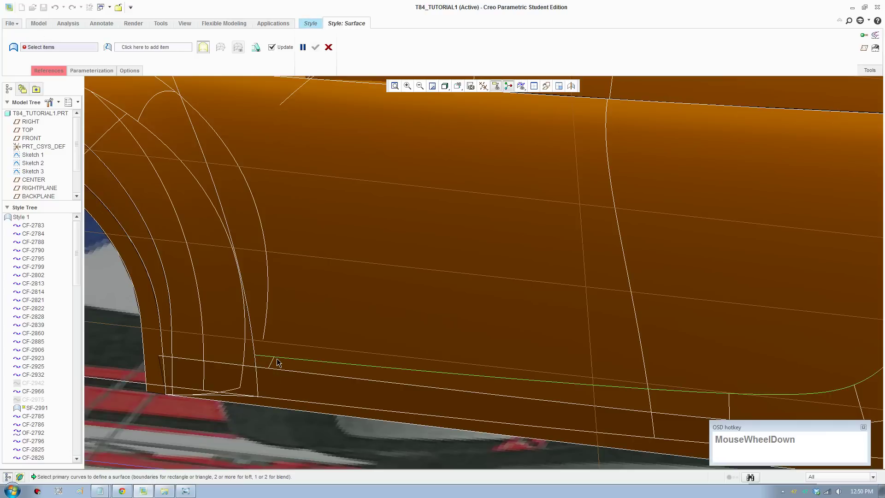
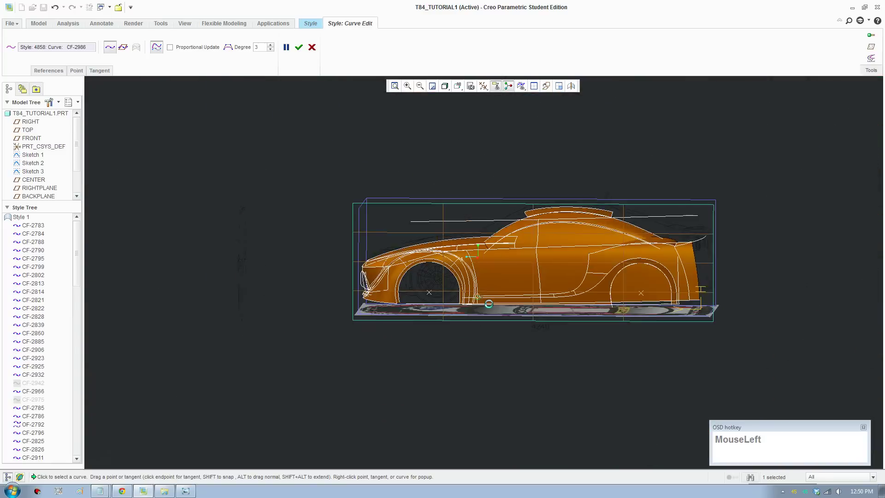
# - Reshape CF-2990 near the rear wheel, degree 4 with a surface-curvature-continuous first end
pyautogui.scroll(-3)
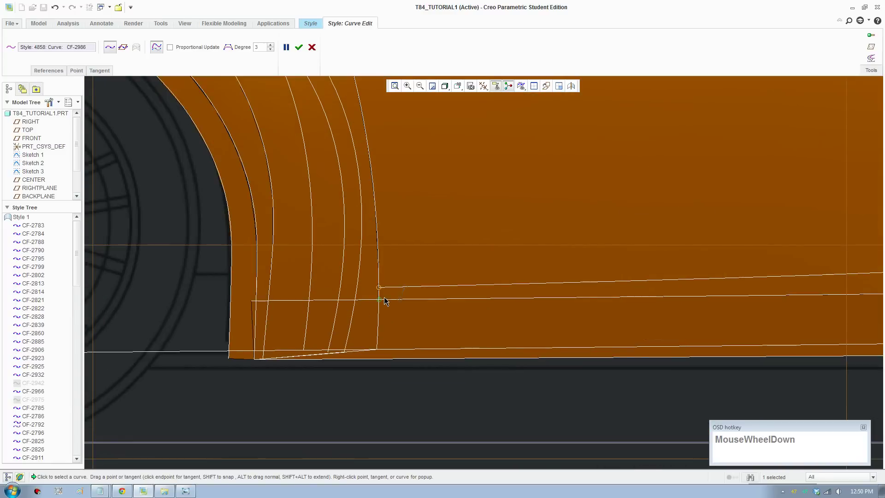
pyautogui.scroll(3)
pyautogui.middleClick(824, 300)
pyautogui.scroll(-3)
pyautogui.moveTo(487, 332); pyautogui.dragTo(683, 309)
pyautogui.scroll(3)
pyautogui.middleClick(665, 320)
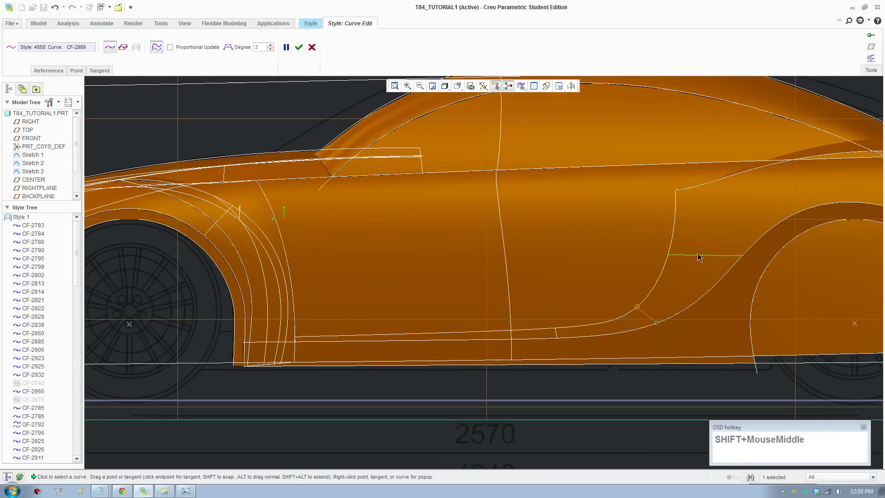
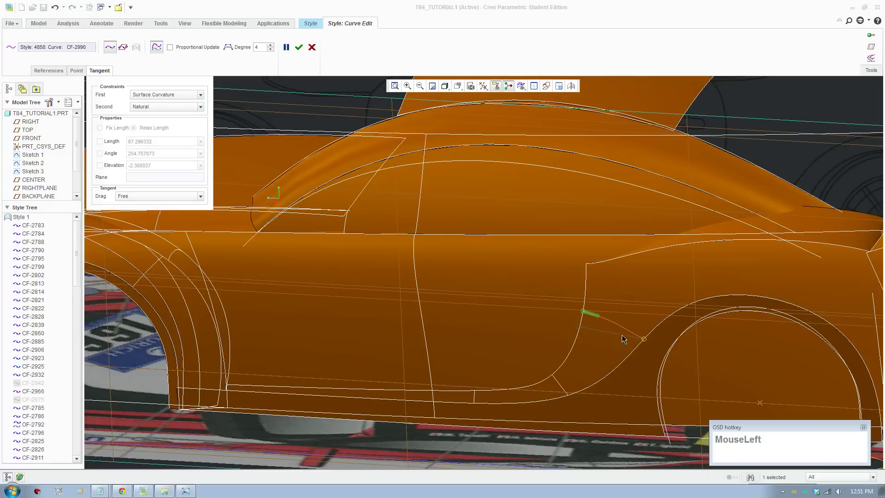
pyautogui.scroll(3)
pyautogui.scroll(-3)
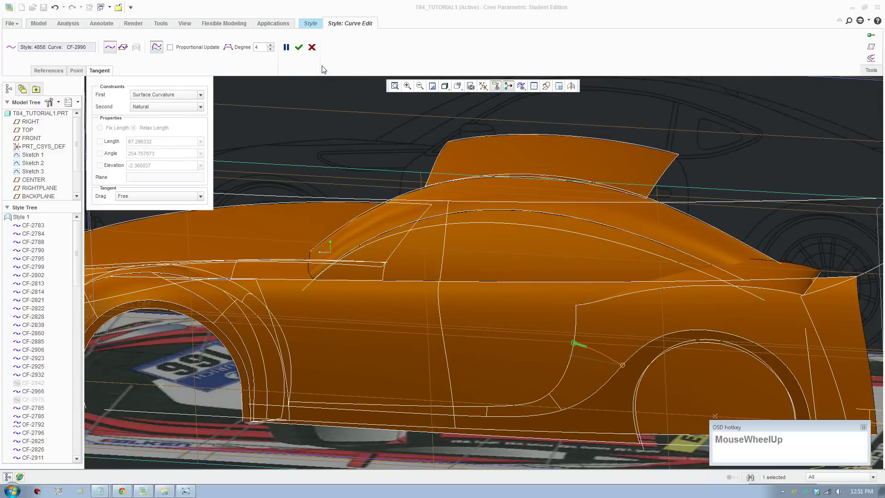
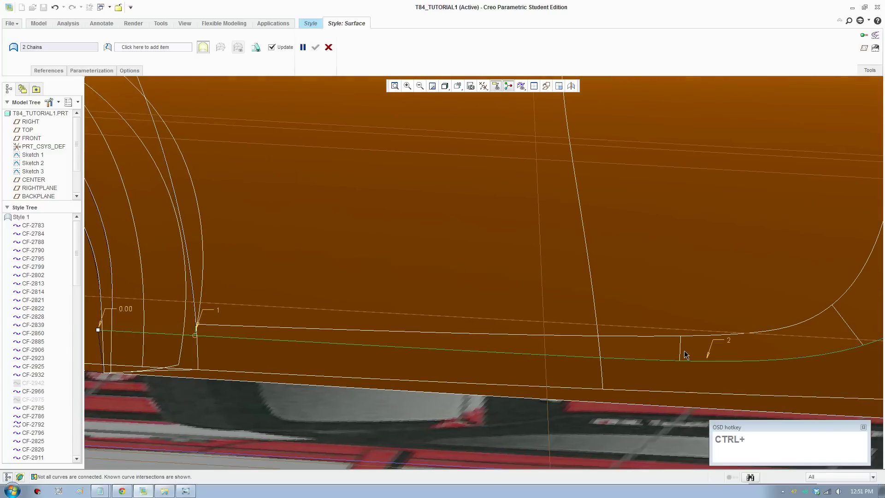
# - Build the lower strip surface SF-2993 between sill and rear arch with its boundary connection set, and accept it
pyautogui.click(685, 352)
pyautogui.click(670, 339)
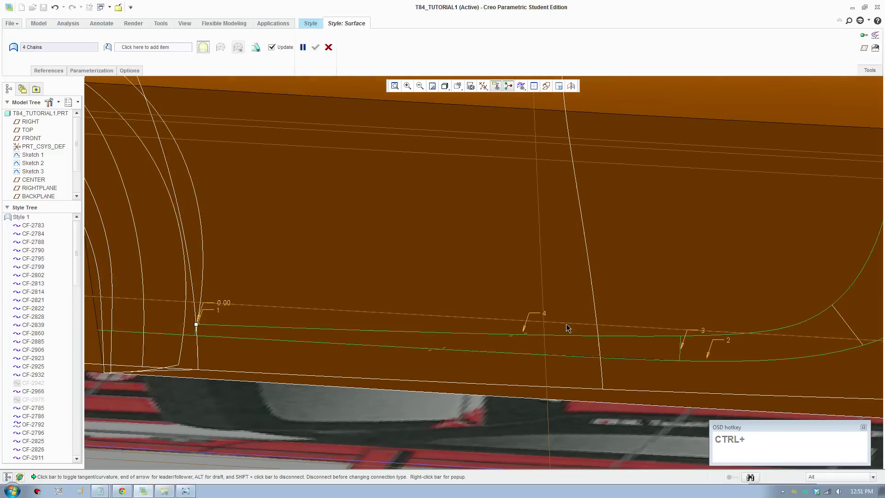
pyautogui.rightClick(520, 340)
pyautogui.click(537, 350)
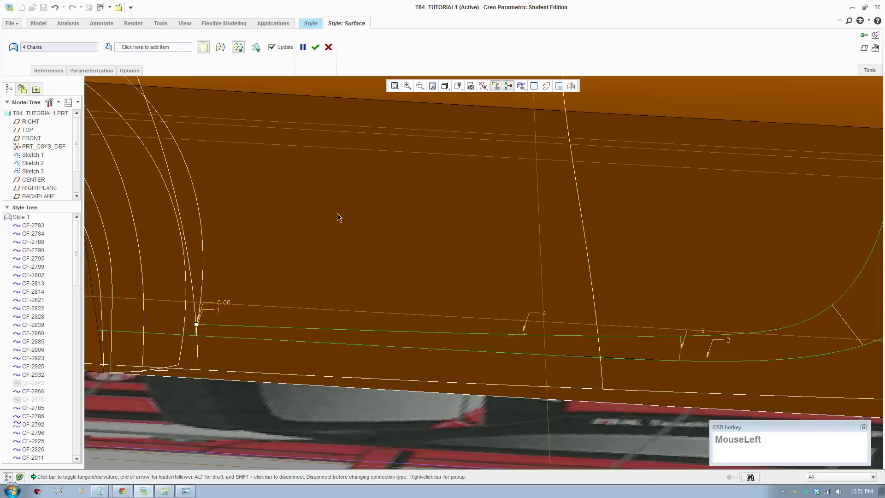
pyautogui.scroll(3)
pyautogui.middleClick(670, 364)
# - Start another surface on four boundary chains, change one boundary's connection type, and leave it in progress
pyautogui.click(172, 48)
pyautogui.scroll(-3)
pyautogui.click(534, 301)
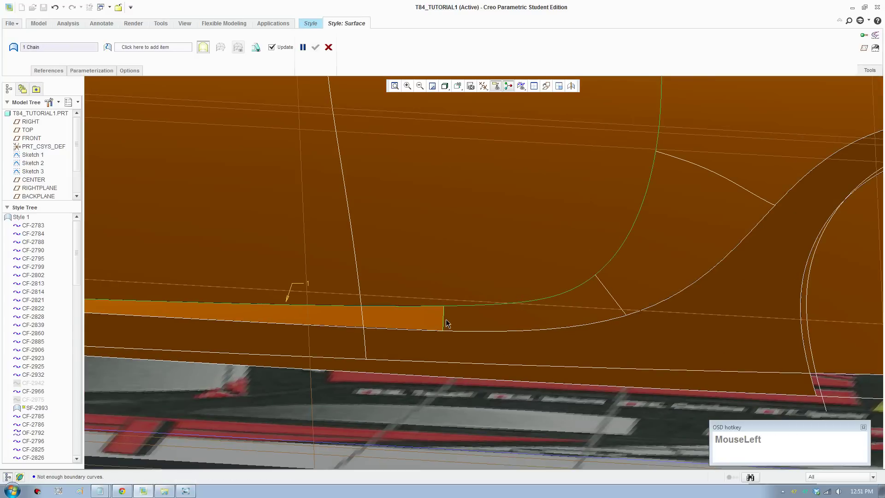
pyautogui.click(446, 320)
pyautogui.click(508, 333)
pyautogui.click(617, 296)
pyautogui.scroll(3)
pyautogui.rightClick(486, 325)
pyautogui.click(507, 355)
pyautogui.scroll(3)
pyautogui.middleClick(602, 325)
# - Begin four-sided patch SF-2994 at the wheel-arch corner with one edge tangent to its neighbour
pyautogui.click(488, 399)
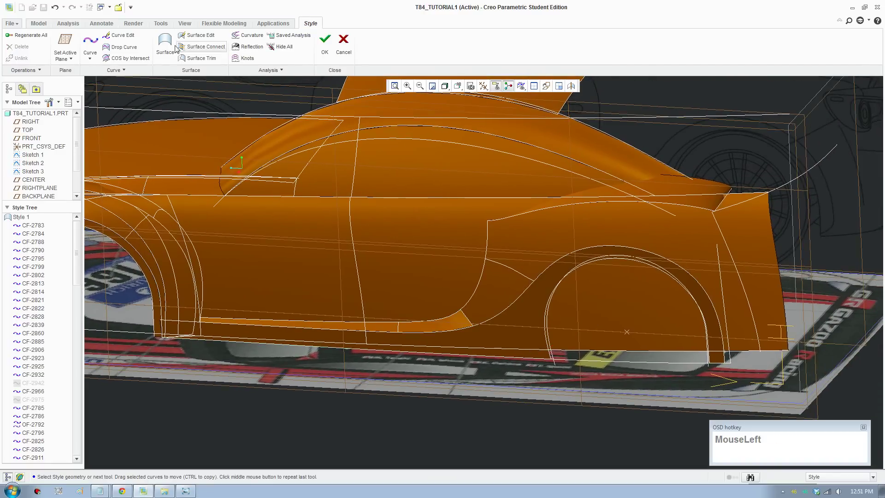
pyautogui.scroll(-3)
pyautogui.click(493, 304)
pyautogui.click(469, 368)
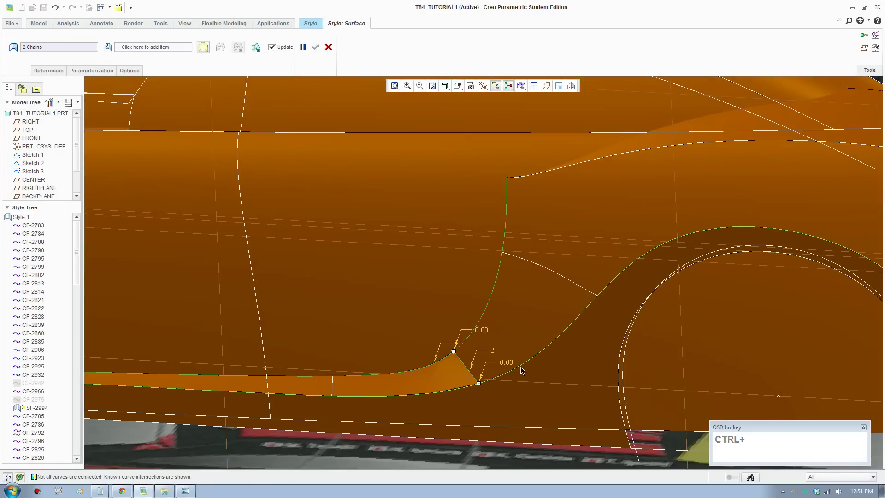
pyautogui.click(523, 368)
pyautogui.click(577, 285)
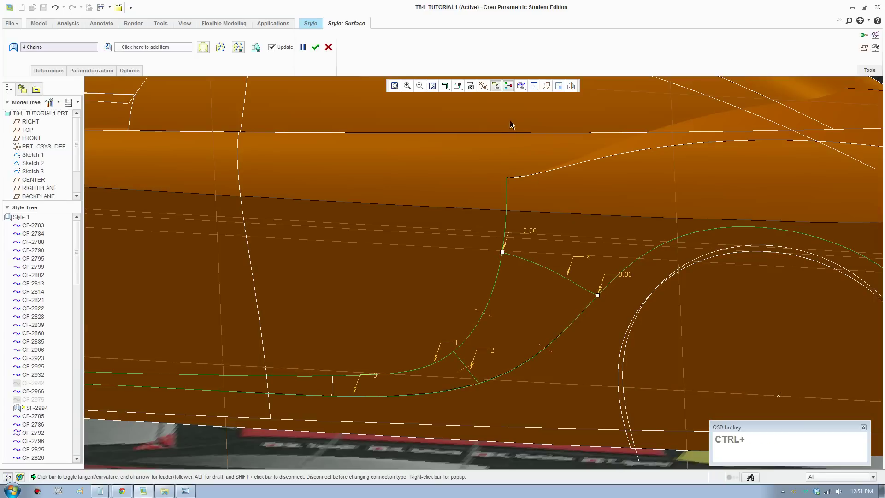
pyautogui.rightClick(468, 371)
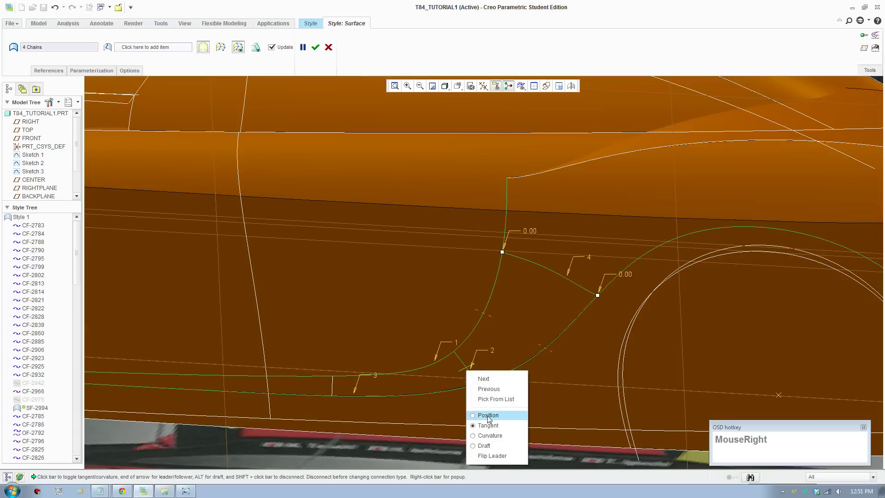
pyautogui.click(493, 441)
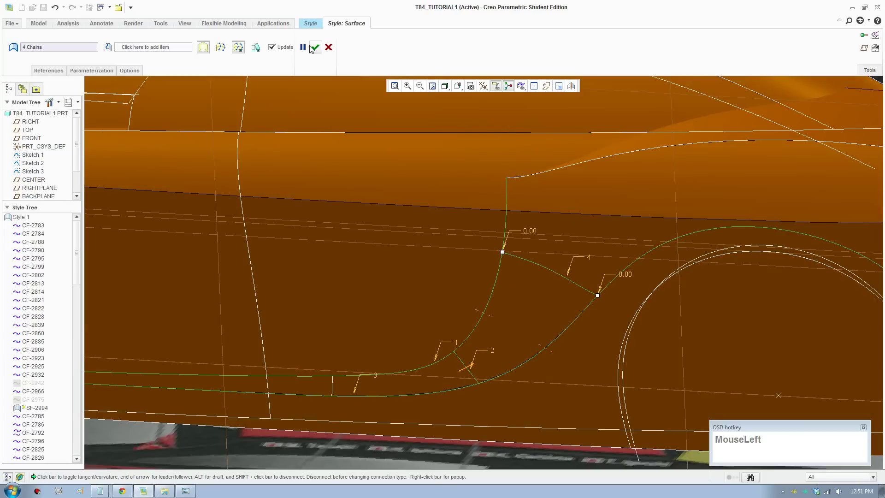
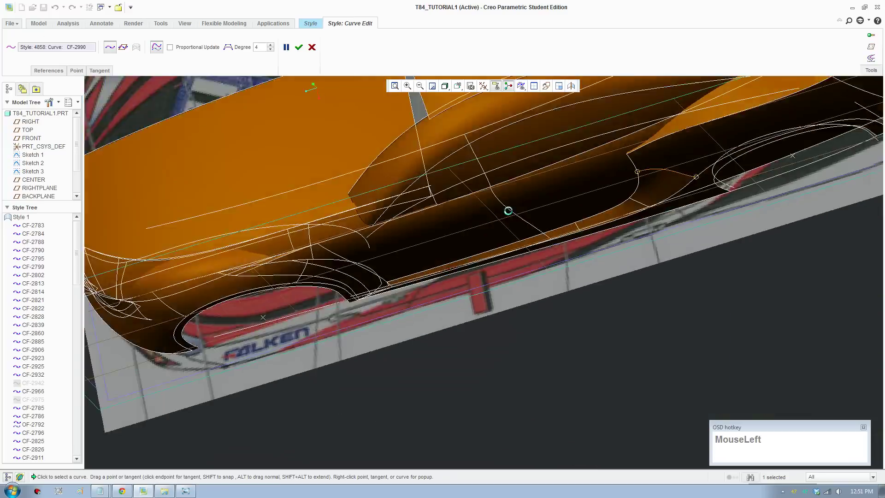
pyautogui.scroll(-3)
pyautogui.scroll(-3)
pyautogui.scroll(3)
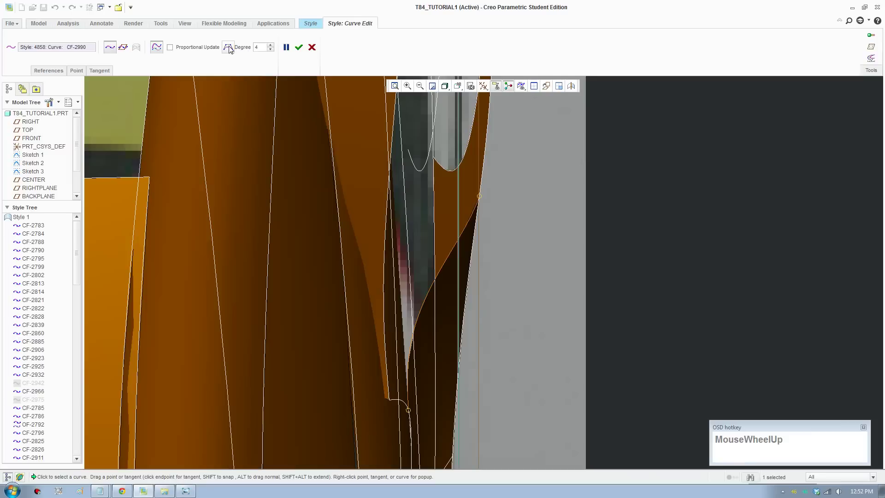
pyautogui.moveTo(231, 50); pyautogui.dragTo(471, 221)
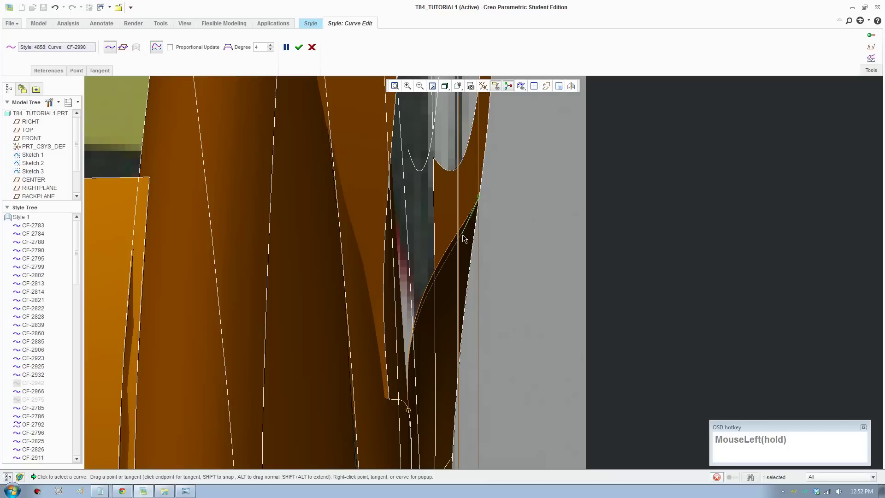
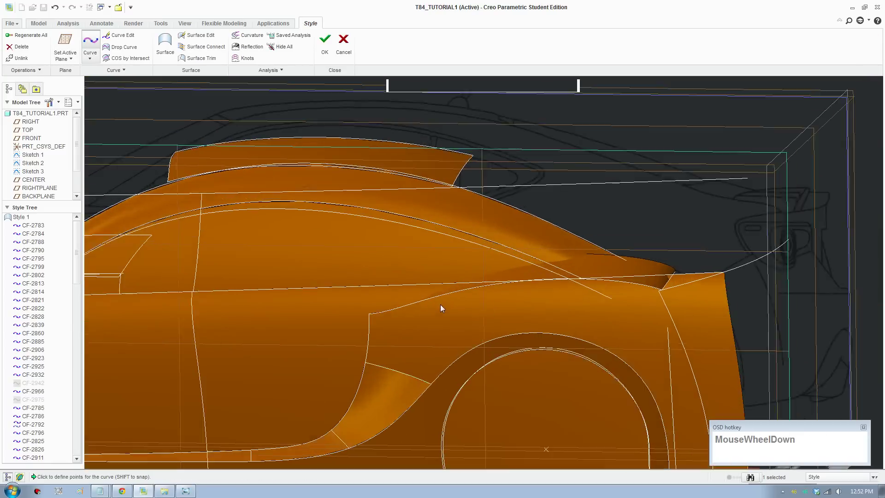
# - Draw two fender curves, CF-2995 and CF-2996, from the shoulder line down to the rear wheel arch
pyautogui.click(468, 374)
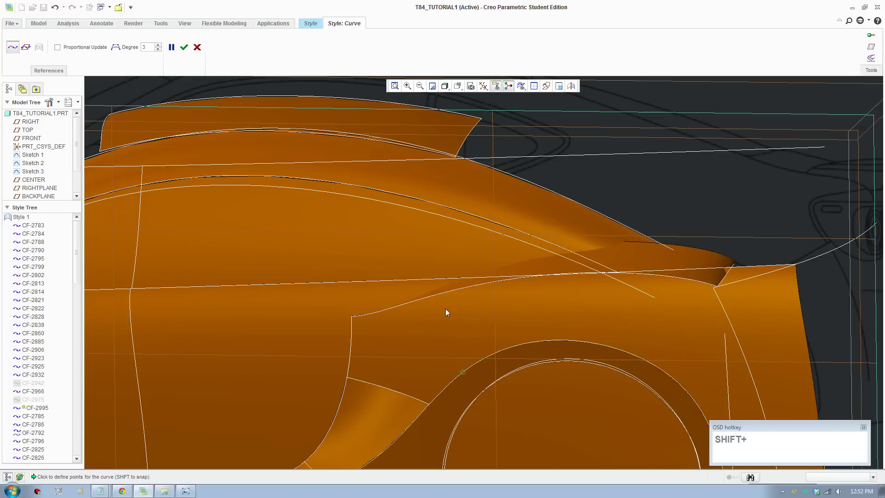
pyautogui.click(444, 297)
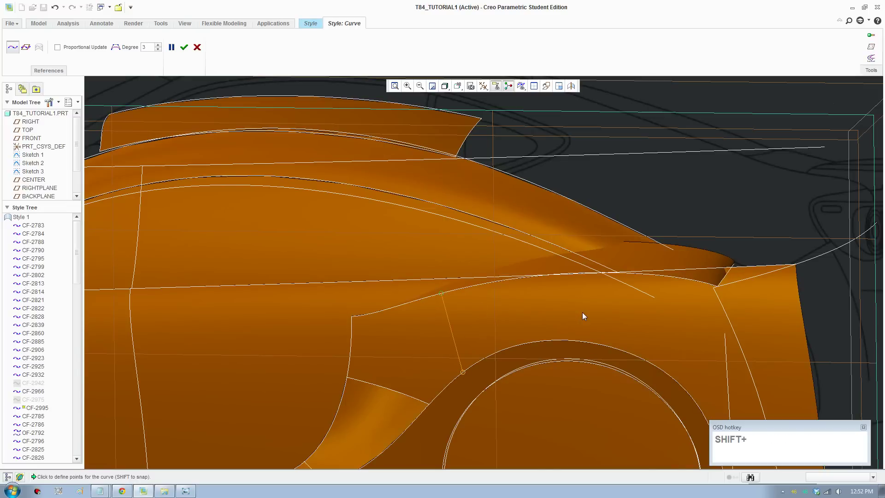
pyautogui.middleClick(586, 316)
pyautogui.click(623, 354)
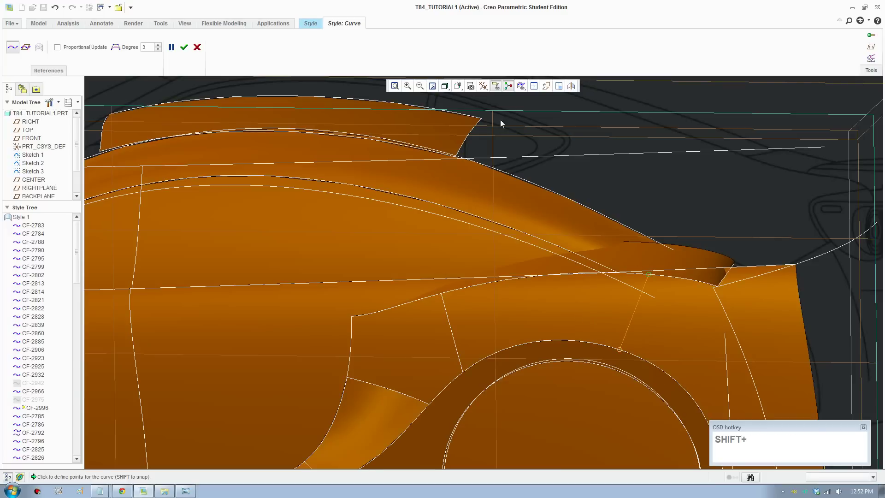
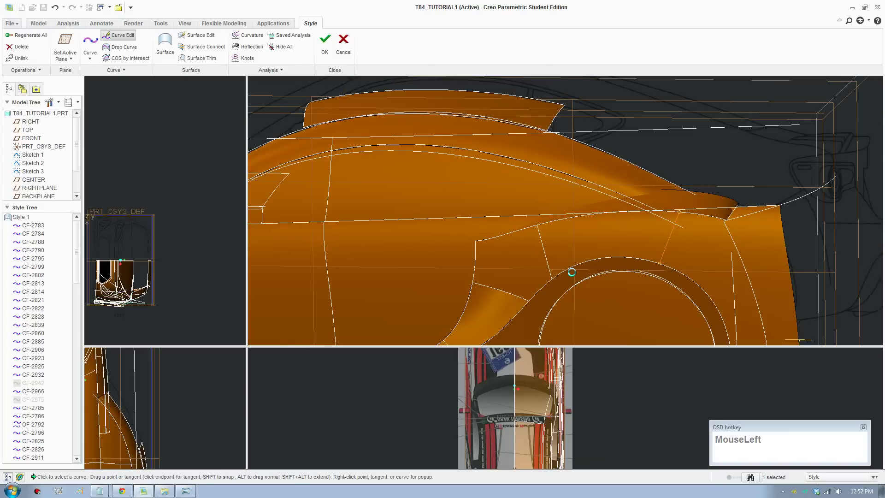
# - Drag the fender curve's points toward the wheel arch and reopen CF-2995 in Curve Edit at degree 3
pyautogui.scroll(3)
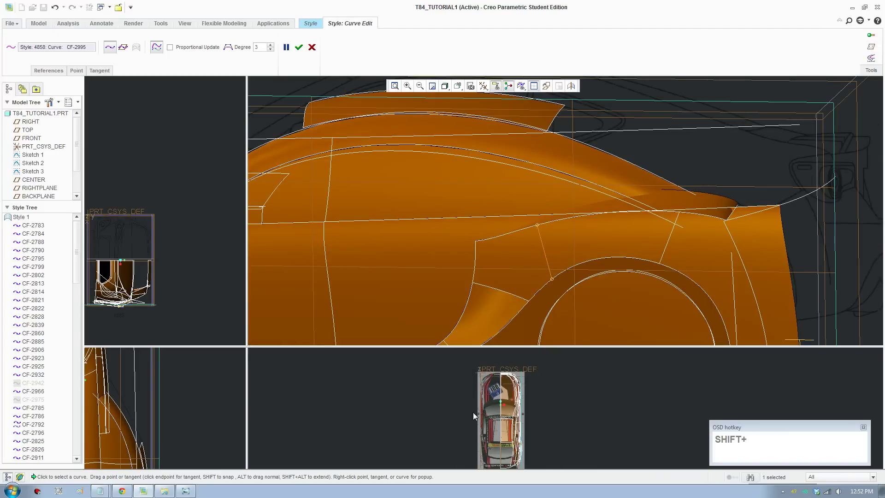
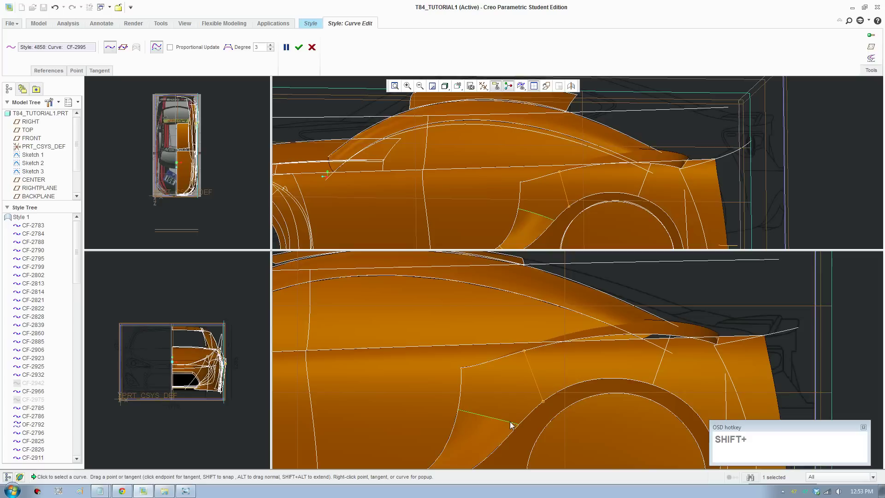
pyautogui.moveTo(546, 405); pyautogui.dragTo(534, 408)
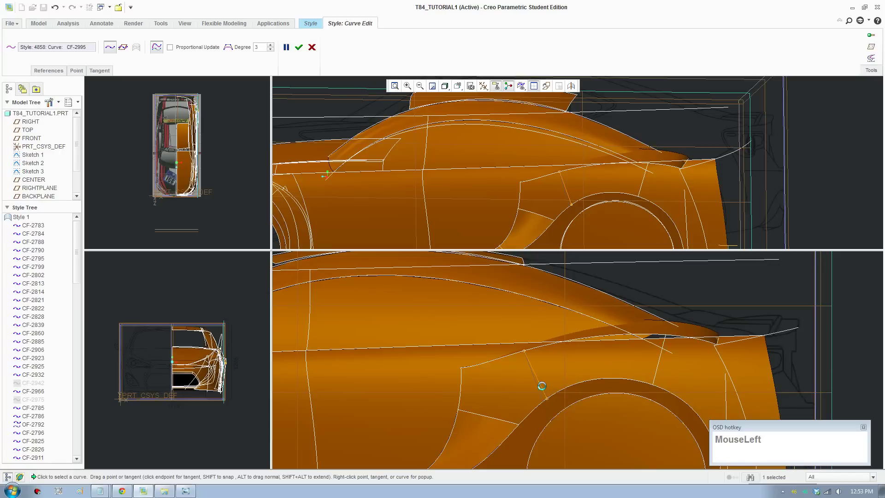
pyautogui.scroll(-3)
pyautogui.middleClick(198, 376)
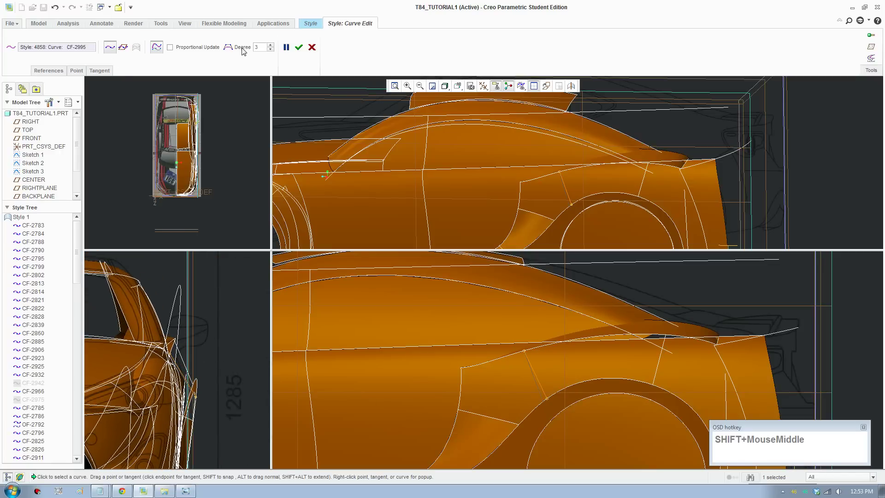
pyautogui.click(234, 53)
pyautogui.scroll(-3)
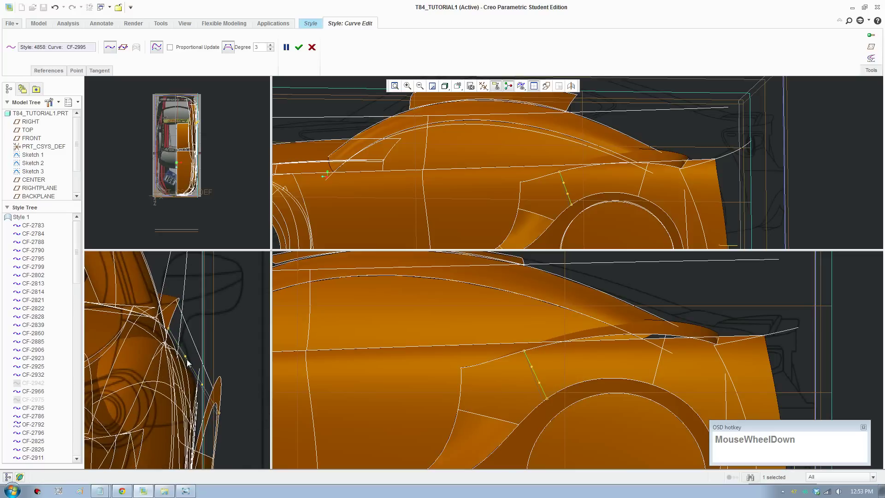
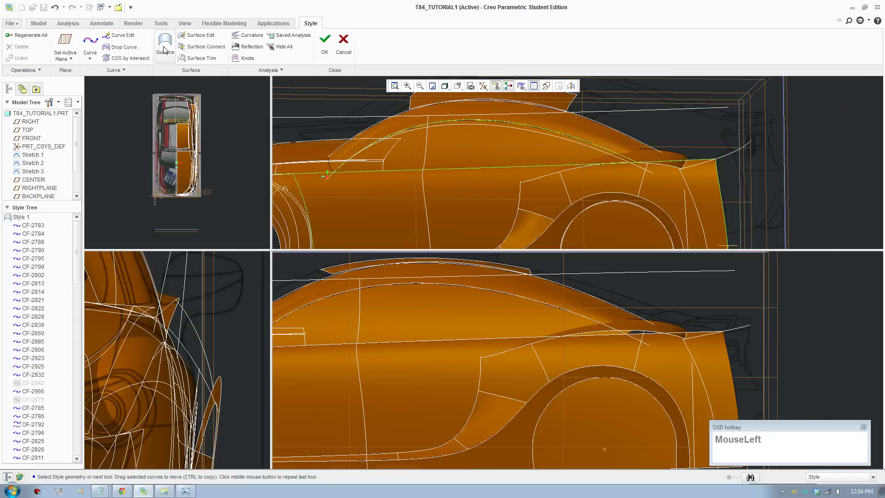
# - Complete the four-boundary surface filling the rear fender above the wheel arch and accept it
pyautogui.scroll(-3)
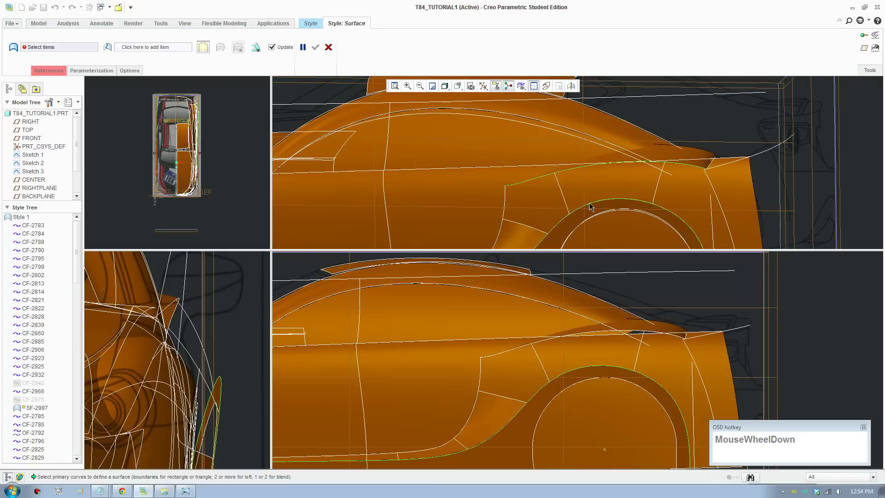
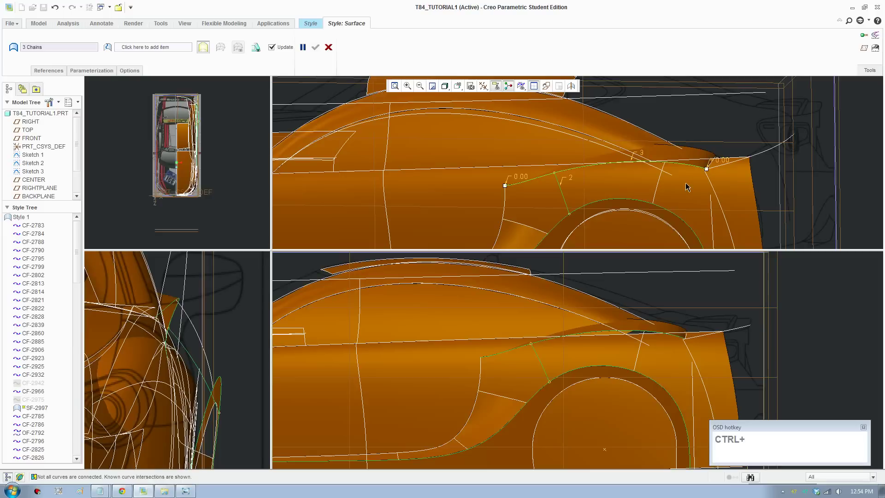
pyautogui.click(660, 184)
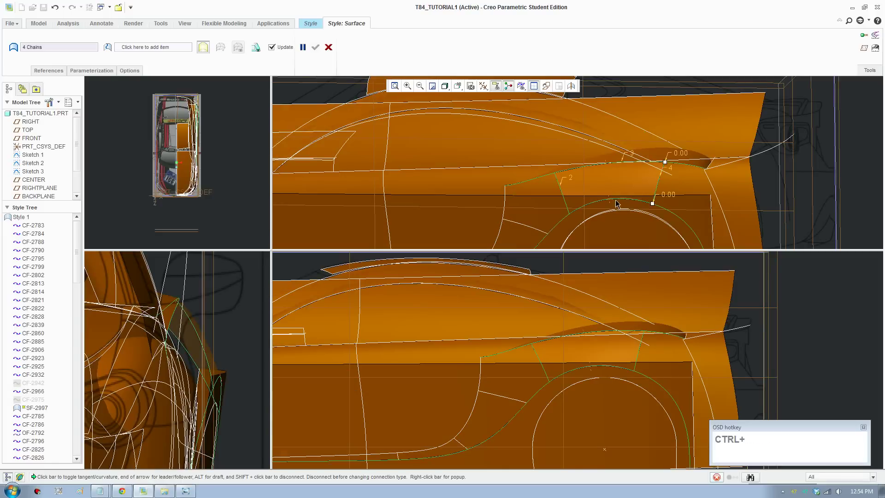
pyautogui.rightClick(616, 203)
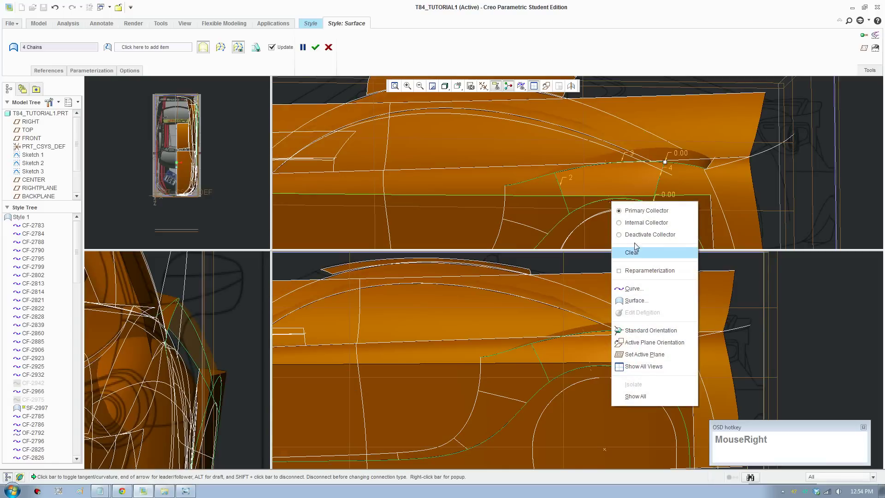
pyautogui.click(643, 63)
pyautogui.scroll(-3)
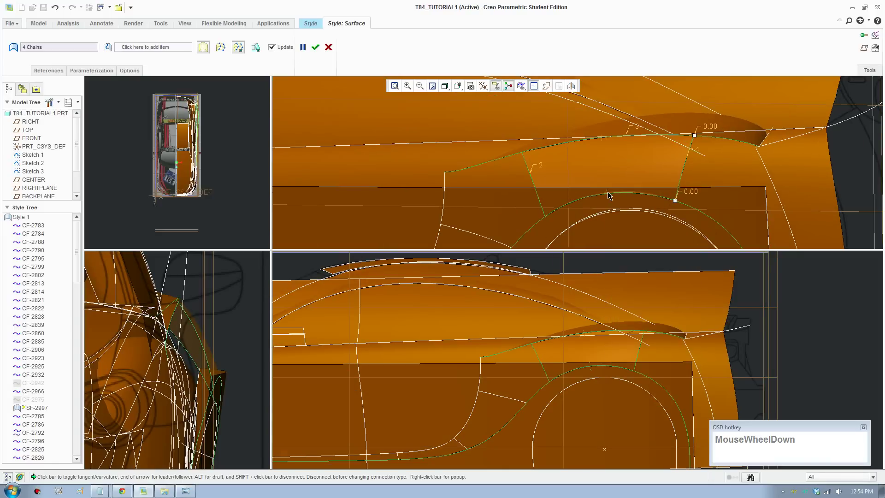
pyautogui.rightClick(612, 193)
pyautogui.click(628, 238)
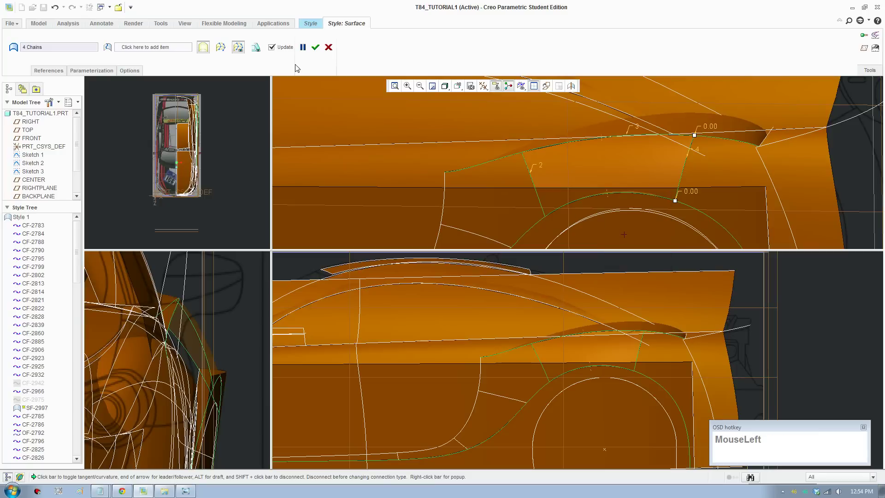
pyautogui.scroll(3)
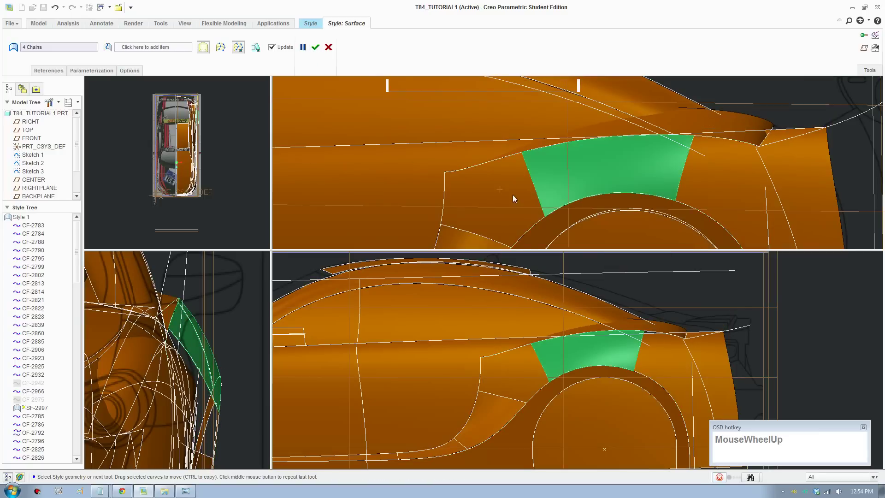
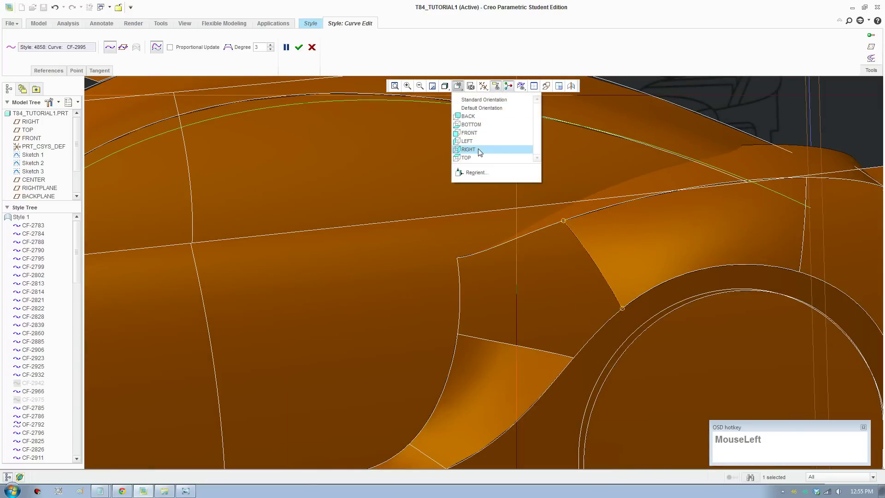
# - Reposition the short fender curves' points and snap CF-2990's end onto the wheel arch
pyautogui.scroll(-3)
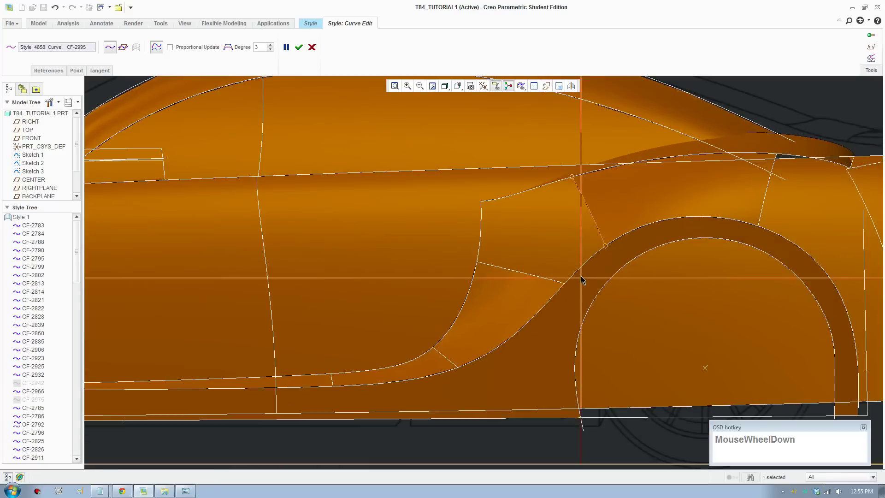
pyautogui.moveTo(609, 249); pyautogui.dragTo(573, 259)
pyautogui.scroll(-3)
pyautogui.moveTo(558, 291); pyautogui.dragTo(560, 271)
pyautogui.scroll(-3)
pyautogui.moveTo(605, 288); pyautogui.dragTo(409, 280)
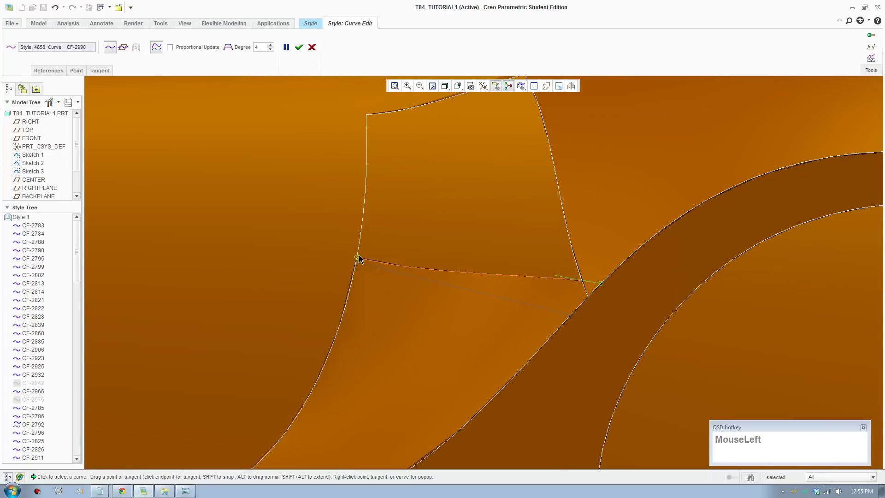
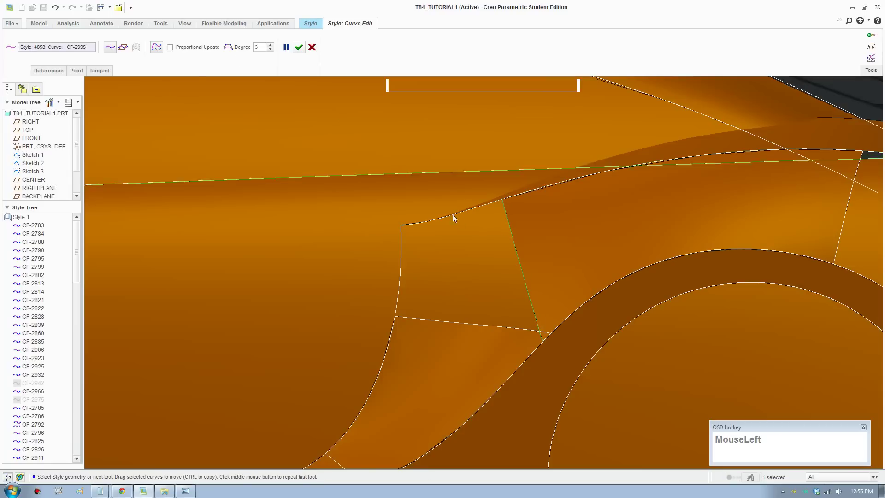
# - Draw a new curve from the upper fender edge down toward the rear wheel arch
pyautogui.scroll(3)
pyautogui.click(91, 51)
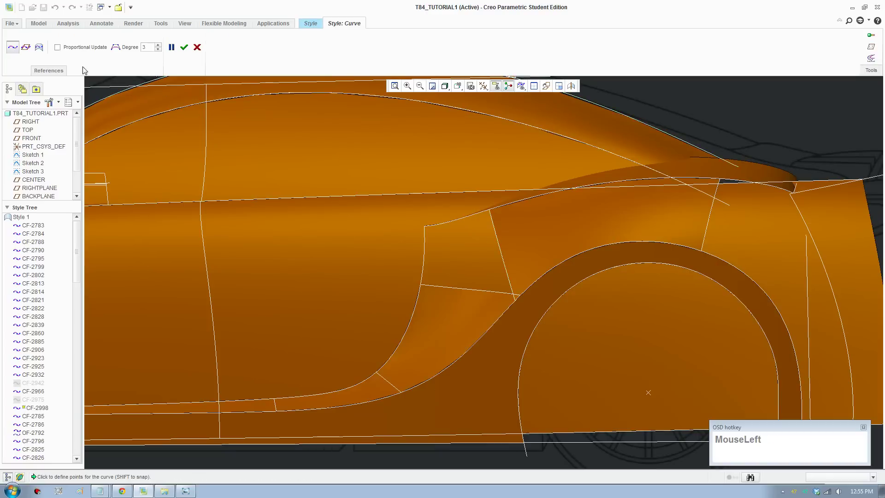
pyautogui.moveTo(519, 243); pyautogui.dragTo(527, 254)
pyautogui.click(510, 218)
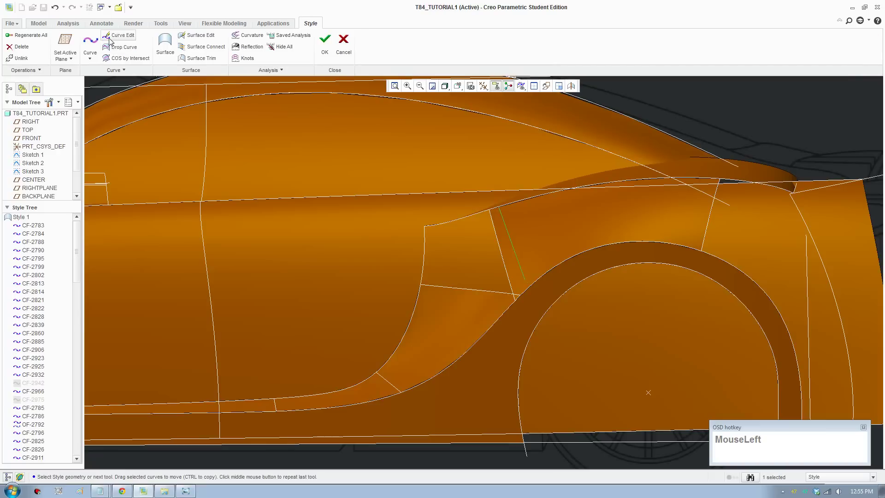
# - Edit the new curve and snap its top end onto the fender edge
pyautogui.scroll(-3)
pyautogui.moveTo(541, 296); pyautogui.dragTo(537, 316)
pyautogui.scroll(-3)
pyautogui.click(532, 303)
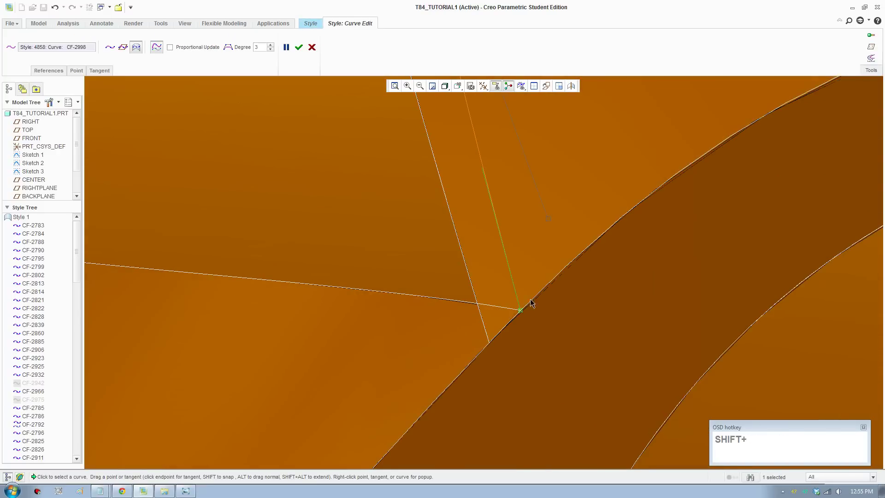
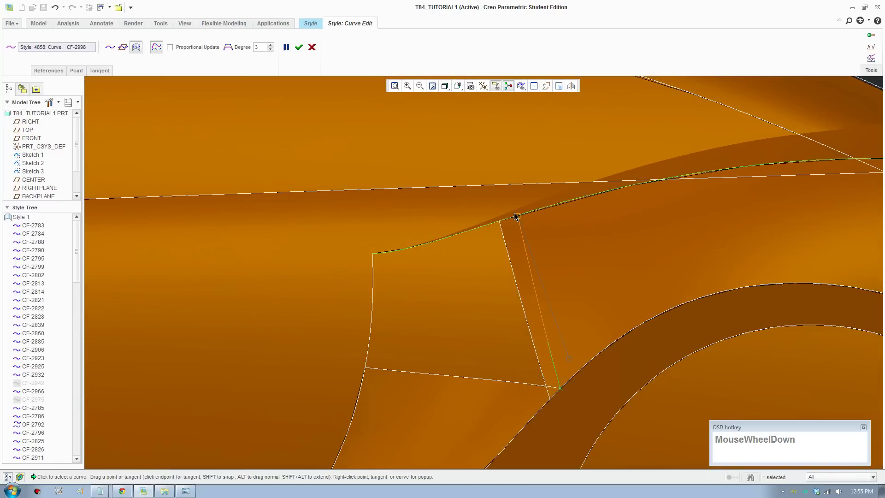
pyautogui.moveTo(520, 215); pyautogui.dragTo(522, 245)
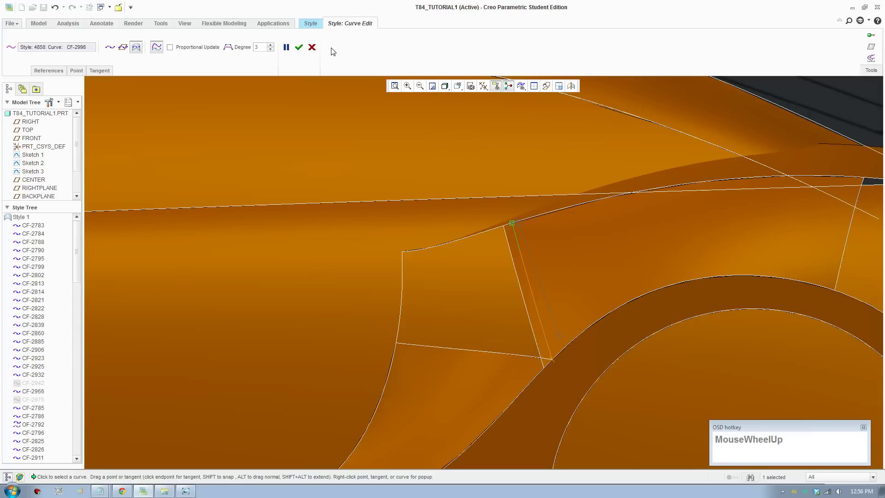
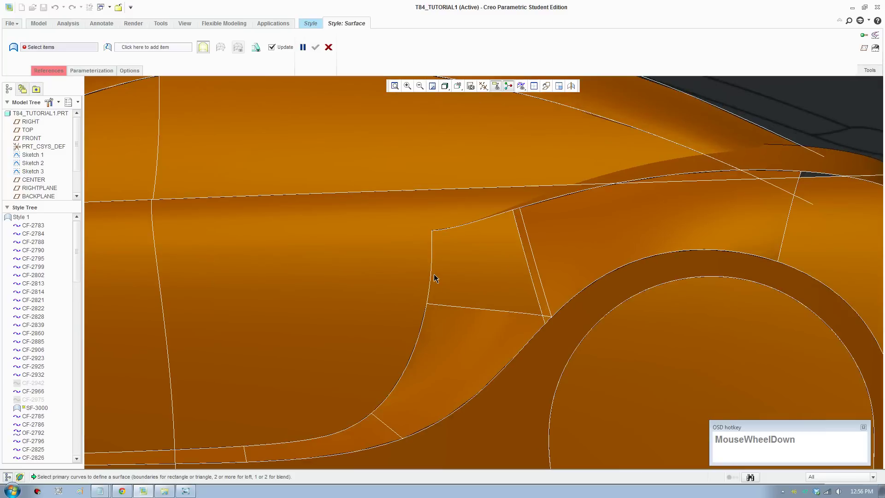
pyautogui.click(435, 277)
pyautogui.click(470, 307)
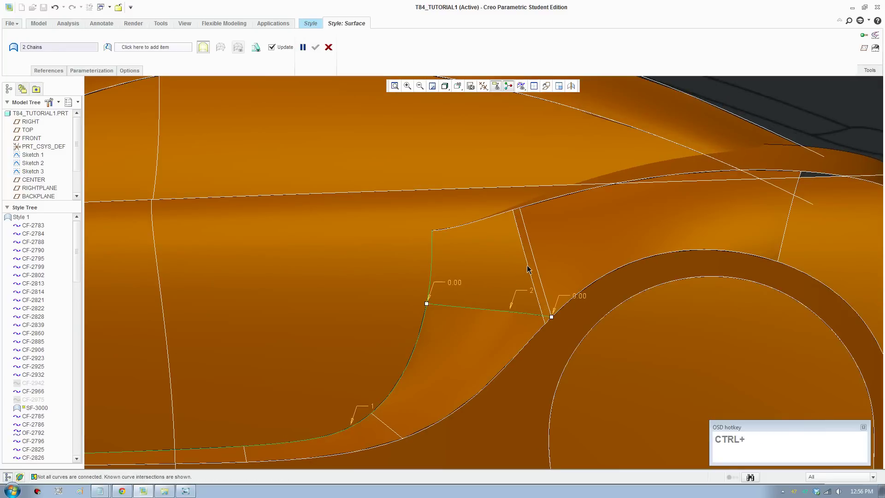
pyautogui.click(539, 265)
pyautogui.click(486, 221)
pyautogui.rightClick(495, 314)
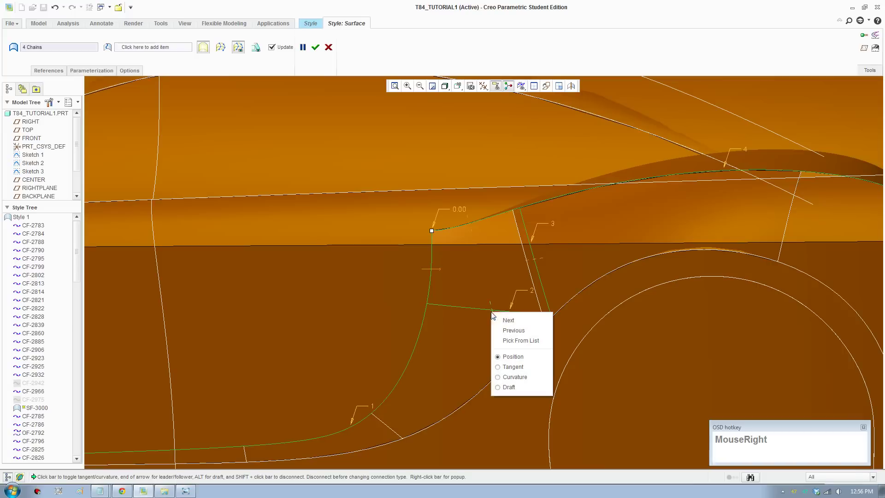
pyautogui.click(523, 378)
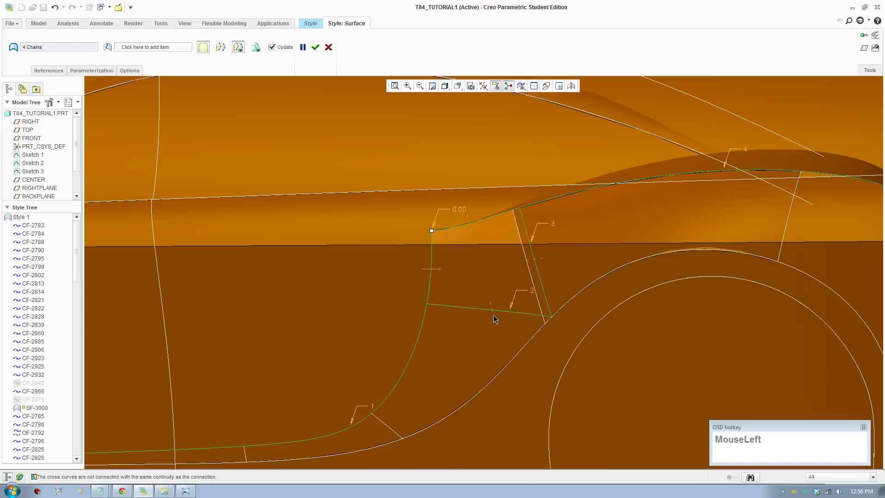
pyautogui.scroll(-3)
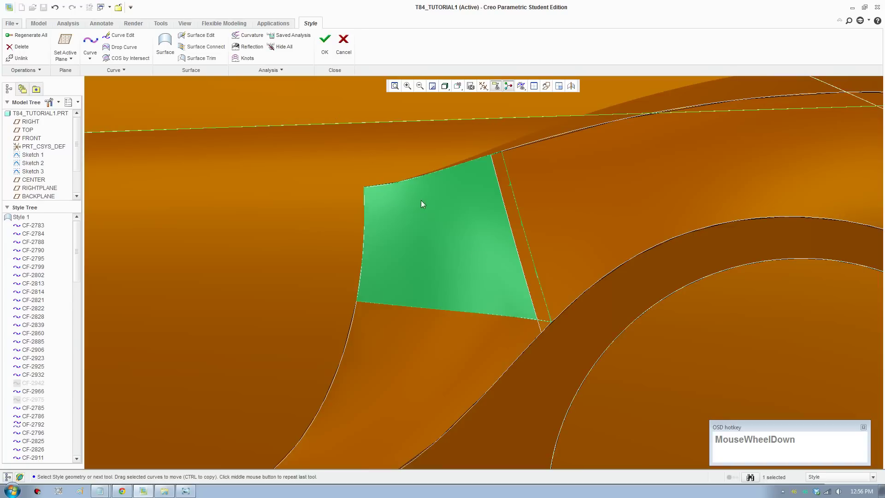
pyautogui.press('Delete')
pyautogui.click(428, 257)
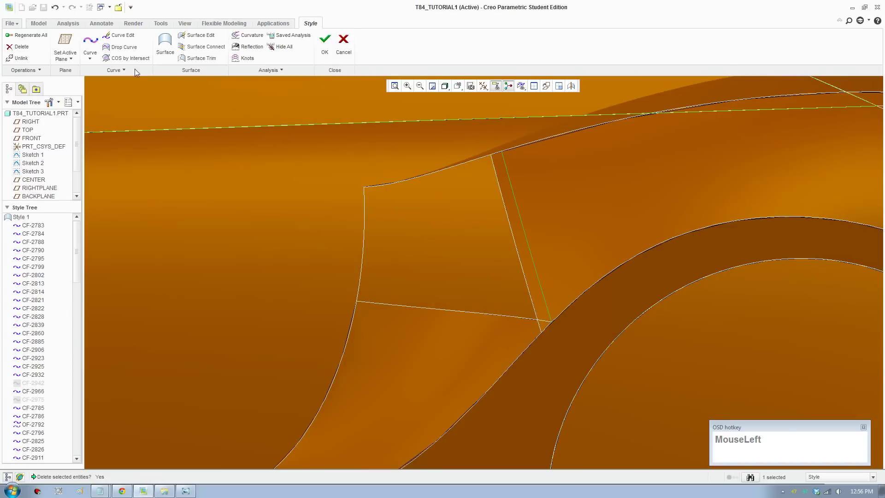
# - Slide the new curve's lower end along the wheel arch and leave curve editing
pyautogui.scroll(-3)
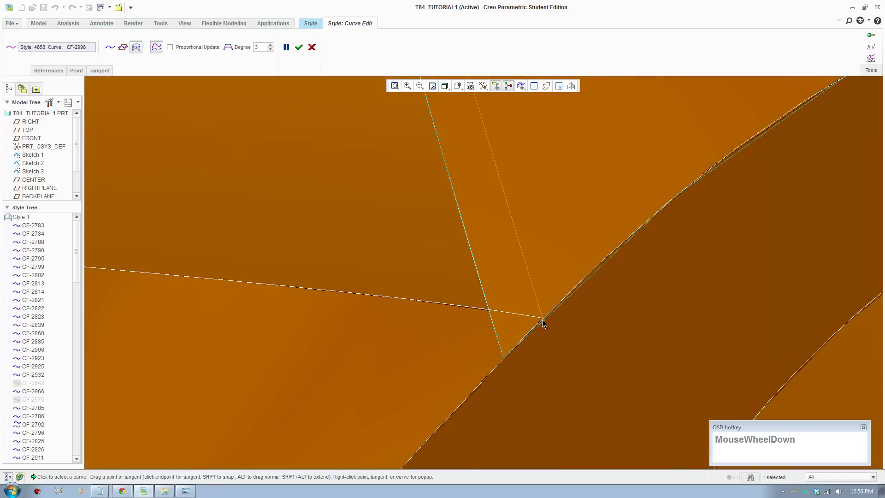
pyautogui.moveTo(547, 321); pyautogui.dragTo(543, 319)
pyautogui.moveTo(543, 319); pyautogui.dragTo(553, 319)
pyautogui.scroll(3)
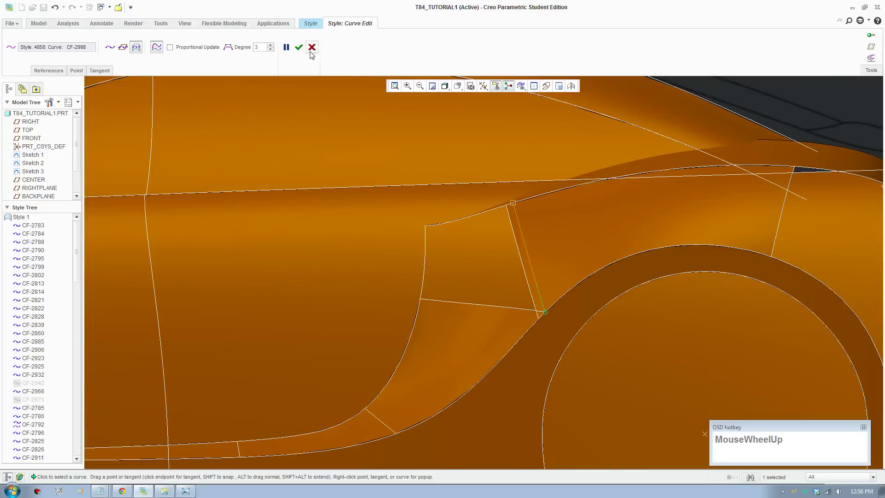
pyautogui.click(305, 55)
# - Start a boundary surface and pick the first boundary curves of the patch
pyautogui.scroll(3)
pyautogui.middleClick(578, 329)
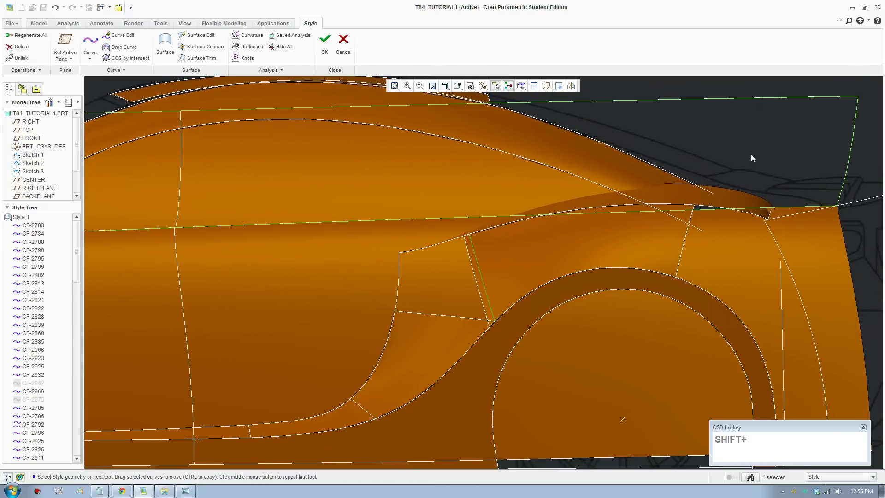
pyautogui.click(871, 146)
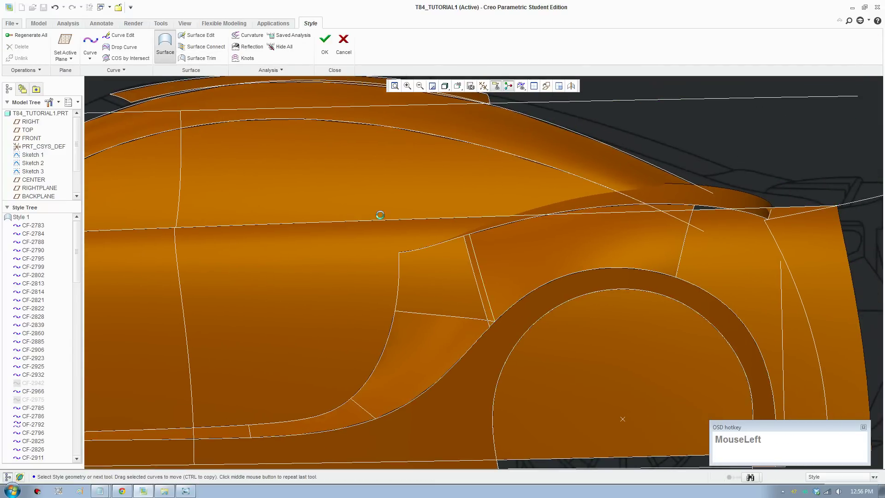
pyautogui.click(426, 317)
pyautogui.click(491, 294)
pyautogui.click(452, 245)
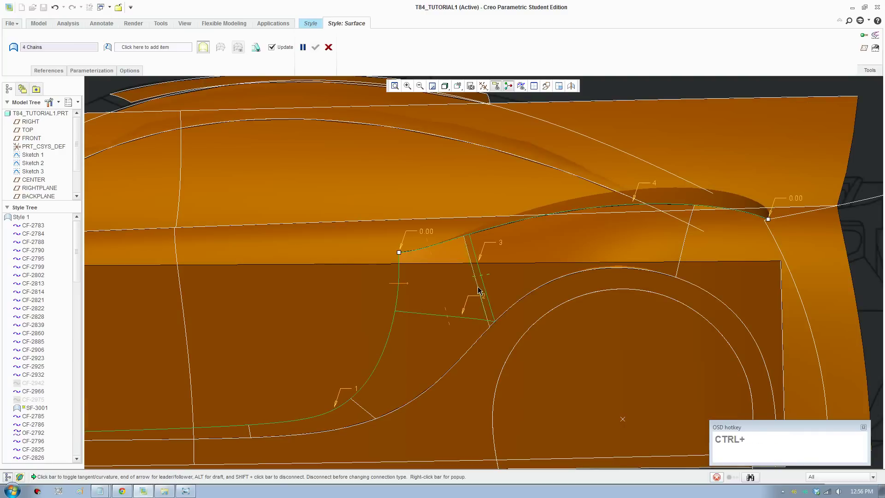
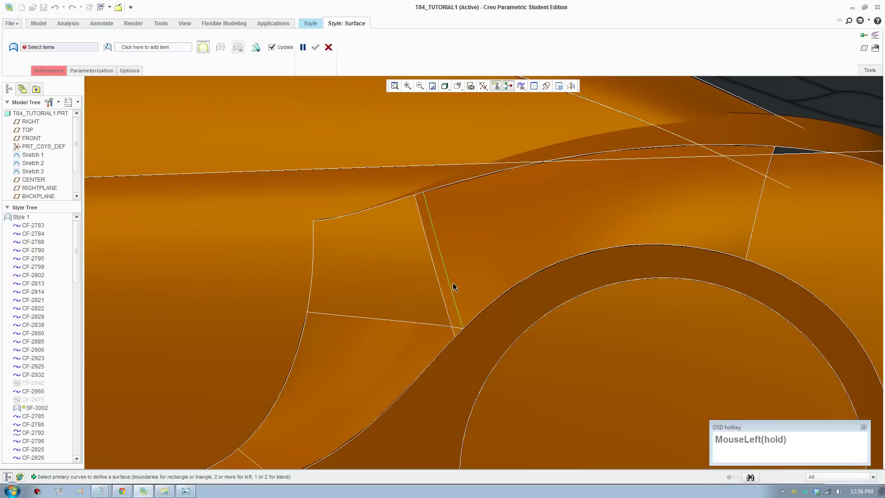
# - Select the four boundary curves of the patch ahead of the wheel arch and create the surface
pyautogui.click(410, 324)
pyautogui.click(315, 257)
pyautogui.click(386, 205)
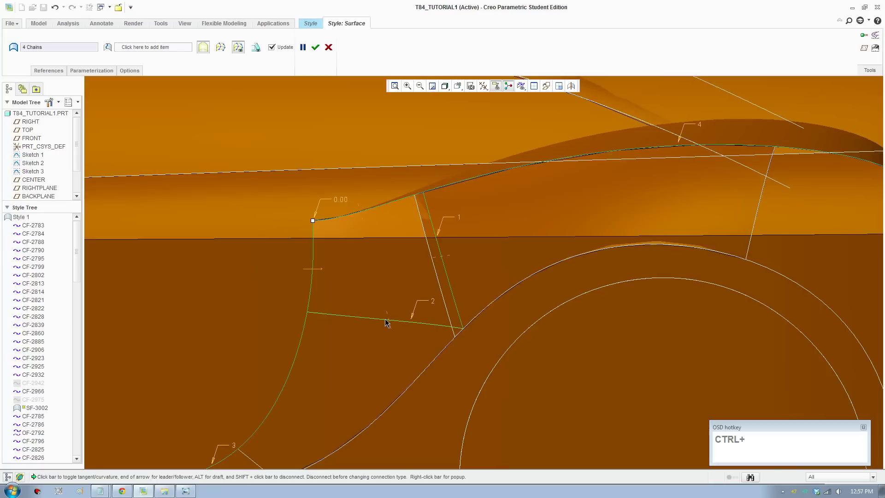
pyautogui.moveTo(395, 323); pyautogui.dragTo(419, 386)
pyautogui.click(418, 386)
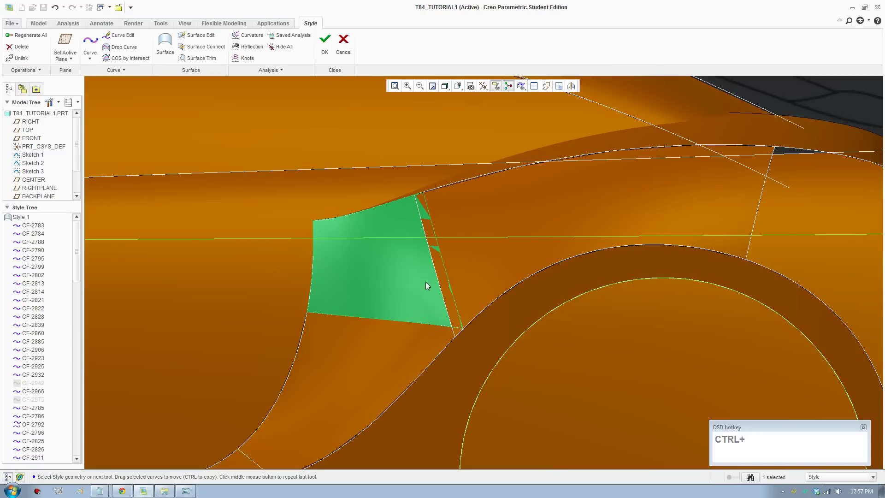
# - Edit the slanted curve CF-2998 and pull its lower end onto the wheel arch edge
pyautogui.click(460, 302)
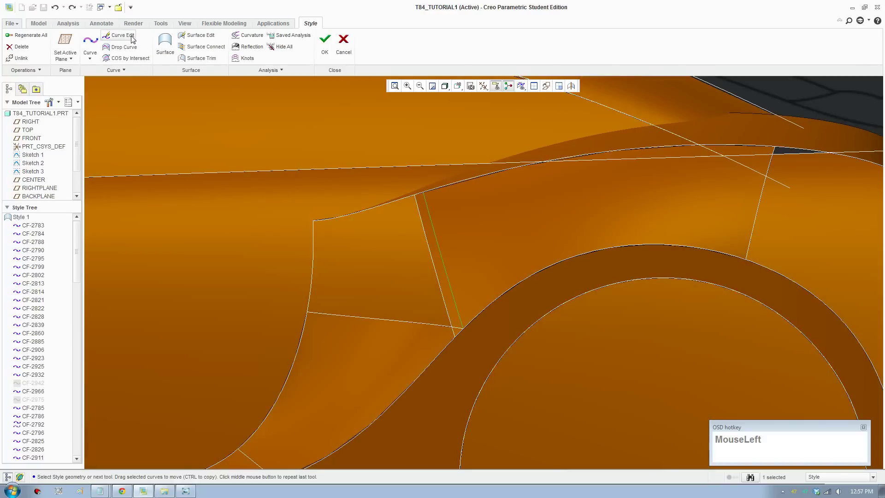
pyautogui.scroll(-3)
pyautogui.moveTo(523, 374); pyautogui.dragTo(518, 370)
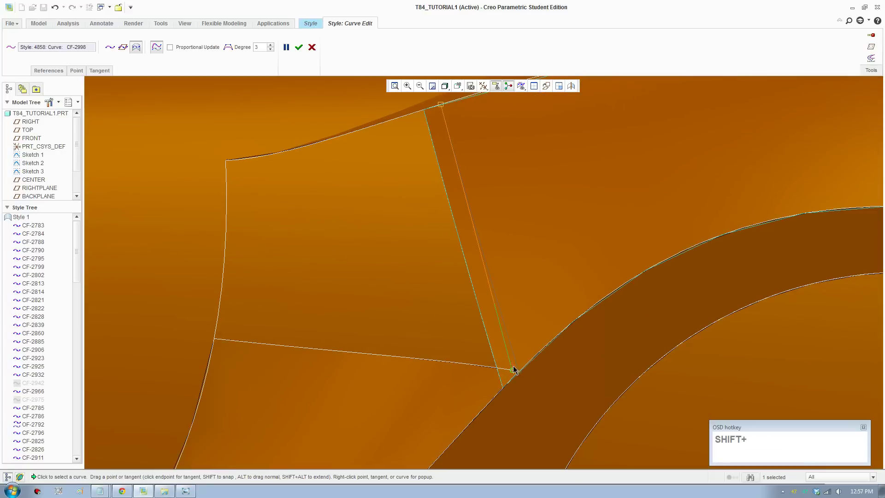
pyautogui.scroll(-3)
pyautogui.moveTo(503, 392); pyautogui.dragTo(564, 408)
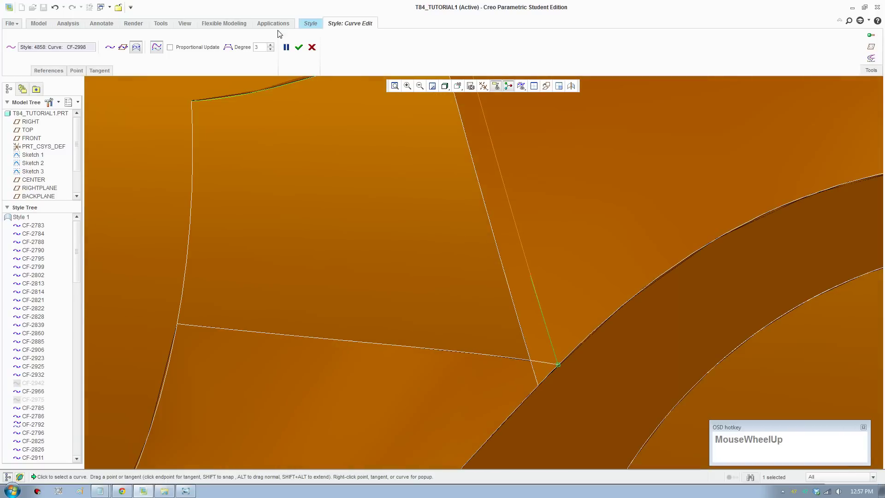
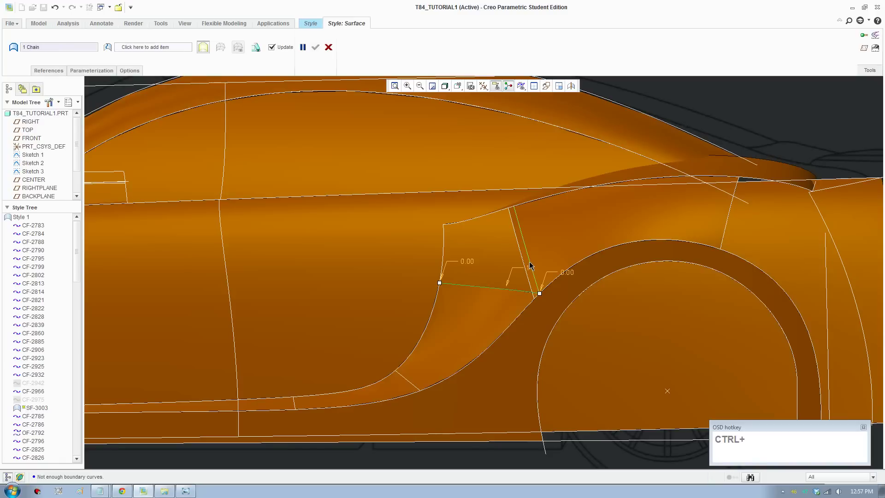
# - Create a surface from the four boundary chains, connecting the defining curves, and accept it
pyautogui.click(533, 265)
pyautogui.click(494, 220)
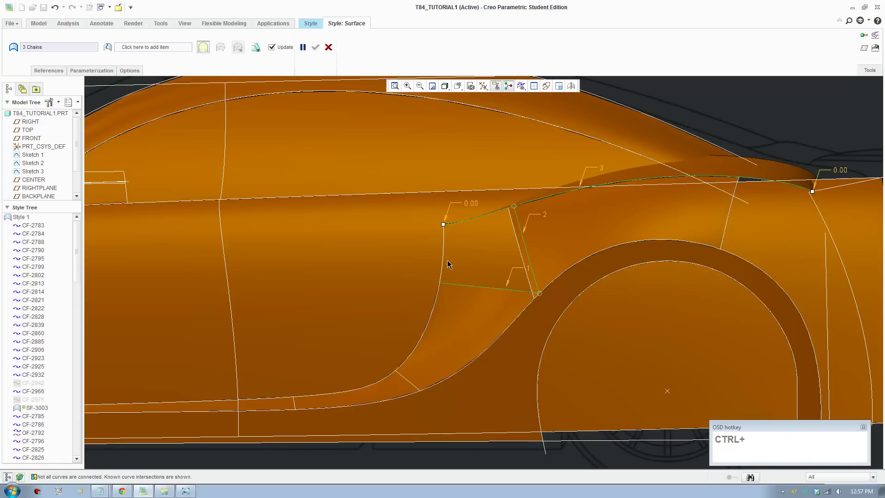
pyautogui.click(446, 261)
pyautogui.moveTo(499, 292); pyautogui.dragTo(524, 361)
pyautogui.click(525, 361)
pyautogui.rightClick(530, 249)
pyautogui.click(567, 317)
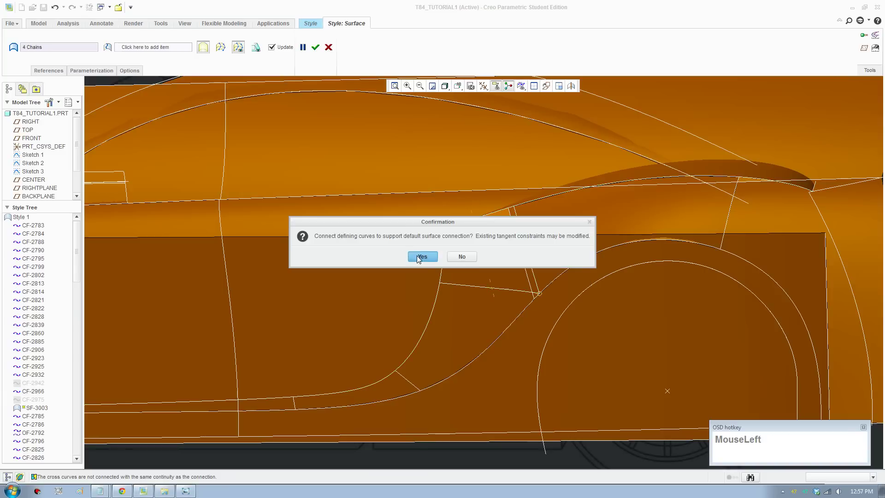
pyautogui.middleClick(528, 309)
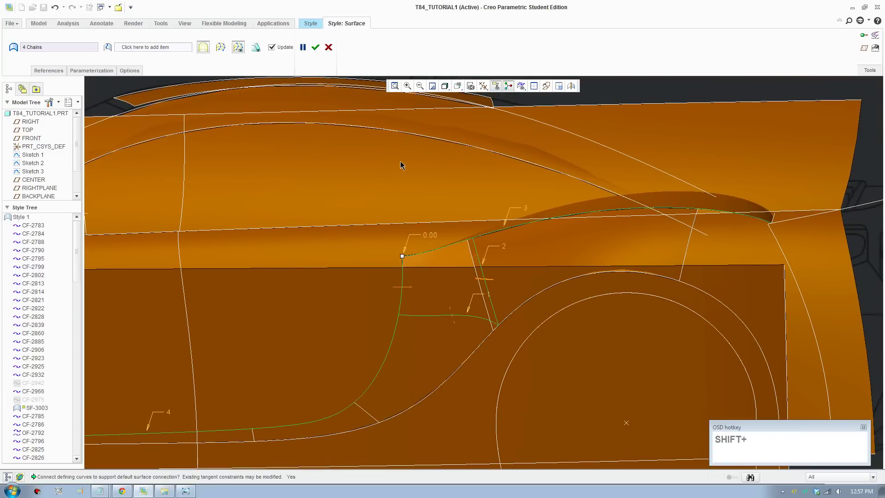
pyautogui.click(318, 52)
# - Reselect the lower boundary curve and the remaining boundary chains for the blend surface
pyautogui.scroll(-3)
pyautogui.click(465, 310)
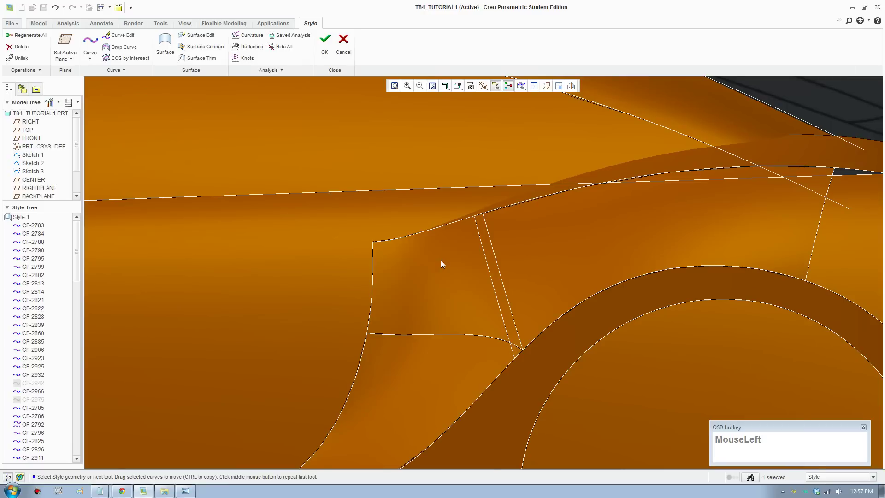
pyautogui.press('F8')
pyautogui.click(170, 57)
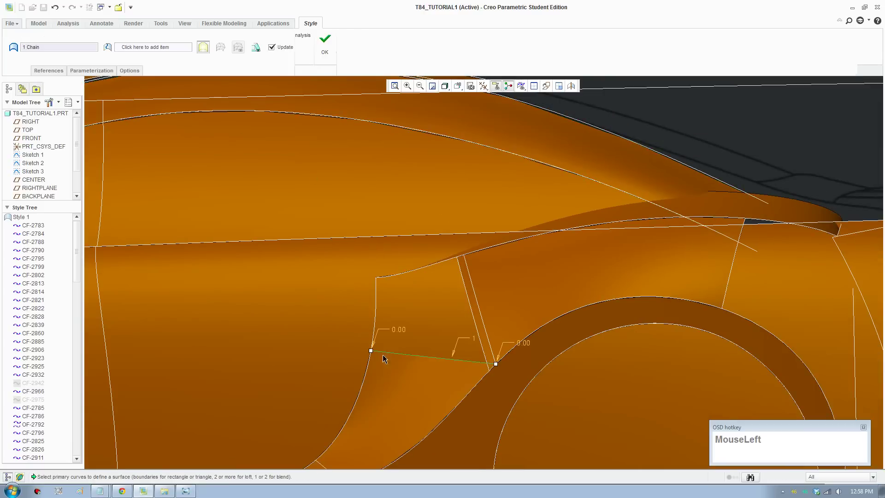
pyautogui.click(485, 325)
pyautogui.click(429, 272)
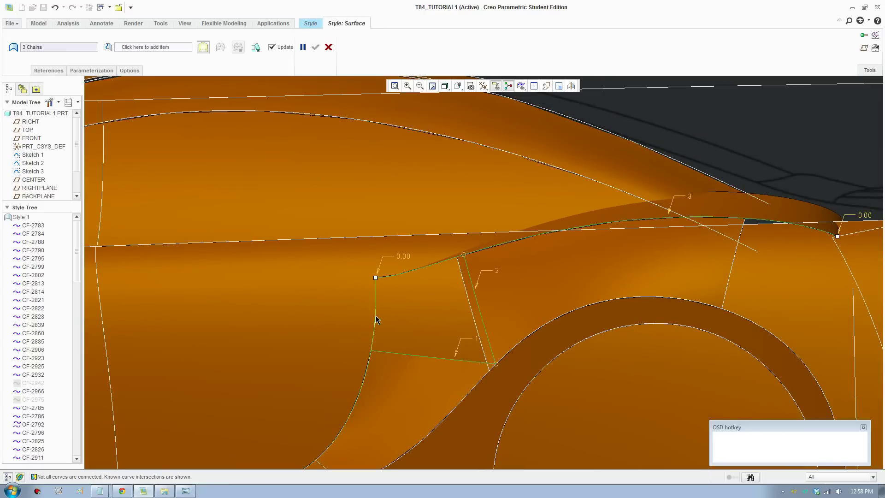
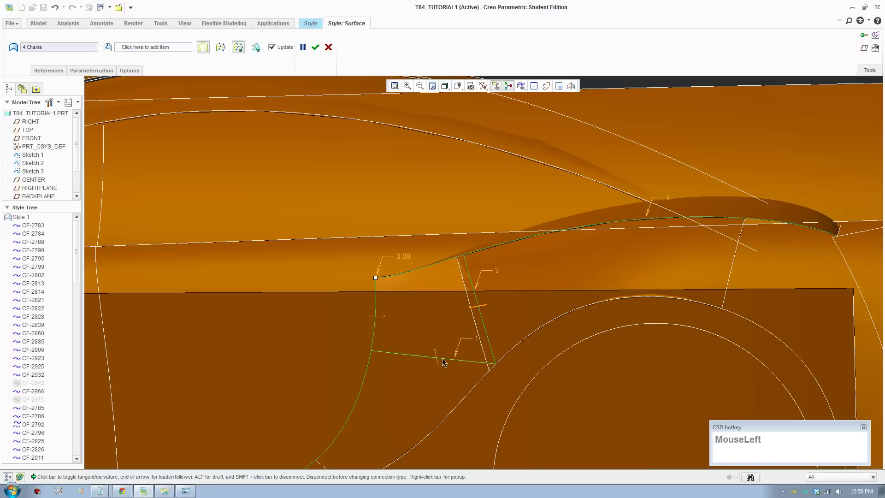
# - Set the connection type on two boundaries and finish the blend surface
pyautogui.rightClick(441, 361)
pyautogui.click(466, 426)
pyautogui.rightClick(375, 320)
pyautogui.click(396, 353)
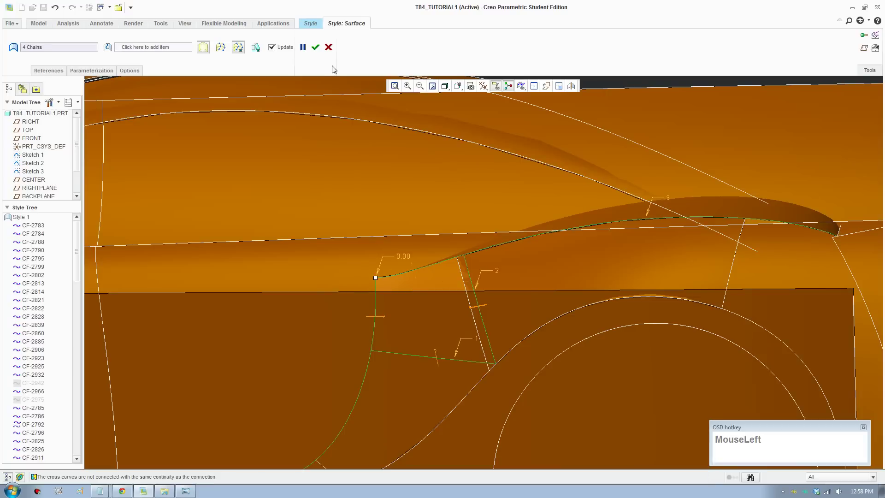
pyautogui.scroll(3)
pyautogui.click(450, 367)
pyautogui.scroll(3)
pyautogui.scroll(-3)
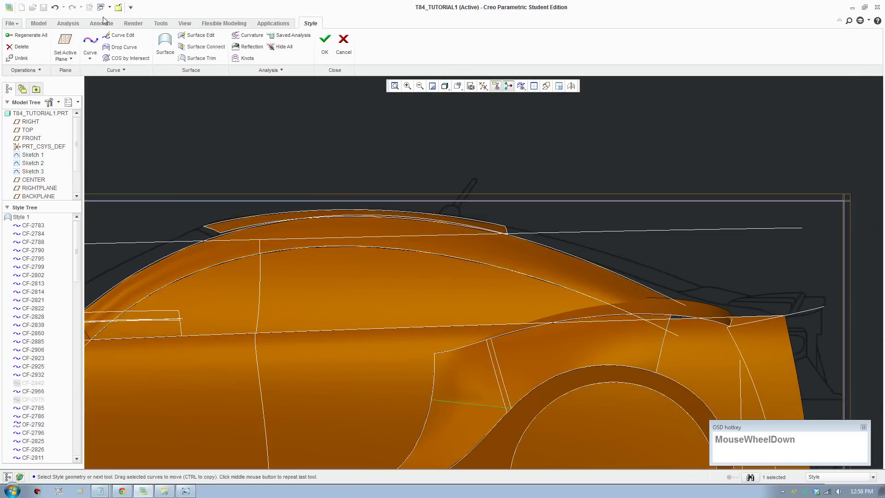
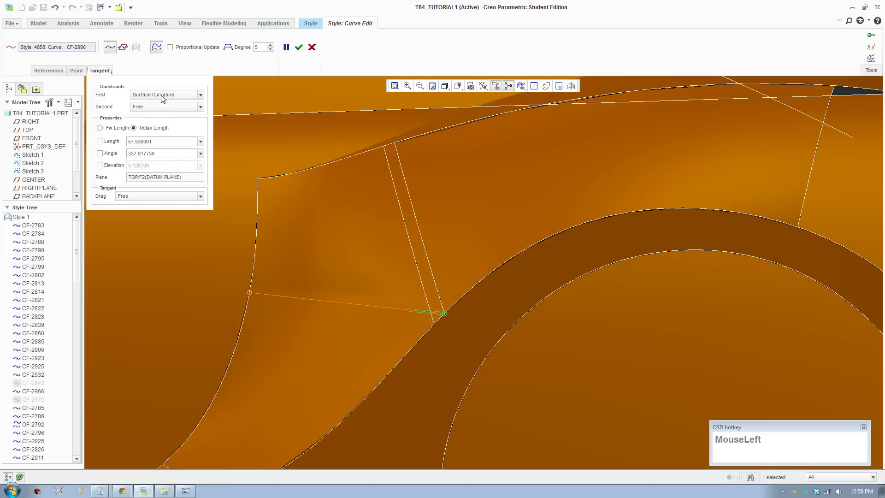
# - View the patch from below and adjust the slanted curve's lower end on the arch
pyautogui.scroll(3)
pyautogui.moveTo(380, 376); pyautogui.dragTo(388, 340)
pyautogui.scroll(-3)
pyautogui.moveTo(284, 348); pyautogui.dragTo(397, 336)
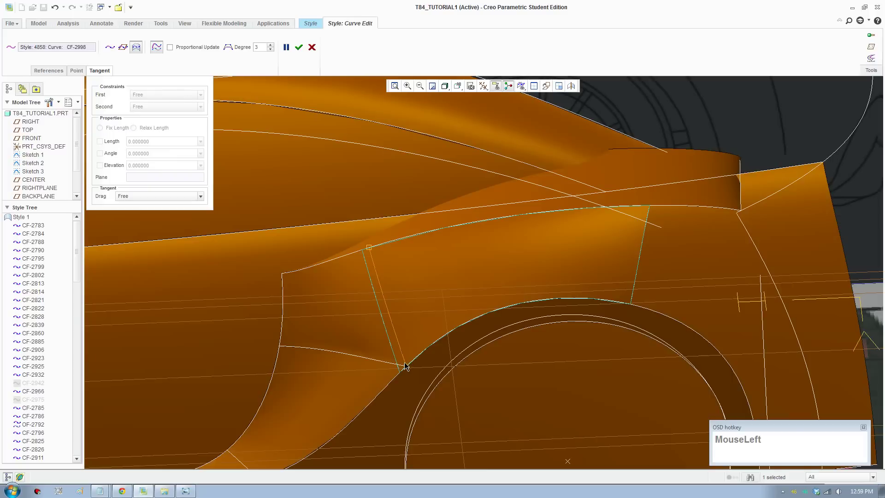
pyautogui.scroll(-3)
pyautogui.moveTo(406, 367); pyautogui.dragTo(347, 171)
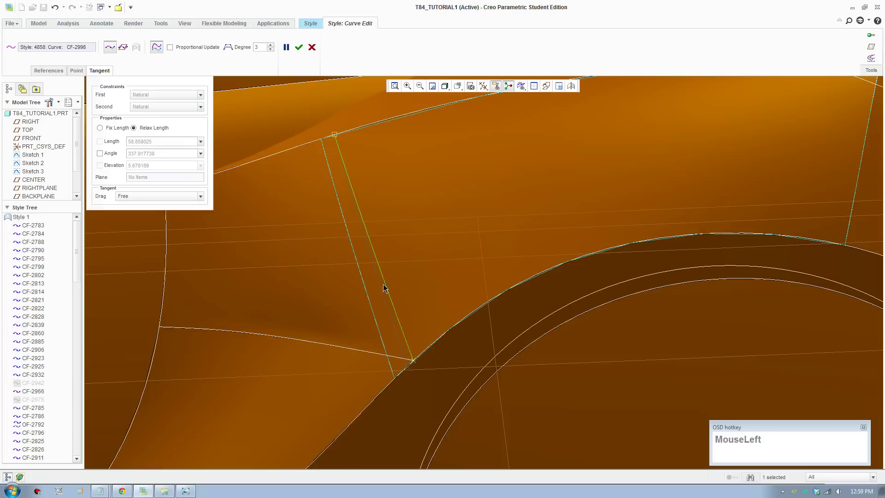
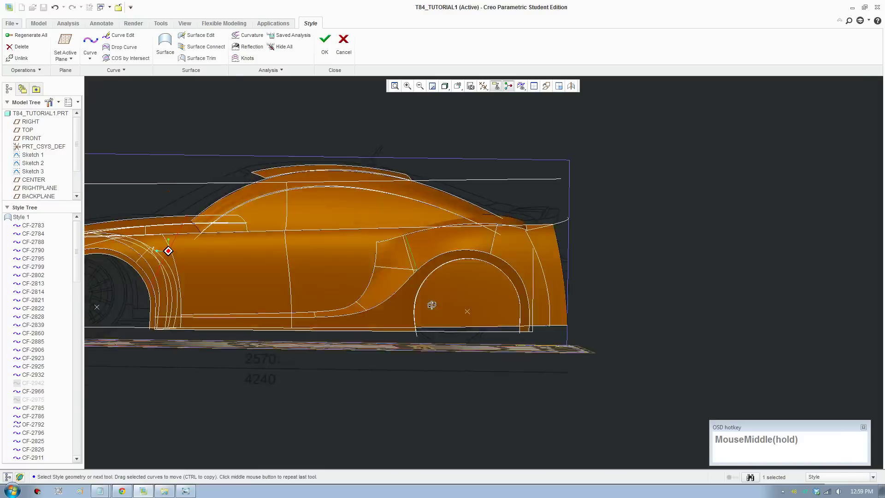
# - Render the car body in the Render Window and review the rear fender blend
pyautogui.scroll(-3)
pyautogui.middleClick(481, 346)
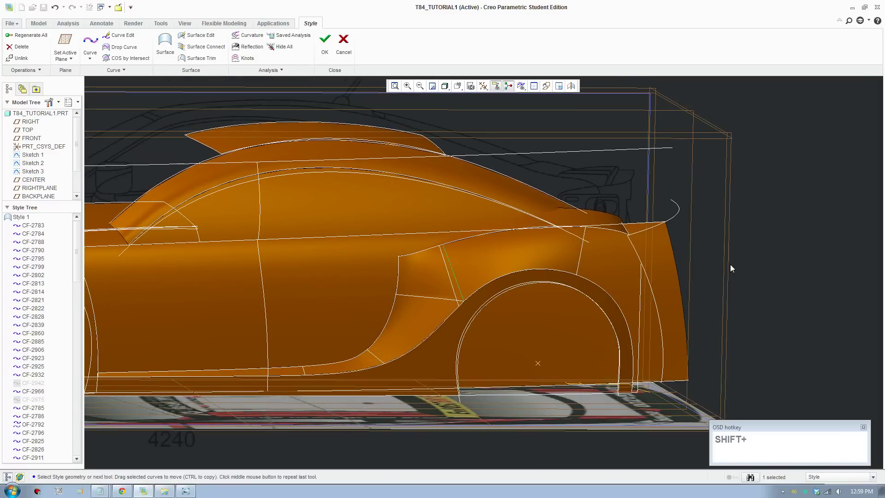
pyautogui.click(743, 265)
pyautogui.middleClick(372, 241)
pyautogui.click(141, 32)
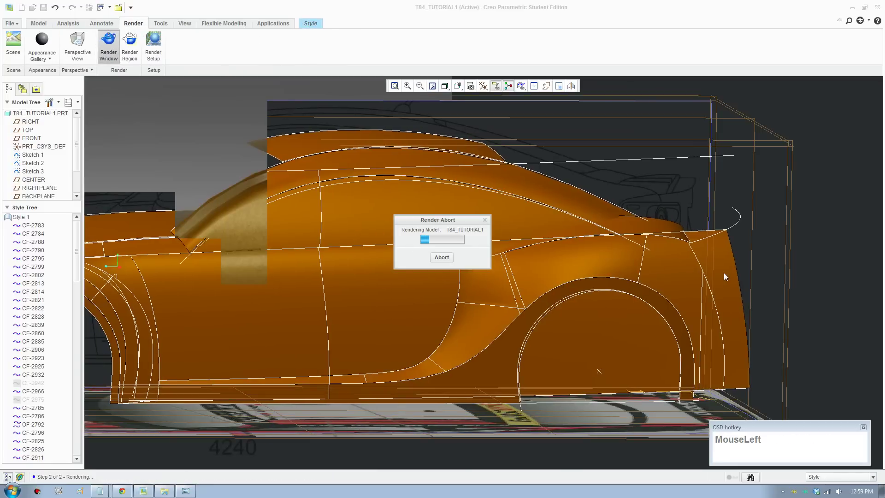
pyautogui.press('F8')
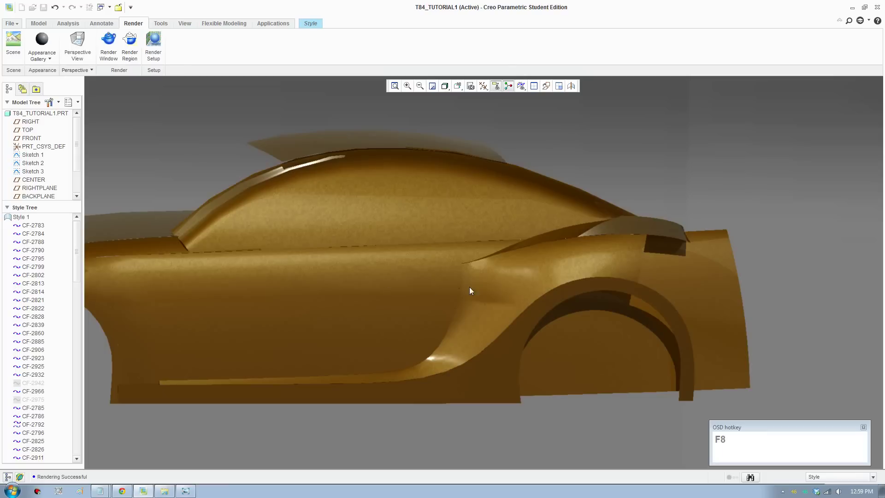
pyautogui.scroll(-3)
pyautogui.scroll(3)
pyautogui.scroll(-3)
# - Return to Style, edit the slanted curve CF-2998 and keep its start tangent Natural
pyautogui.click(529, 308)
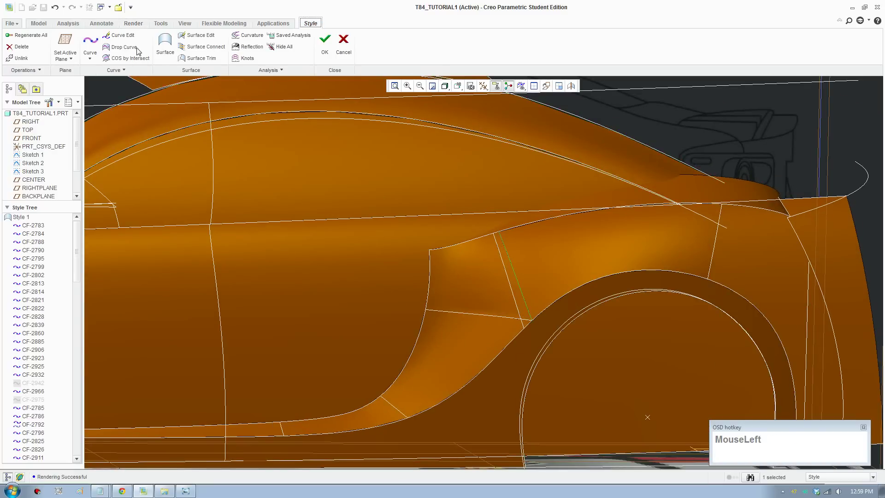
pyautogui.scroll(-3)
pyautogui.click(601, 358)
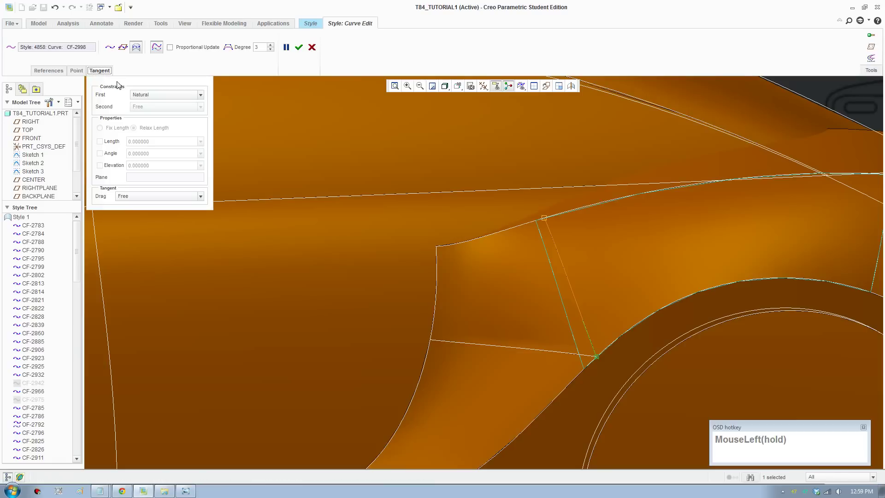
pyautogui.scroll(-3)
pyautogui.scroll(3)
pyautogui.scroll(-3)
pyautogui.scroll(3)
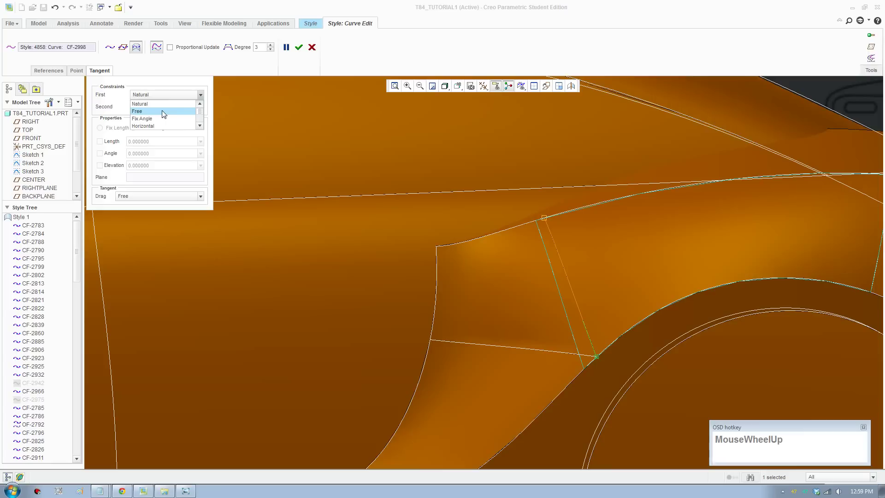
pyautogui.scroll(-3)
pyautogui.click(358, 54)
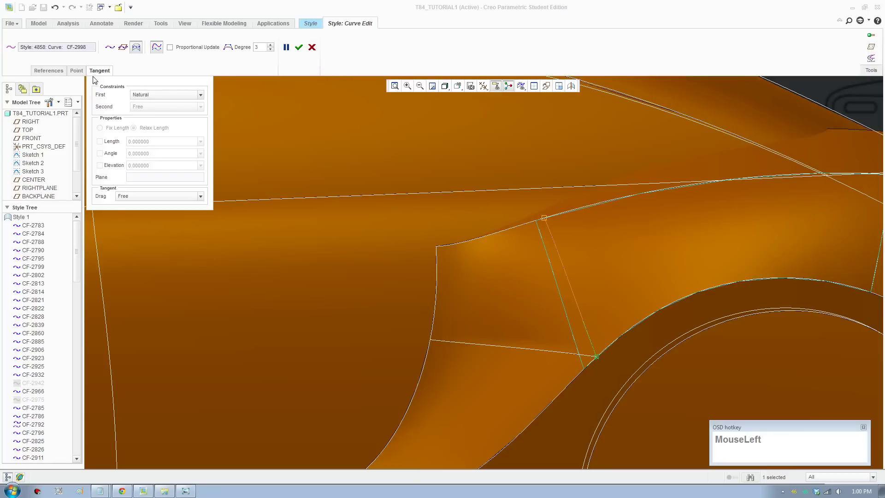
# - Select the lower boundary curve CF-2990 for editing
pyautogui.scroll(-3)
pyautogui.moveTo(633, 369); pyautogui.dragTo(632, 370)
pyautogui.scroll(3)
pyautogui.click(548, 329)
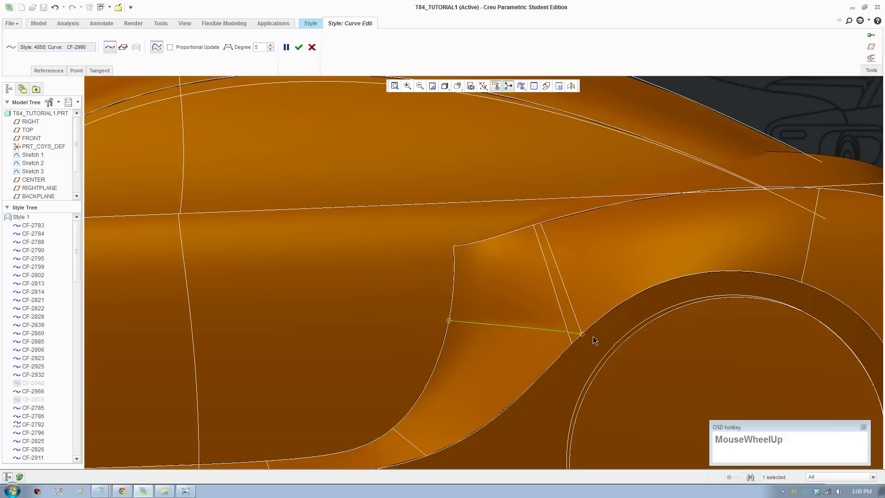
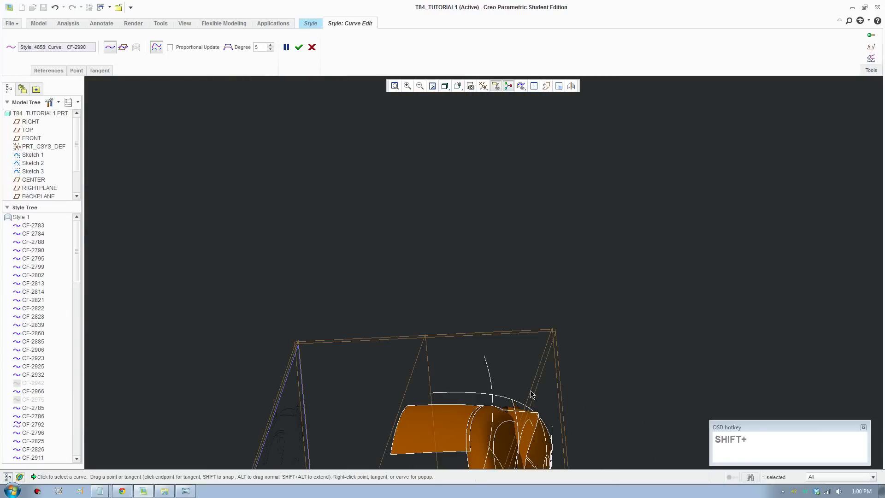
# - Finish editing curve CF-2990 and accept the changes
pyautogui.middleClick(536, 402)
pyautogui.scroll(3)
pyautogui.middleClick(597, 401)
pyautogui.scroll(-3)
pyautogui.click(299, 53)
pyautogui.middleClick(447, 403)
pyautogui.click(754, 300)
# - Spin and zoom the car body to review the side with the rear fender blend
pyautogui.click(661, 308)
pyautogui.middleClick(548, 311)
pyautogui.scroll(-3)
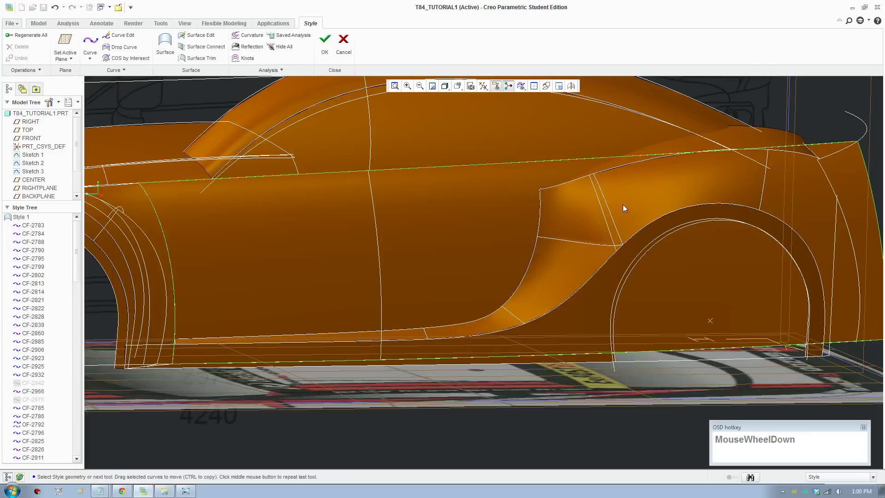
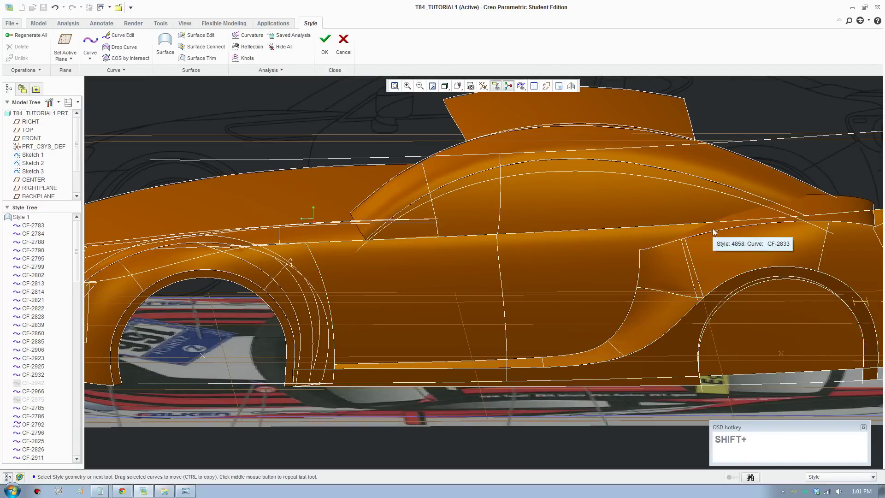
pyautogui.scroll(3)
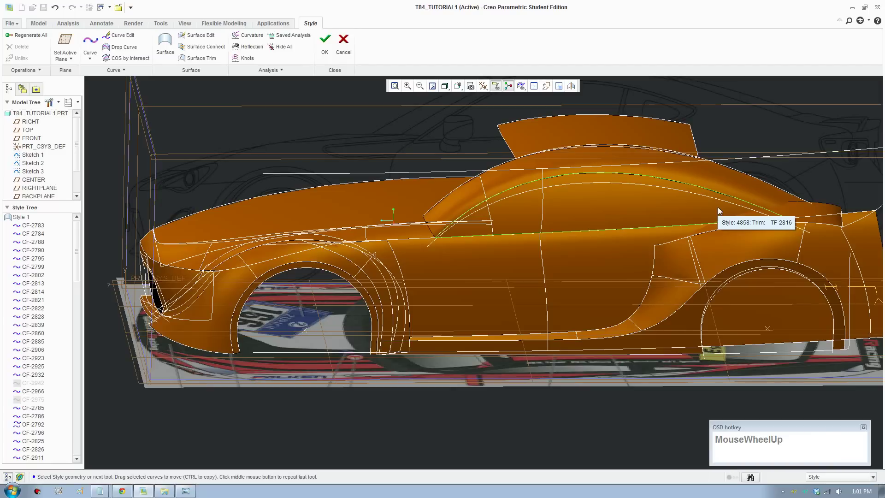